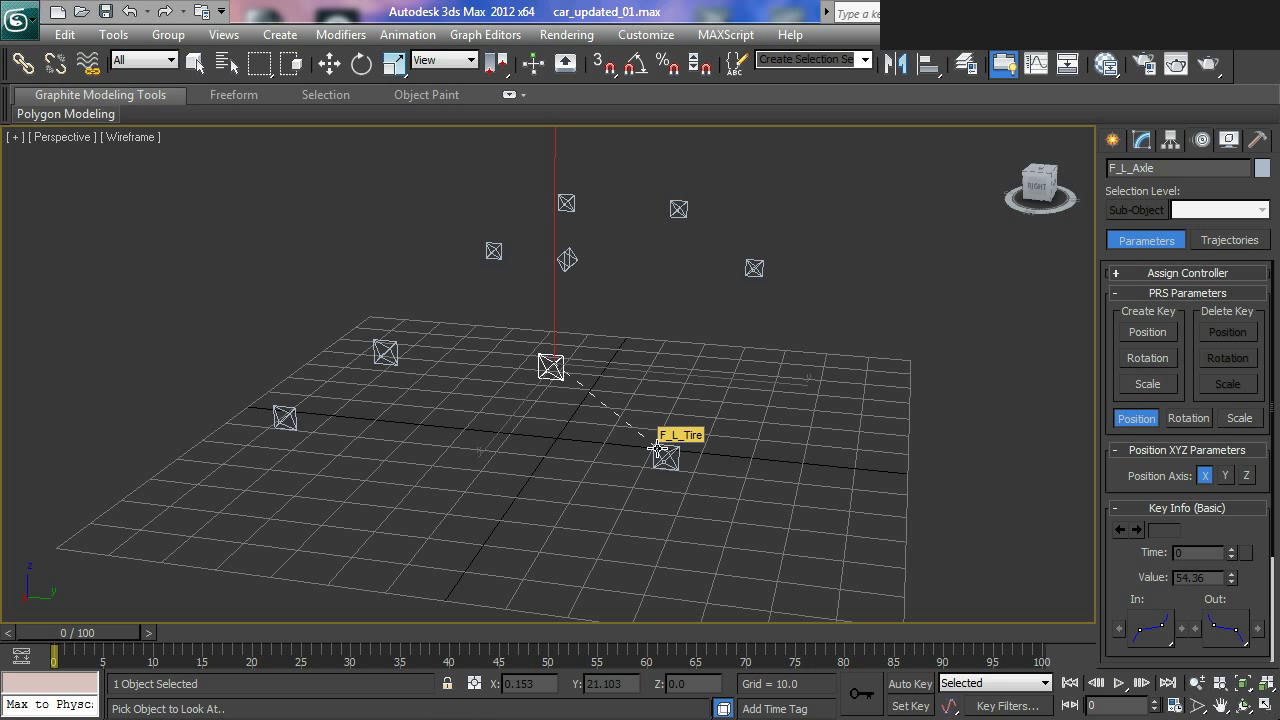
Pick F_L_Tire as the LookAt target for F_L_Axle and orbit to check the link line
{"action": "left_click", "coordinate": [659, 446]}
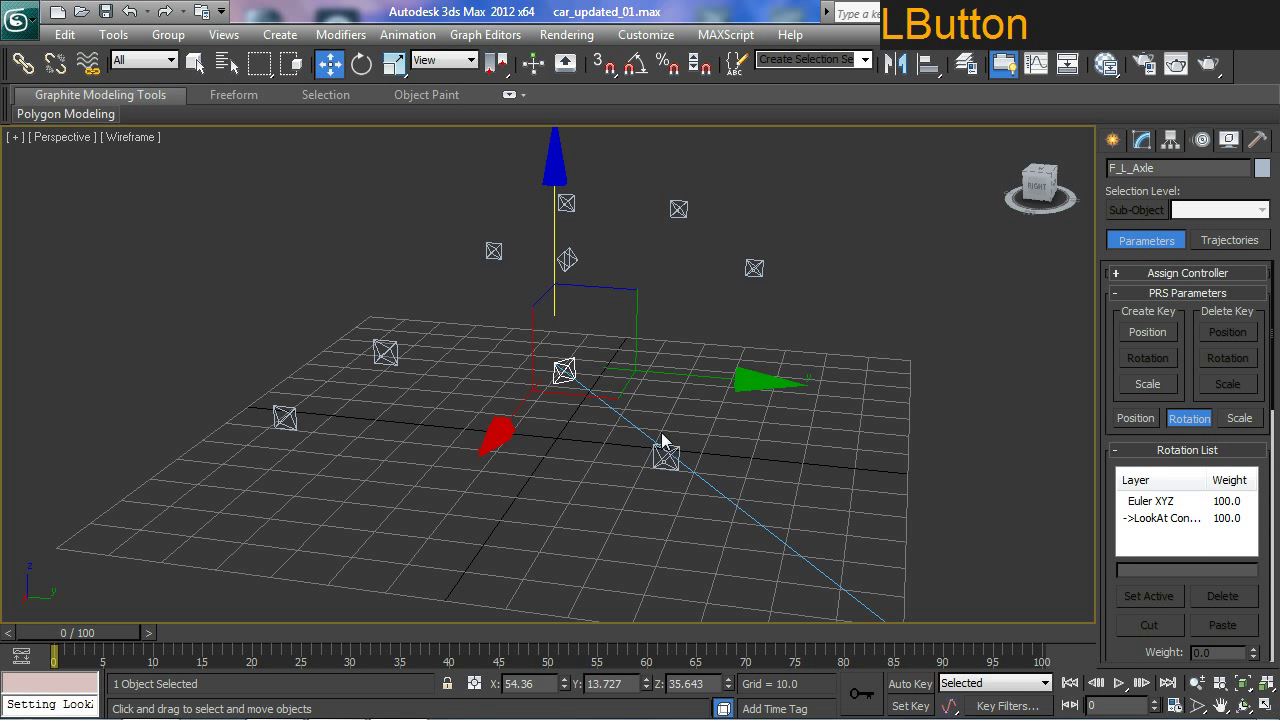
{"action": "middle_click", "coordinate": [670, 464]}
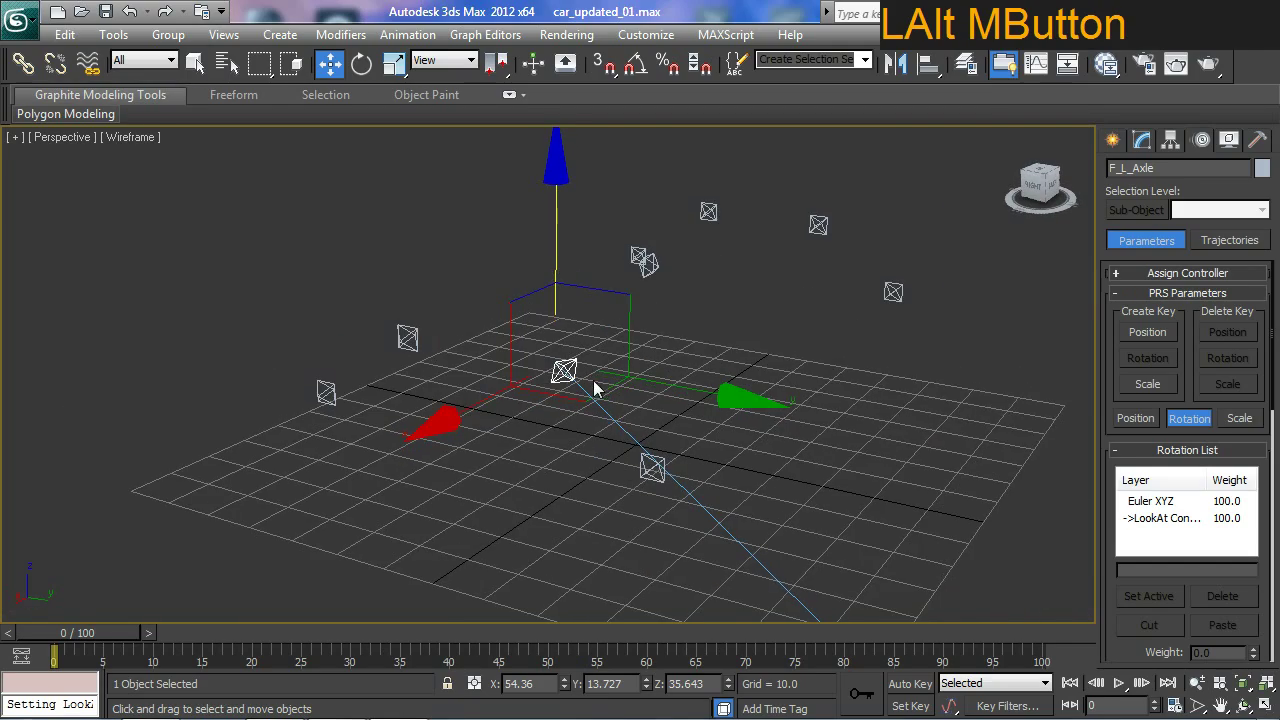
{"action": "middle_click", "coordinate": [582, 398]}
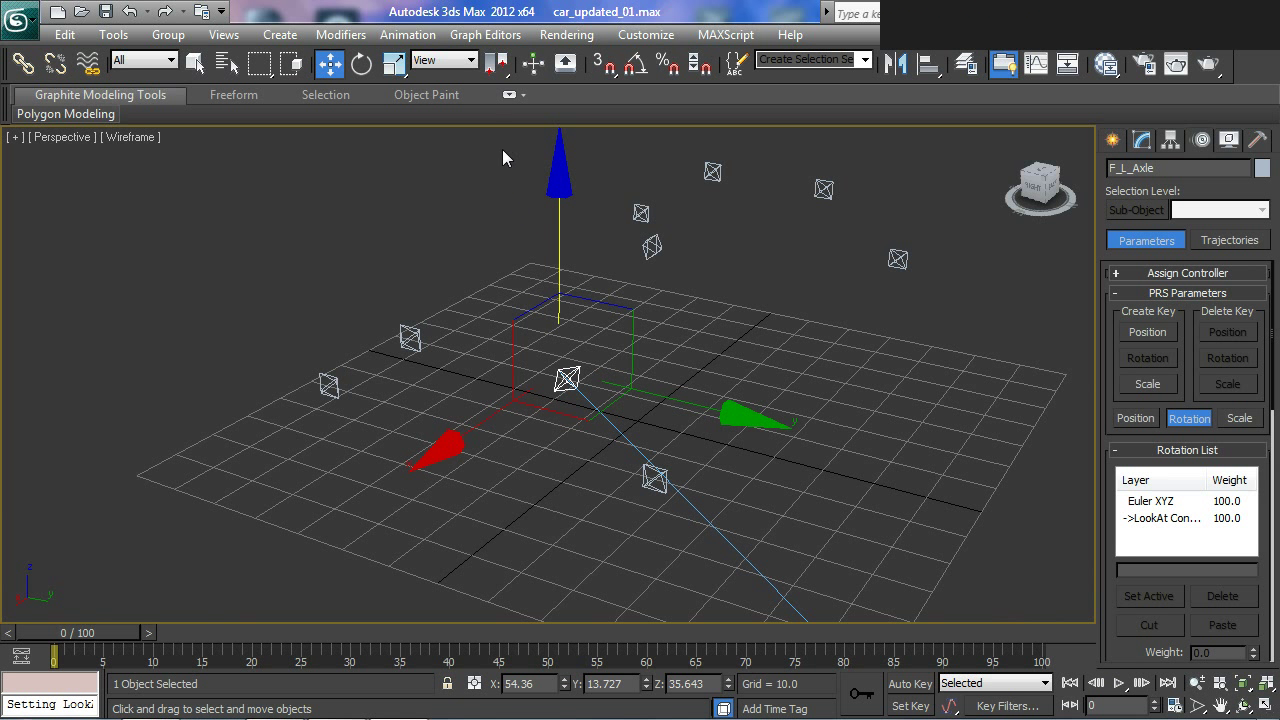
Switch the reference coordinate system to Local so F_L_Axle's gizmo follows its tilted axes
{"action": "left_click", "coordinate": [479, 67]}
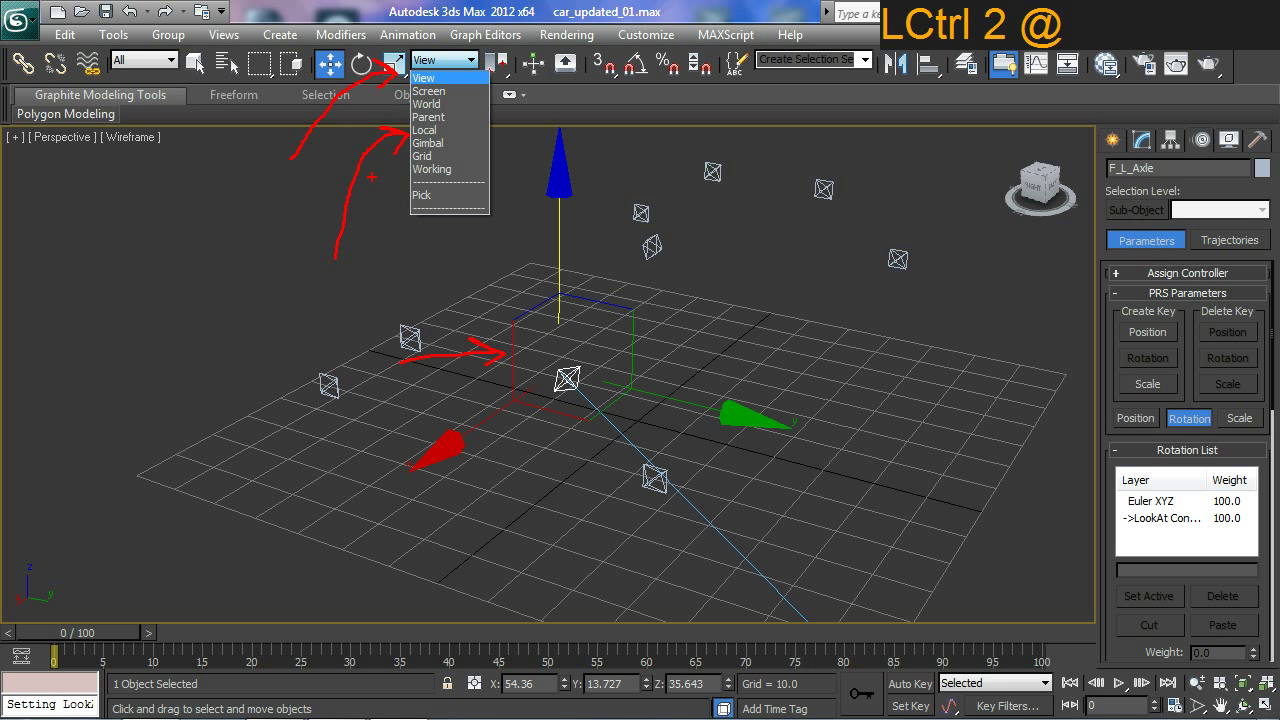
{"action": "key", "text": "Escape"}
{"action": "left_click", "coordinate": [470, 50]}
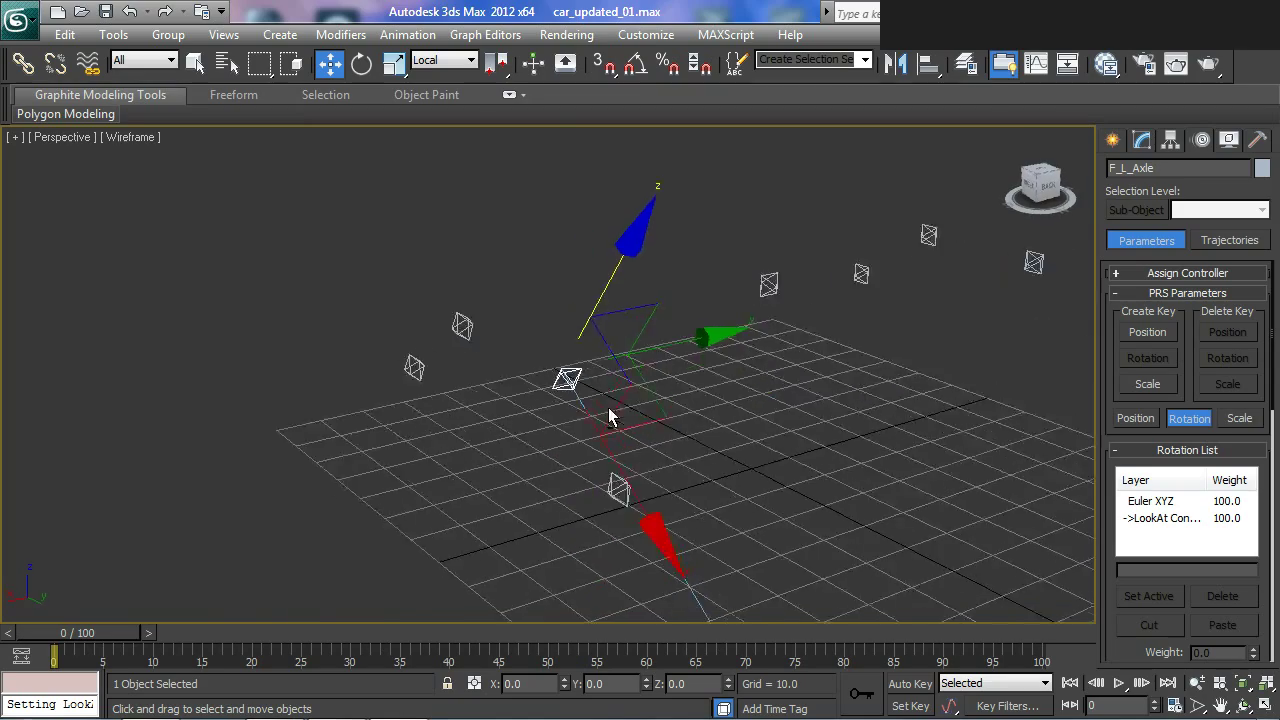
{"action": "middle_click", "coordinate": [600, 414]}
{"action": "middle_click", "coordinate": [671, 431]}
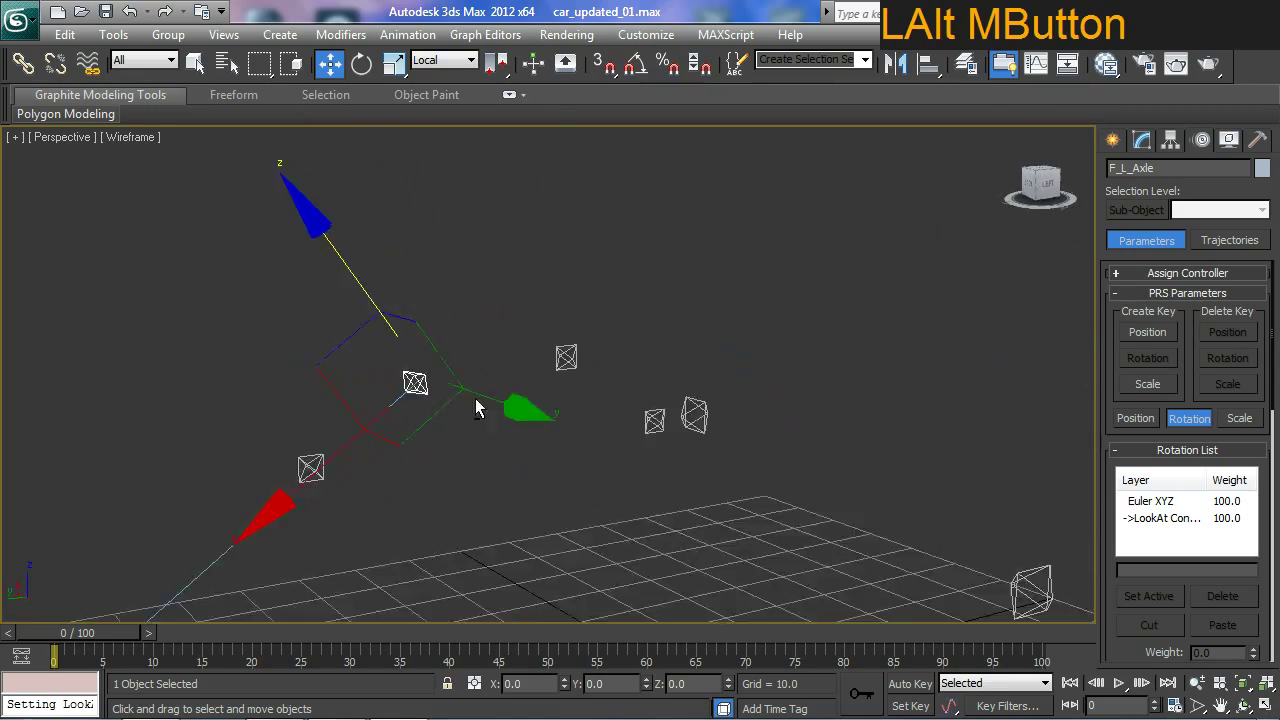
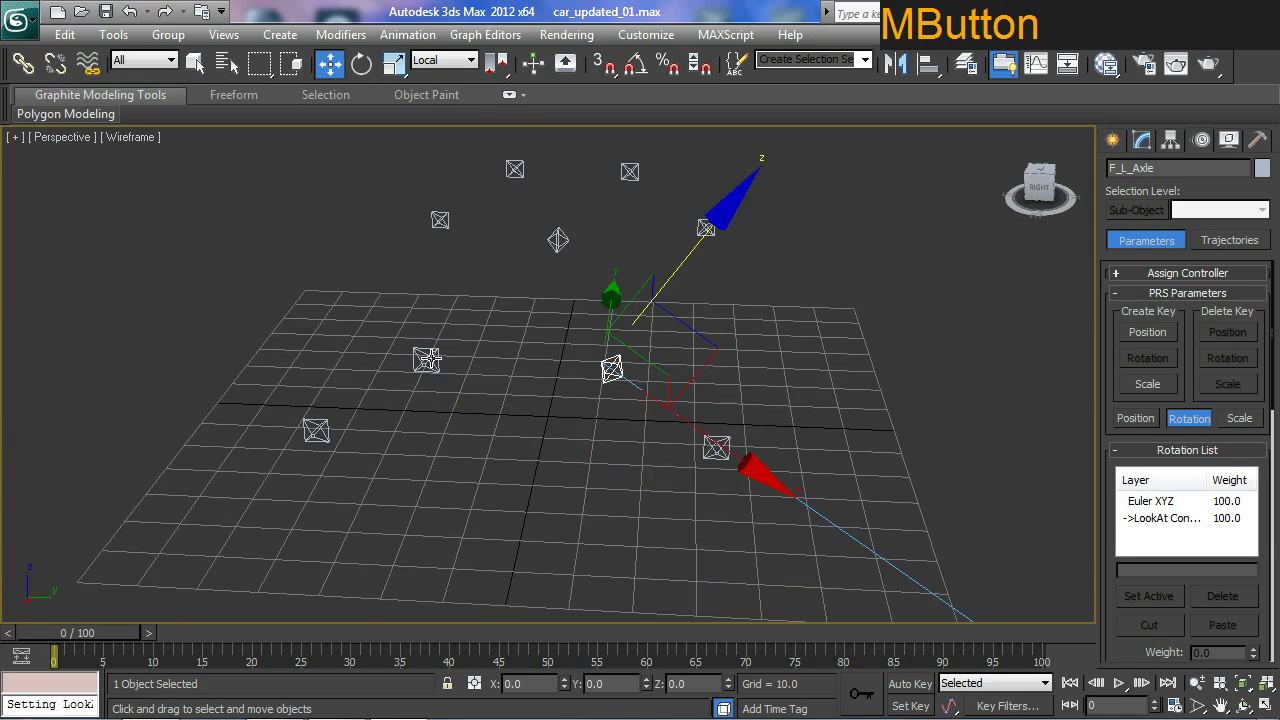
Give F_R_Axle a LookAt constraint aimed at the front right tire bone
{"action": "left_click", "coordinate": [433, 356]}
{"action": "middle_click", "coordinate": [609, 371]}
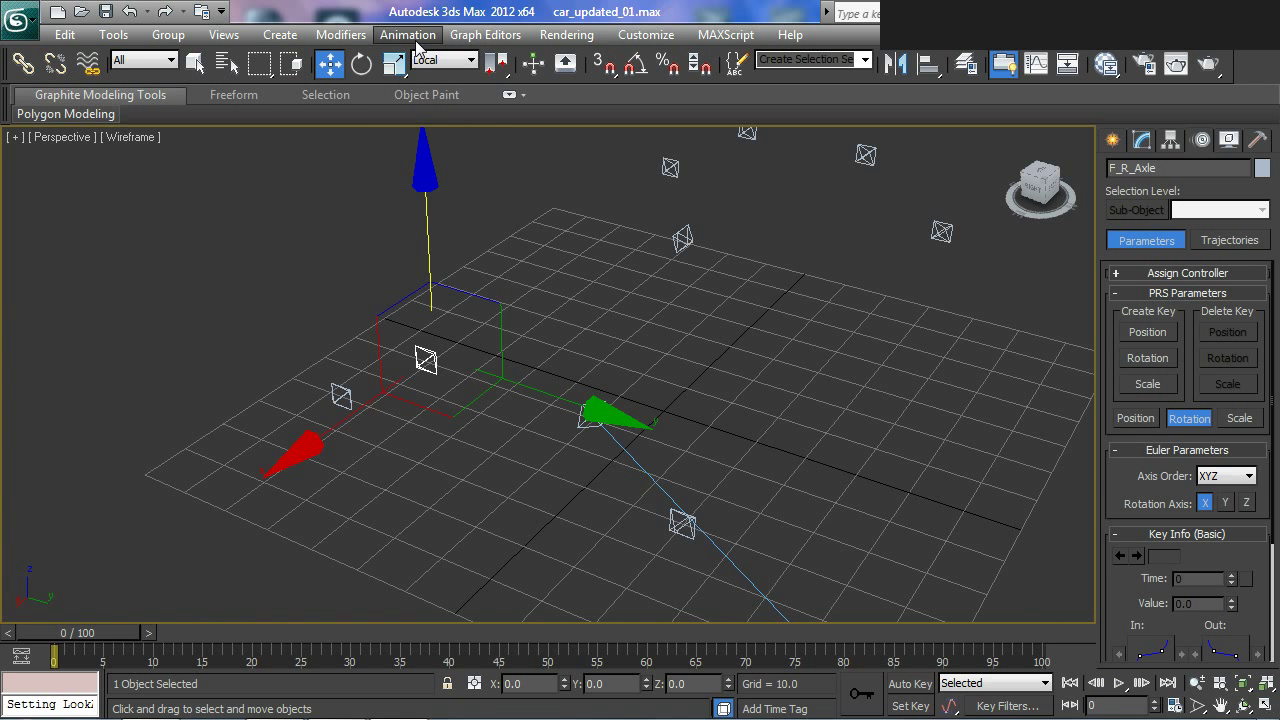
{"action": "left_click", "coordinate": [422, 53]}
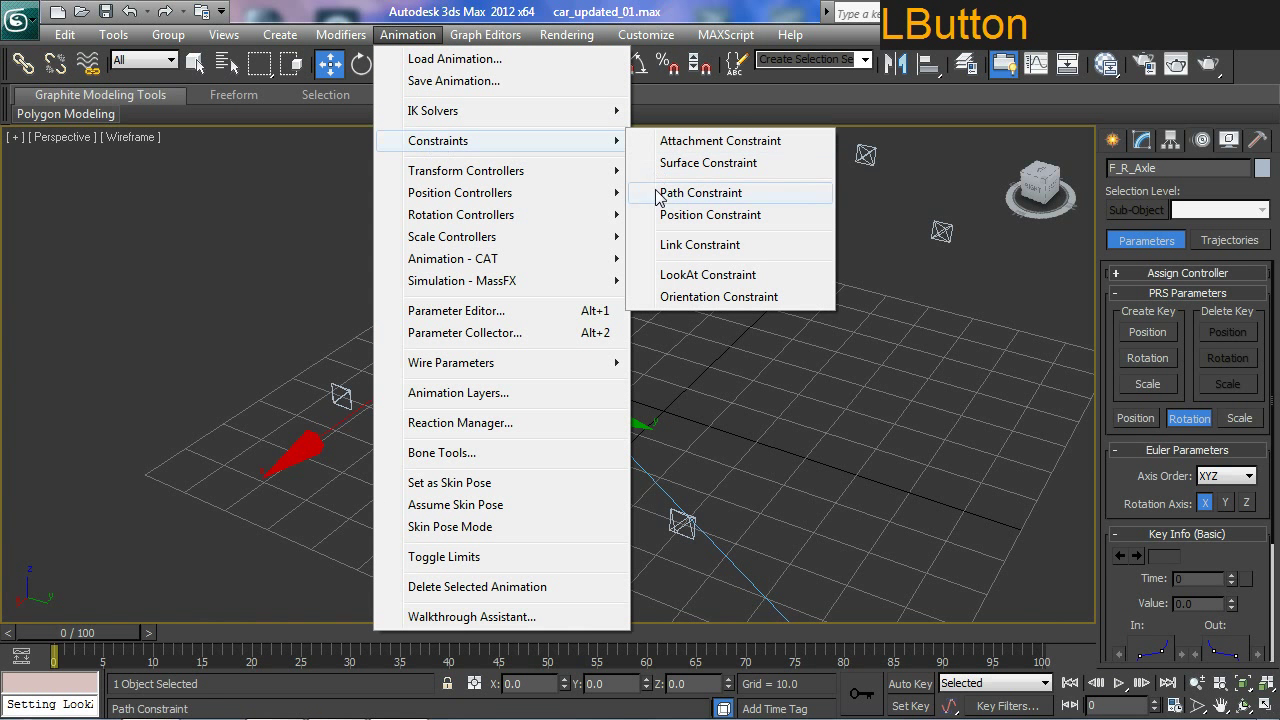
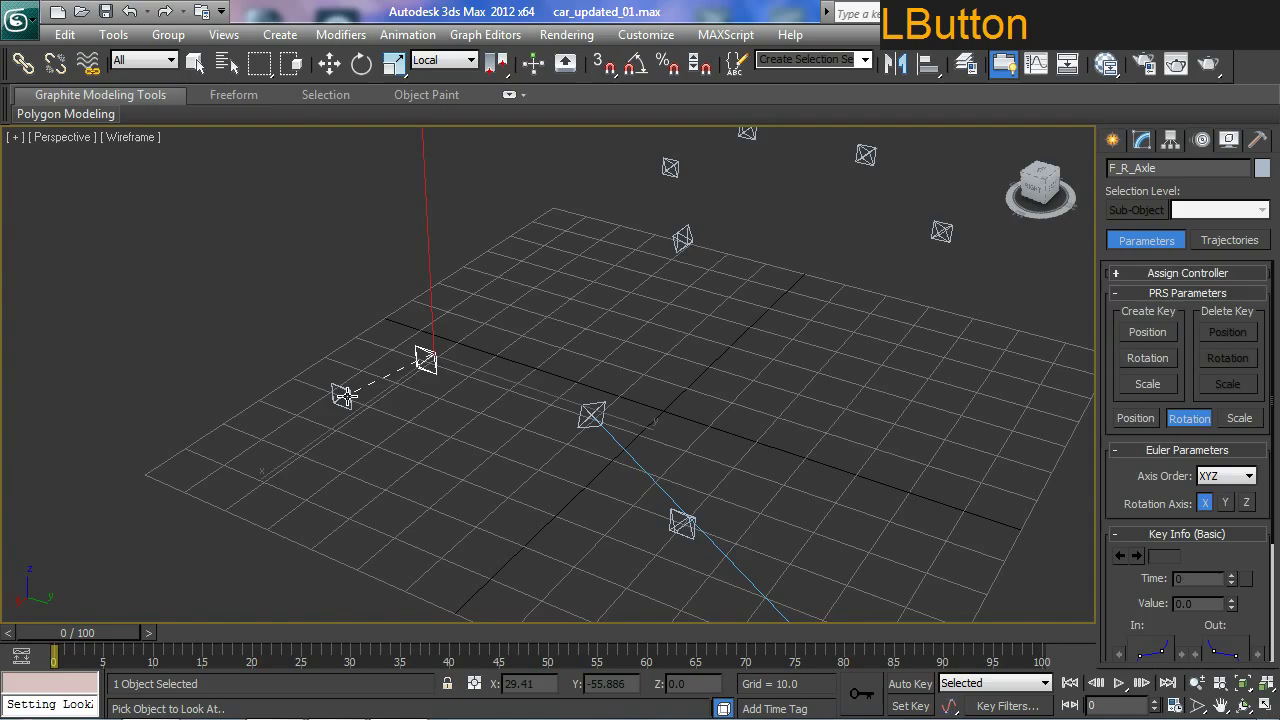
{"action": "middle_click", "coordinate": [444, 433]}
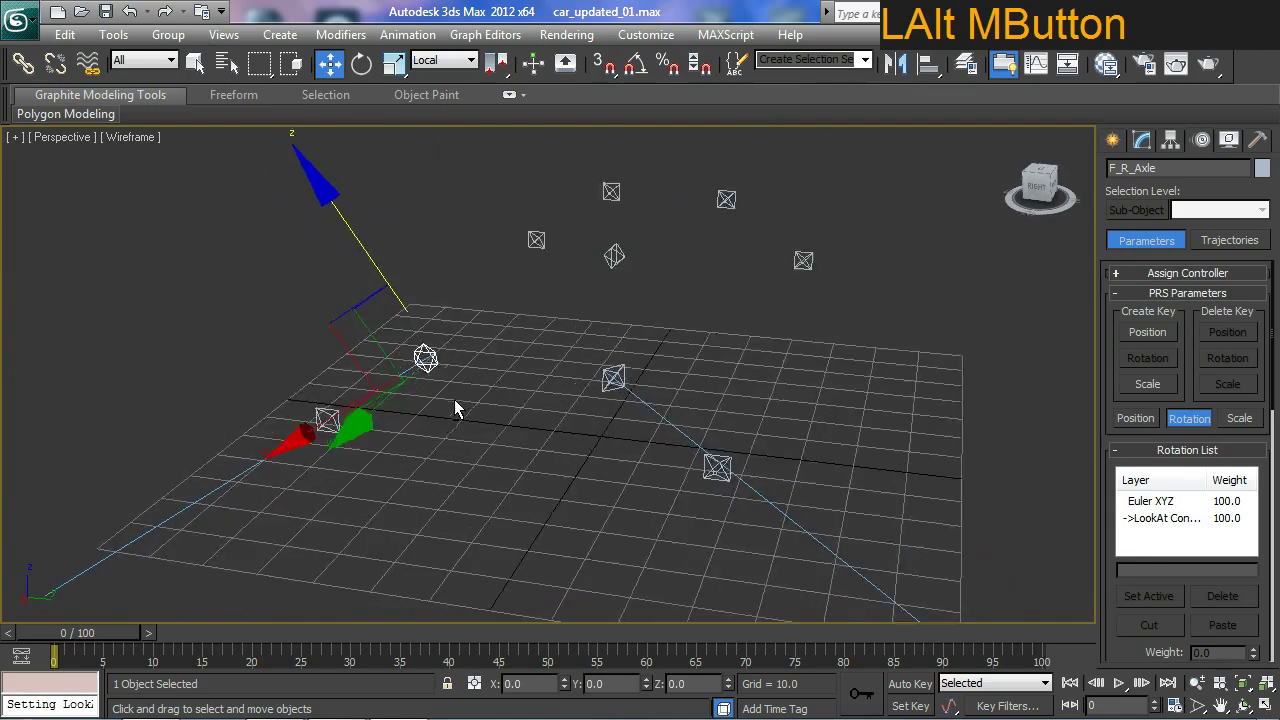
{"action": "middle_click", "coordinate": [539, 446]}
{"action": "middle_click", "coordinate": [583, 402]}
{"action": "middle_click", "coordinate": [637, 454]}
{"action": "middle_click", "coordinate": [627, 391]}
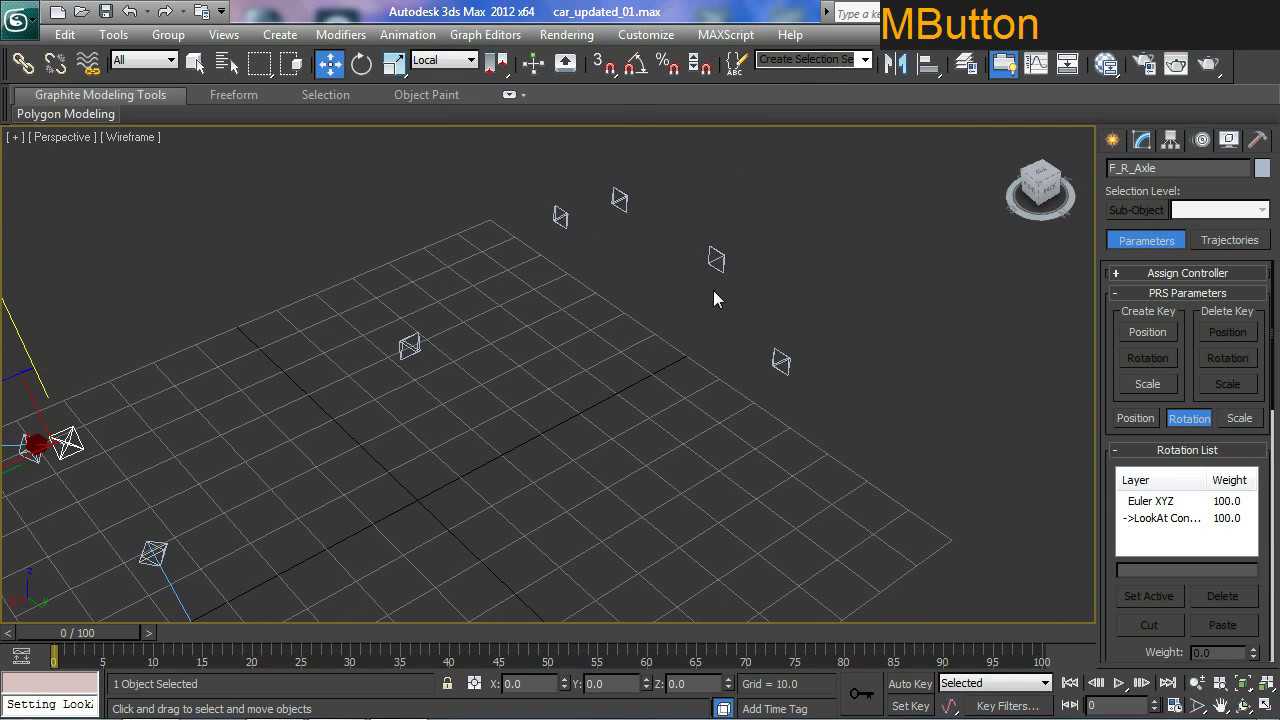
Constrain B_L_Axle and B_R_Axle to look at their tire bones, then select Root_Bone
{"action": "left_click", "coordinate": [715, 260]}
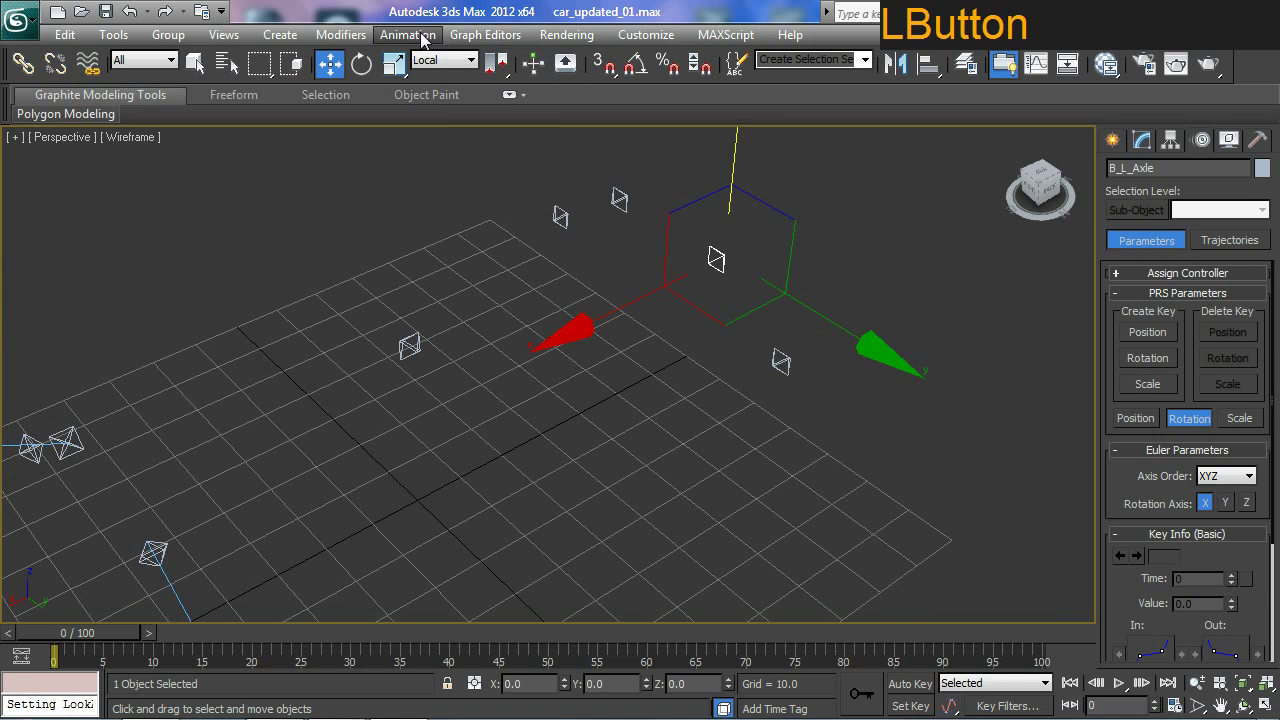
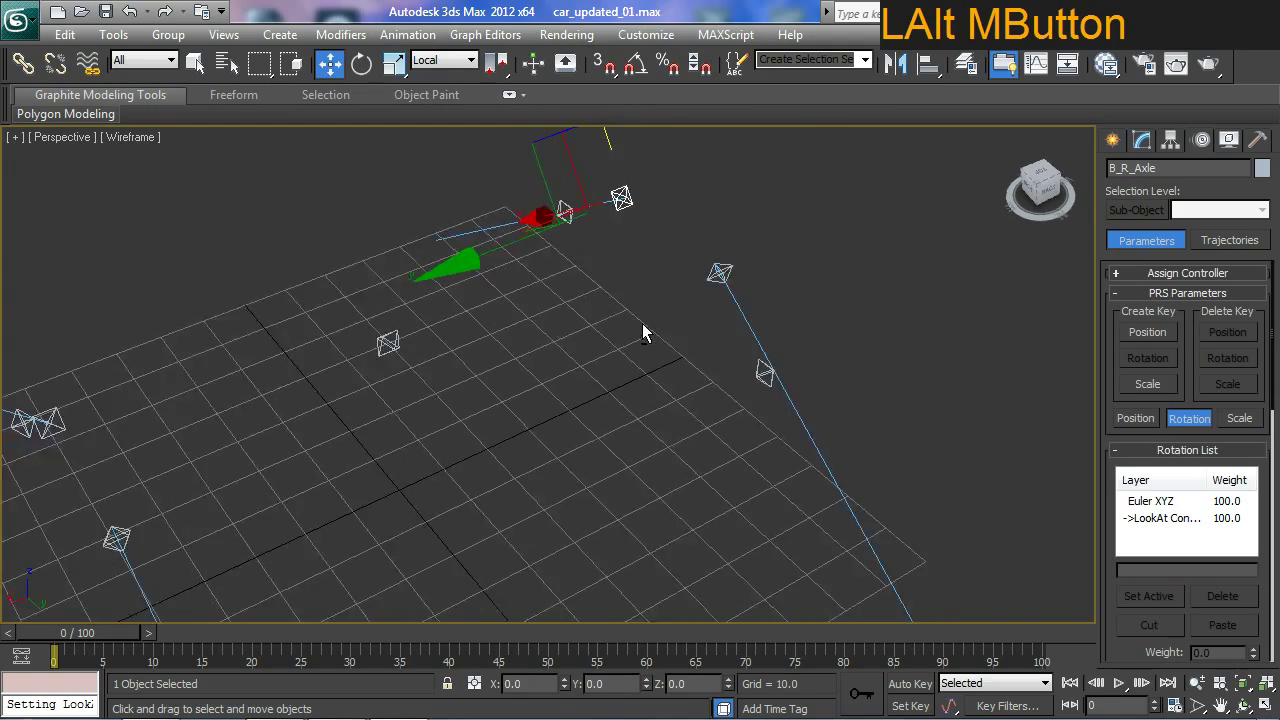
{"action": "middle_click", "coordinate": [544, 303]}
{"action": "middle_click", "coordinate": [745, 355]}
{"action": "middle_click", "coordinate": [701, 300]}
{"action": "left_click", "coordinate": [850, 305]}
{"action": "middle_click", "coordinate": [708, 328]}
{"action": "left_click", "coordinate": [469, 273]}
{"action": "middle_click", "coordinate": [526, 288]}
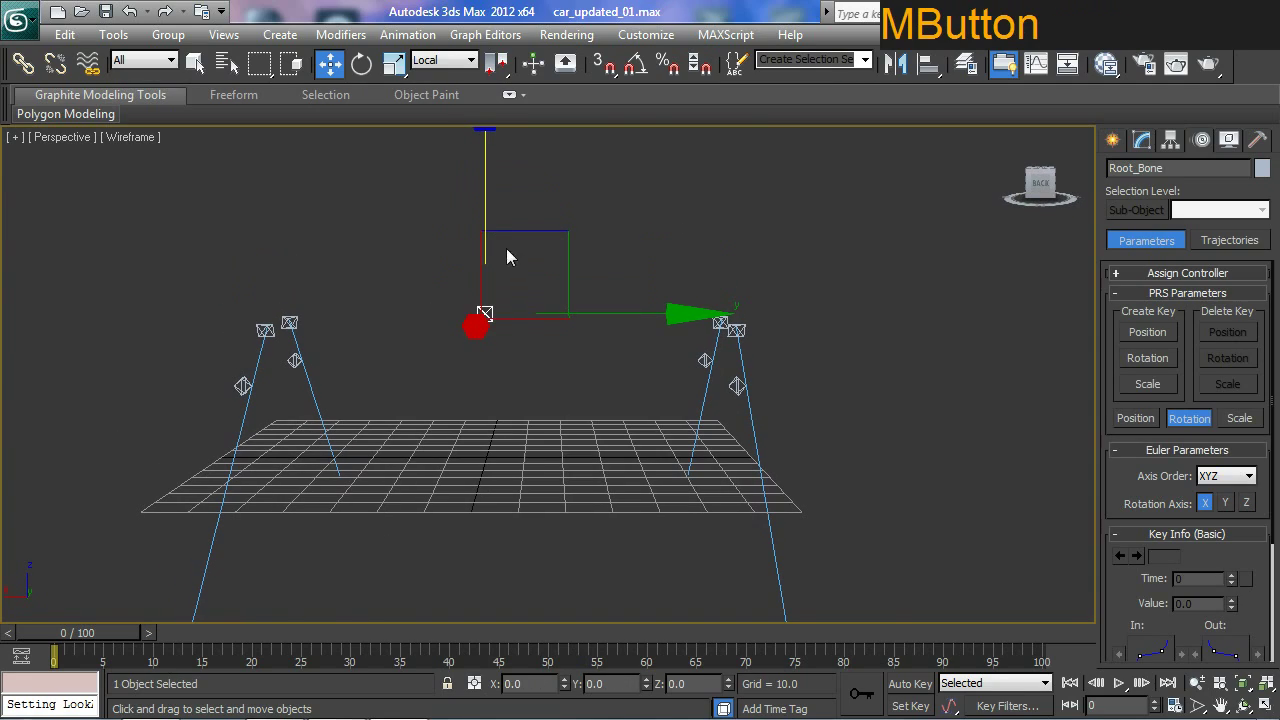
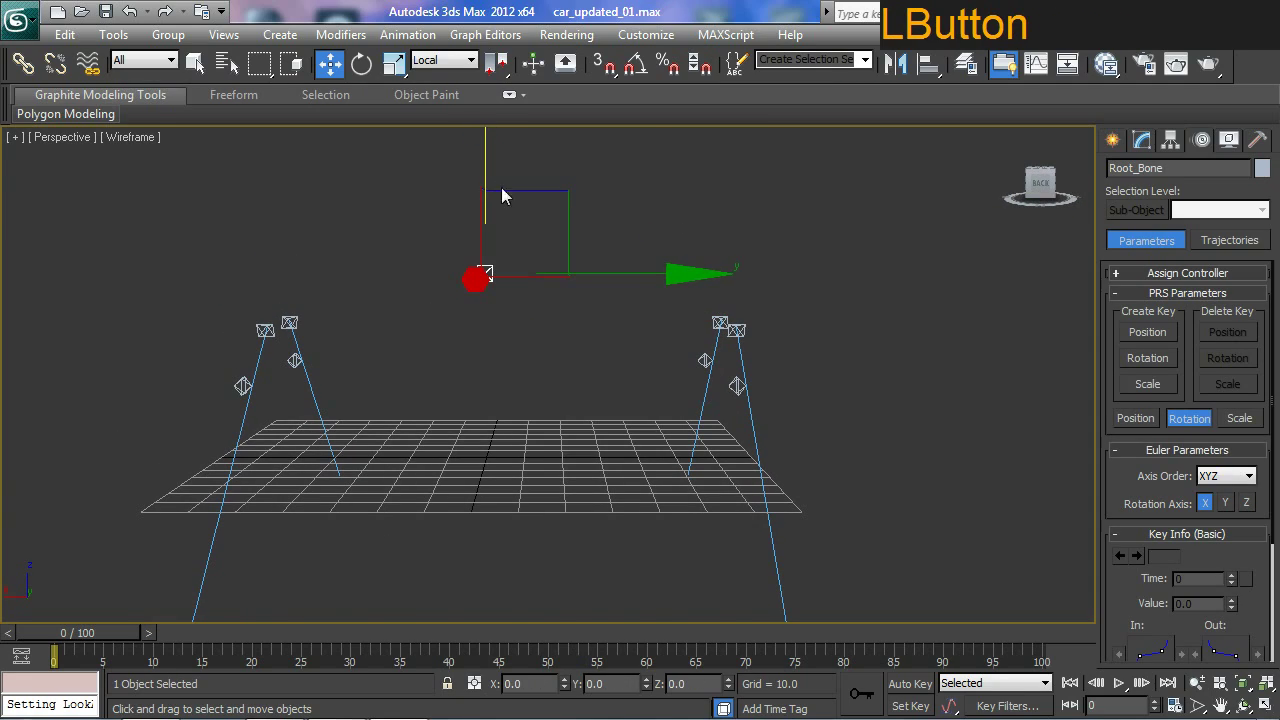
{"action": "middle_click", "coordinate": [524, 333]}
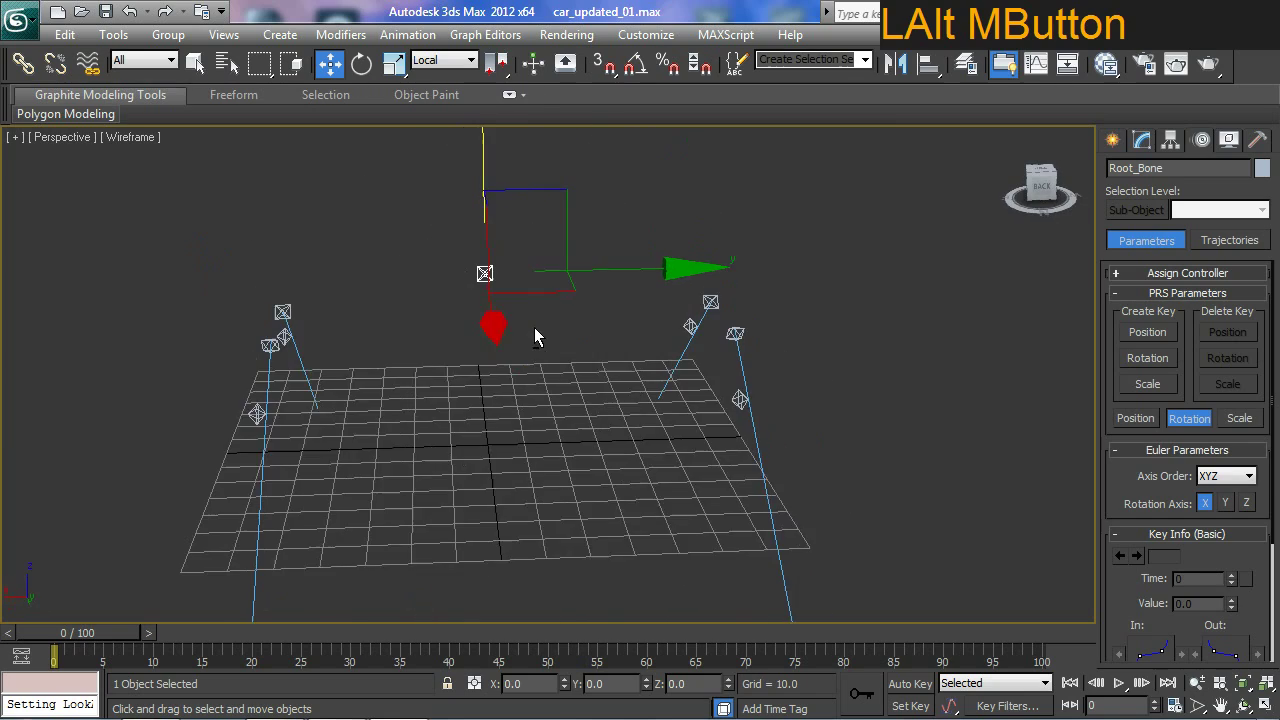
{"action": "middle_click", "coordinate": [534, 337]}
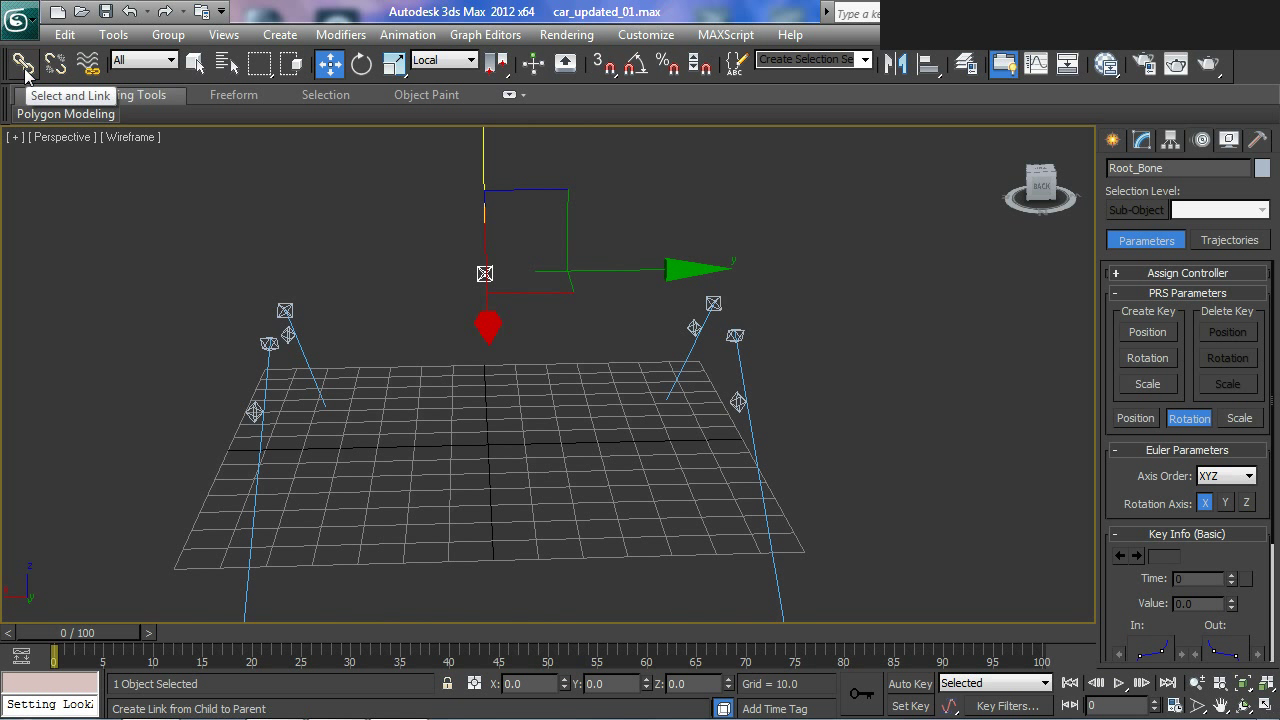
Link the four axle bones as children of Root_Bone and return to Select and Move
{"action": "left_click", "coordinate": [825, 287]}
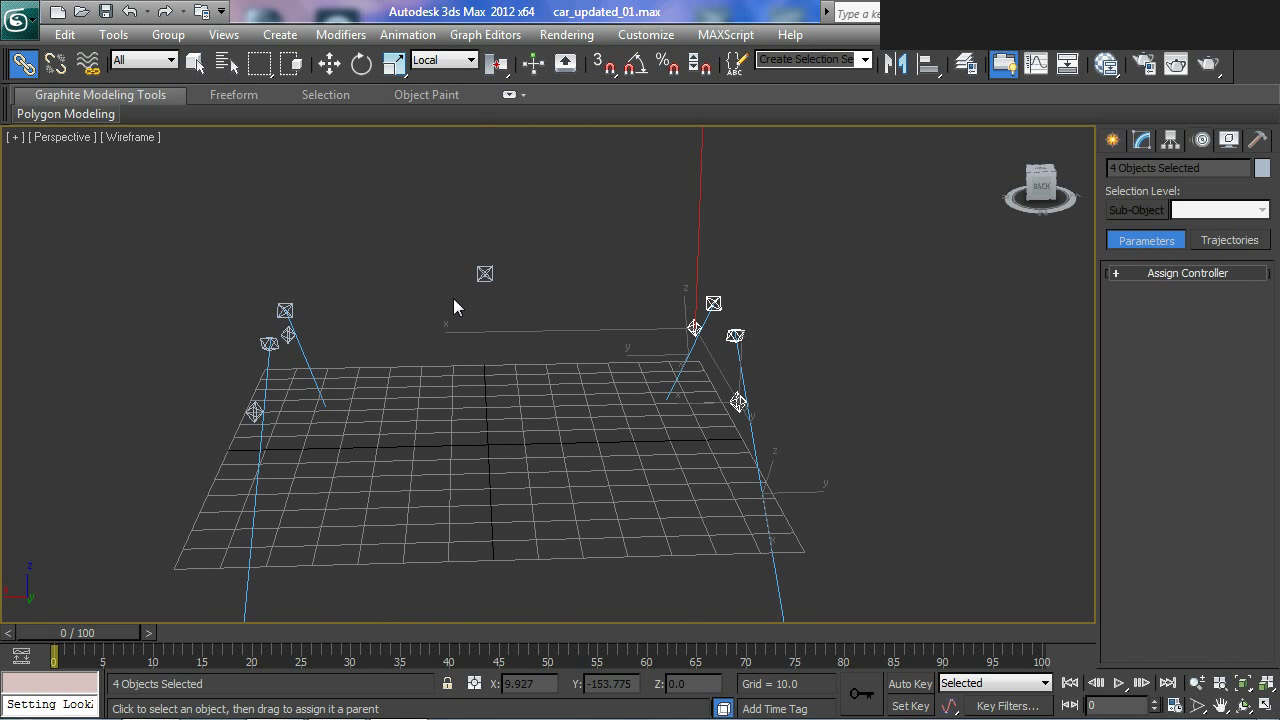
{"action": "left_click", "coordinate": [311, 296]}
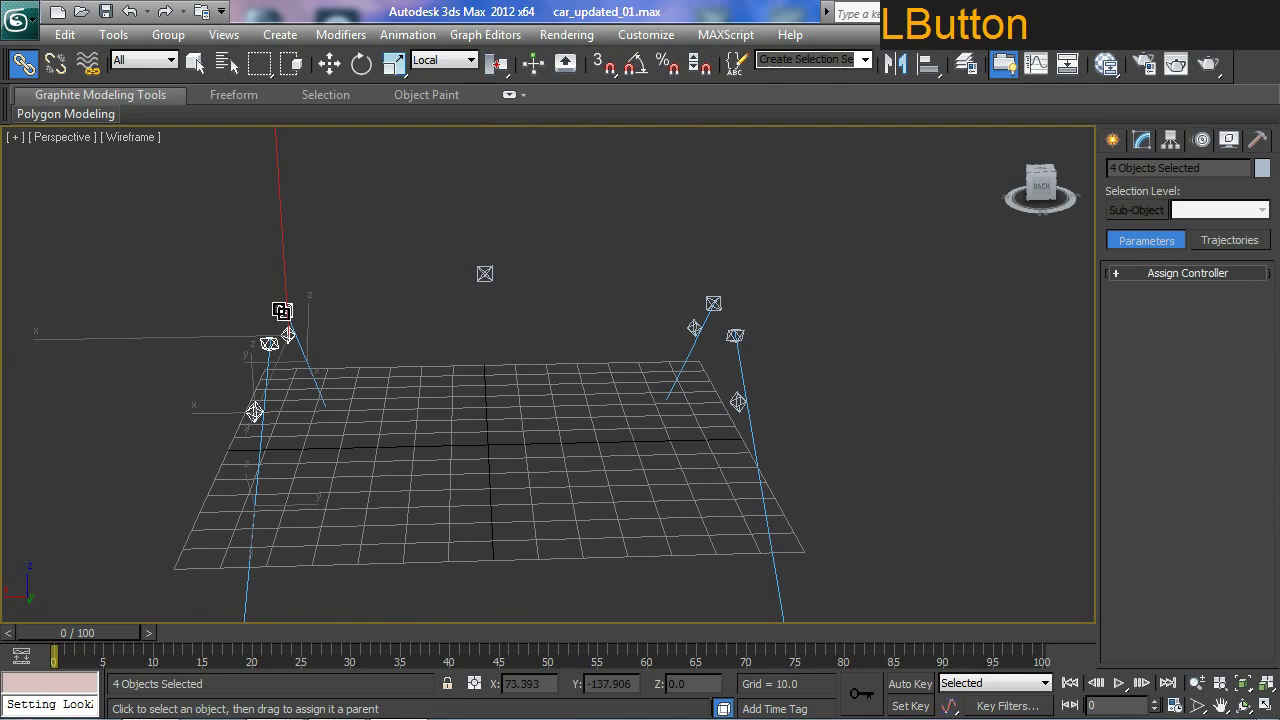
{"action": "middle_click", "coordinate": [538, 357]}
{"action": "key", "text": "w"}
{"action": "left_click", "coordinate": [453, 269]}
Clear the selection and orbit around the rig to verify the hierarchy
{"action": "middle_click", "coordinate": [501, 306]}
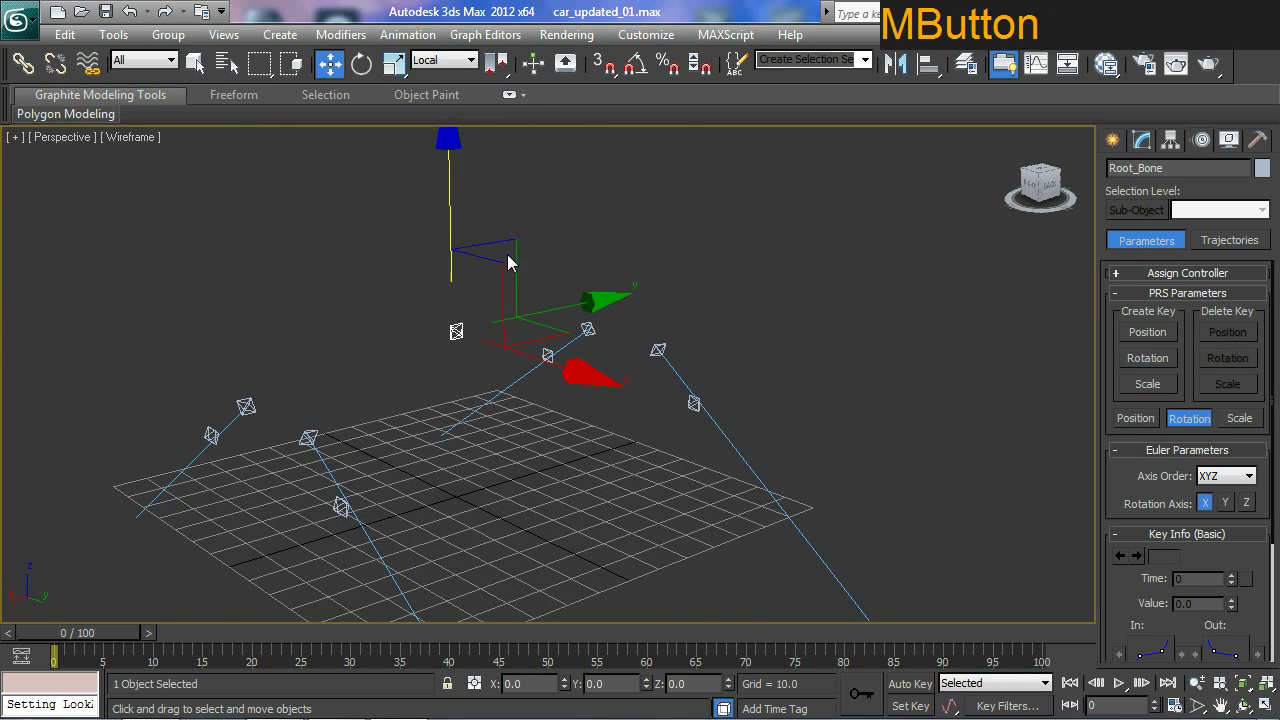
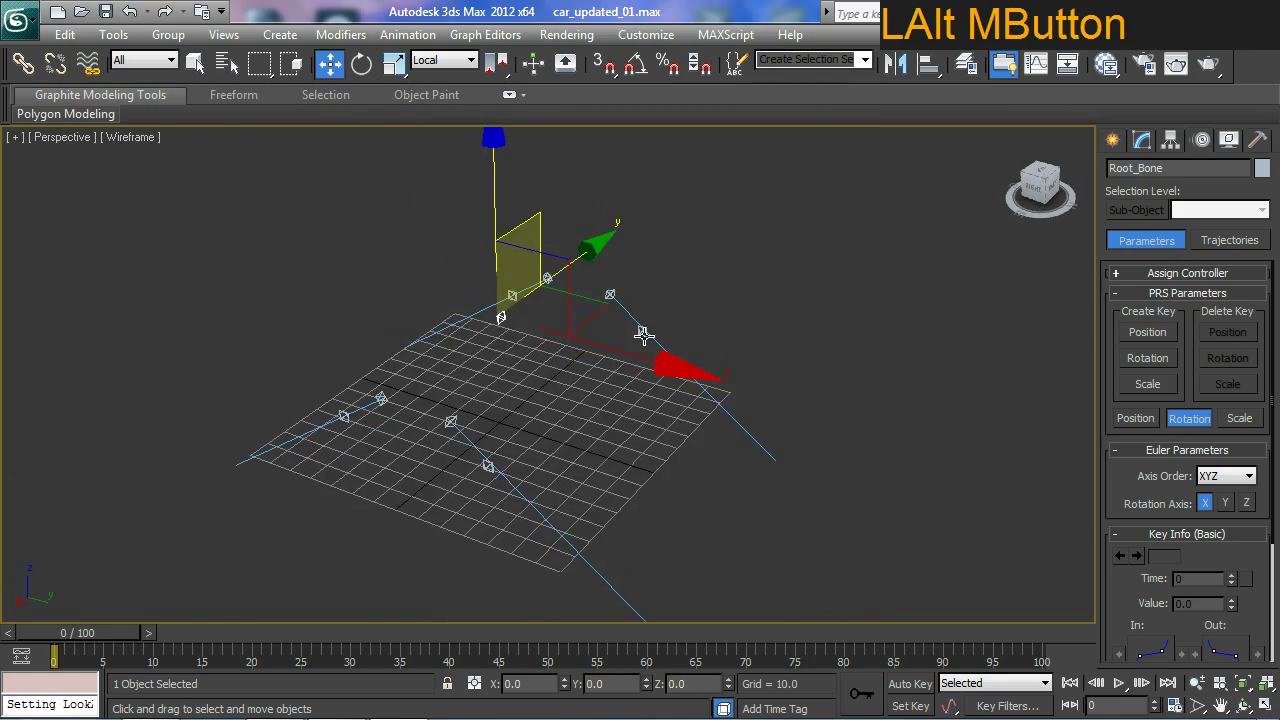
{"action": "middle_click", "coordinate": [621, 376]}
{"action": "left_click", "coordinate": [733, 317]}
{"action": "middle_click", "coordinate": [672, 375]}
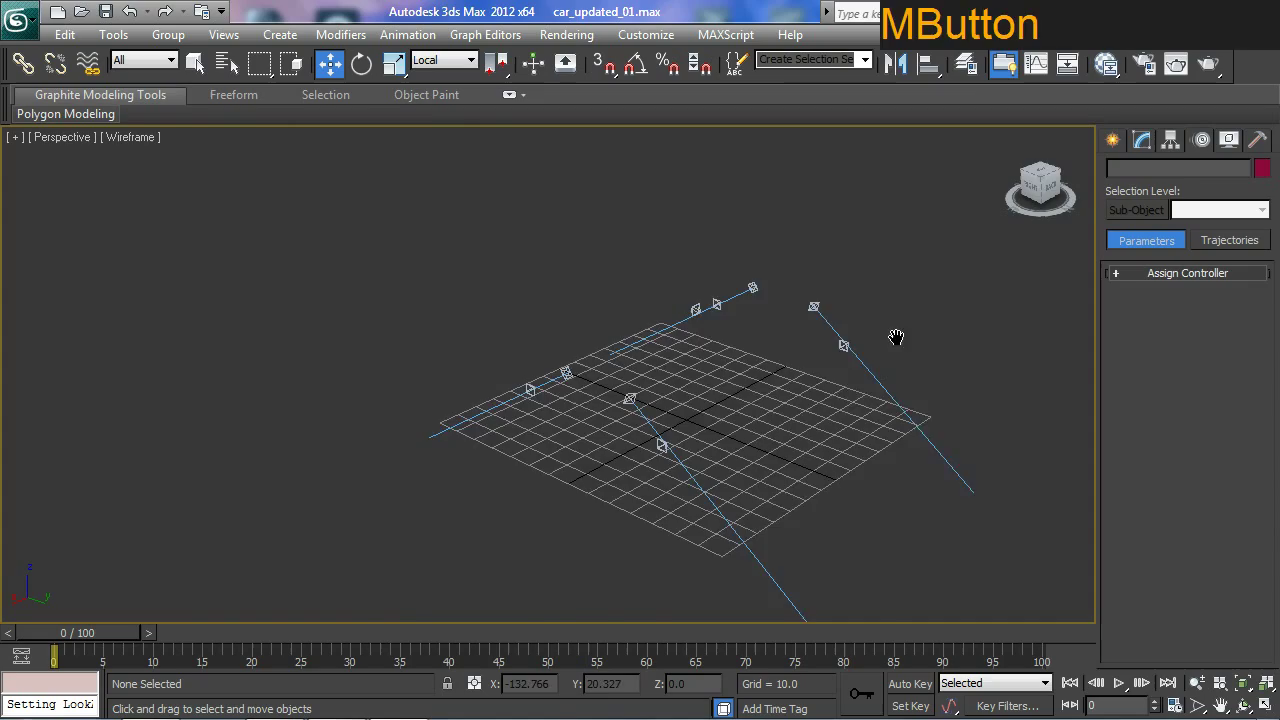
{"action": "middle_click", "coordinate": [844, 377]}
{"action": "middle_click", "coordinate": [710, 400]}
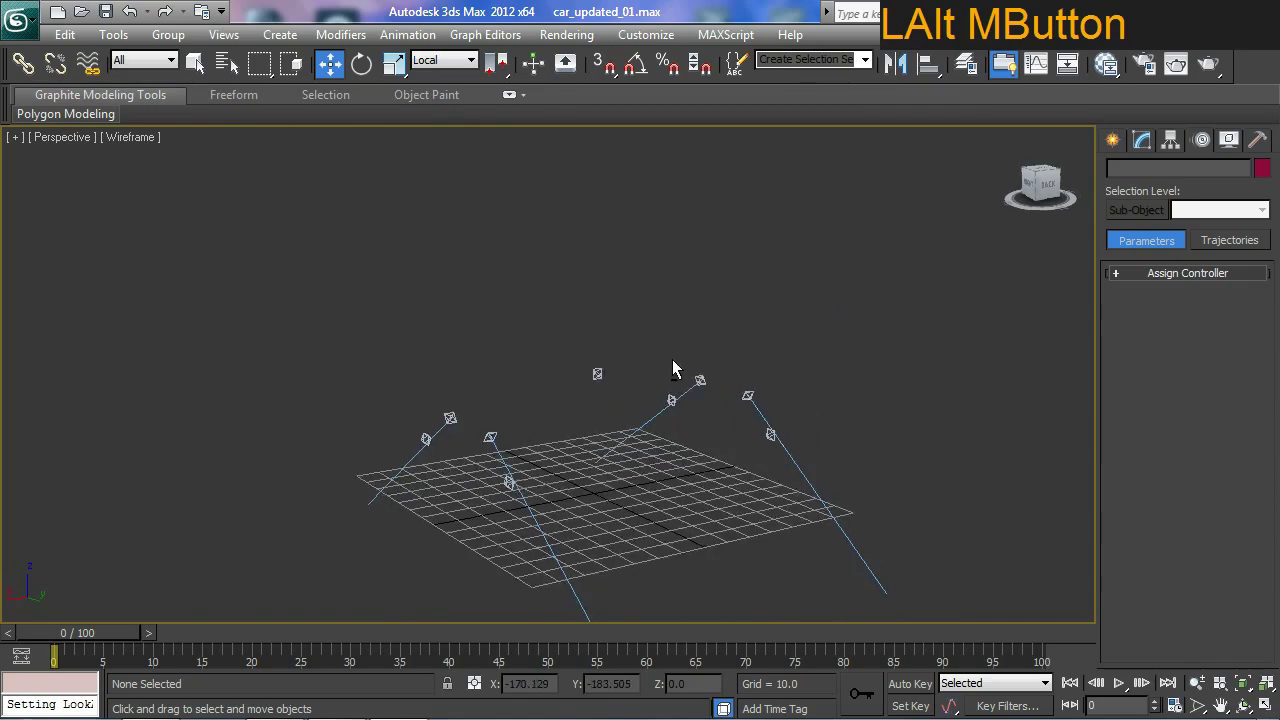
{"action": "middle_click", "coordinate": [669, 462]}
{"action": "middle_click", "coordinate": [619, 391]}
{"action": "middle_click", "coordinate": [568, 386]}
{"action": "middle_click", "coordinate": [562, 410]}
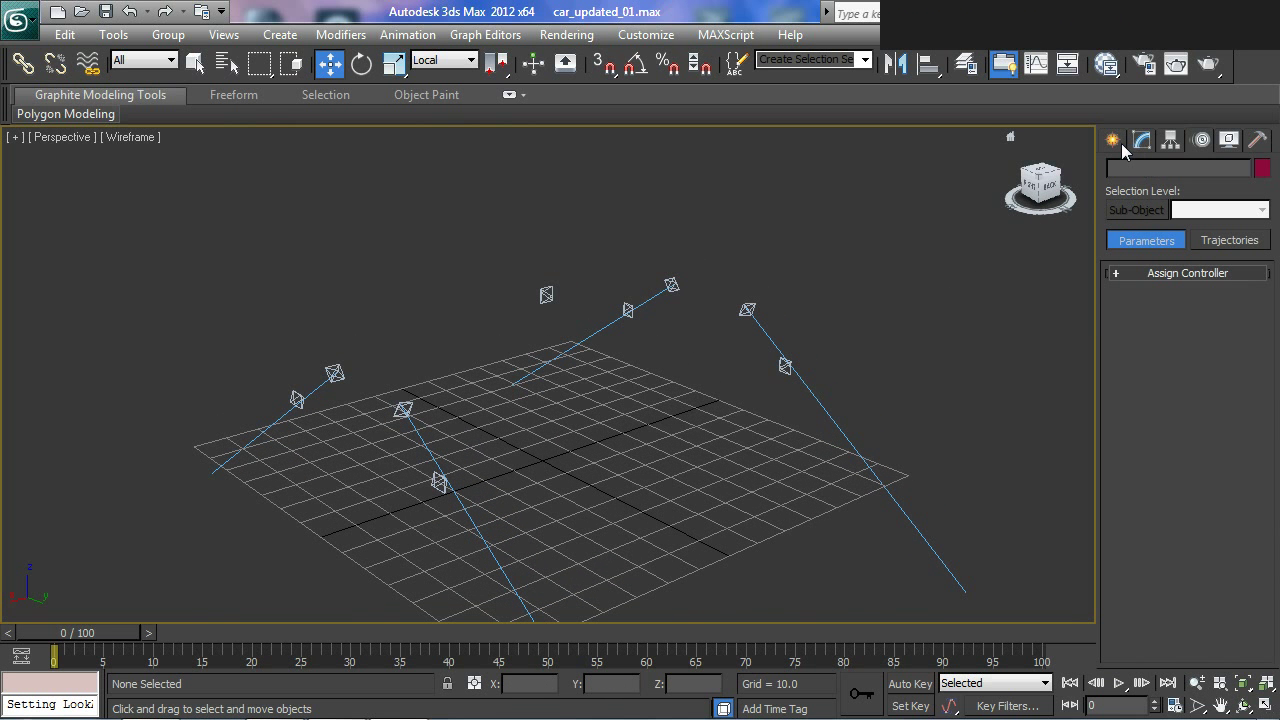
Unhide Geometry in the Display panel so the GEO_RaceCar mesh shows around the bones
{"action": "left_click", "coordinate": [1234, 145]}
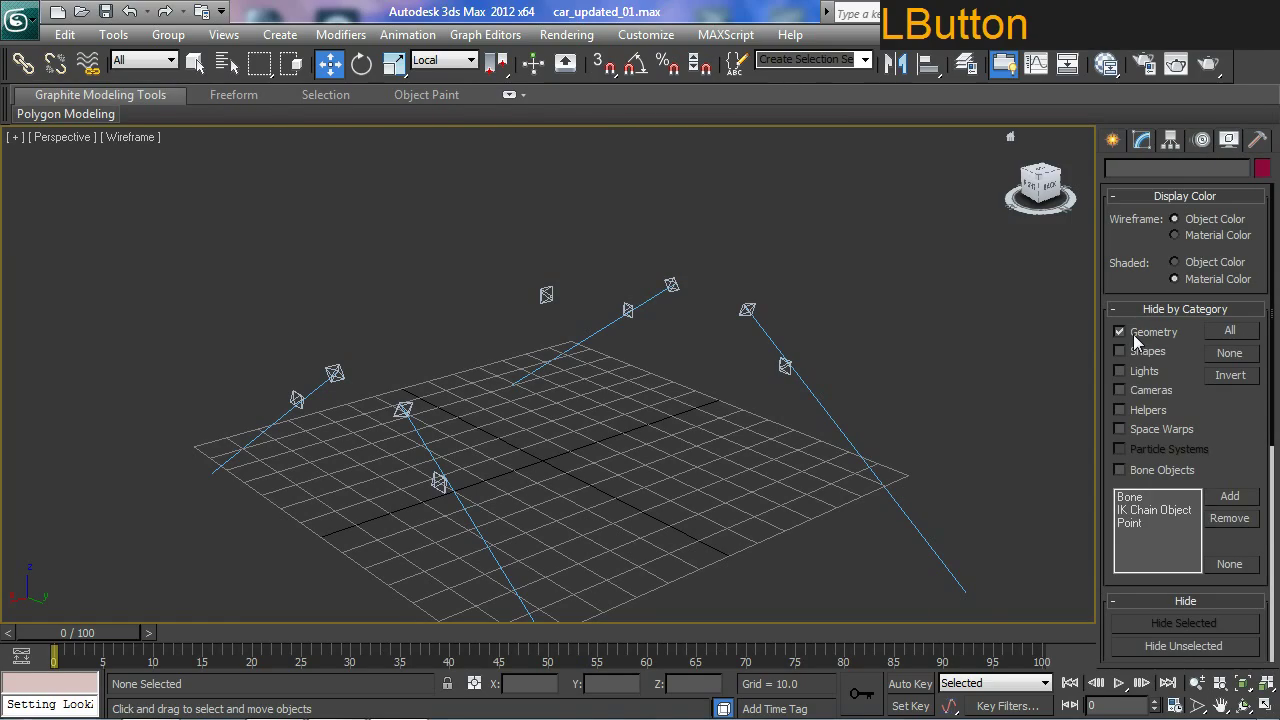
{"action": "middle_click", "coordinate": [696, 384]}
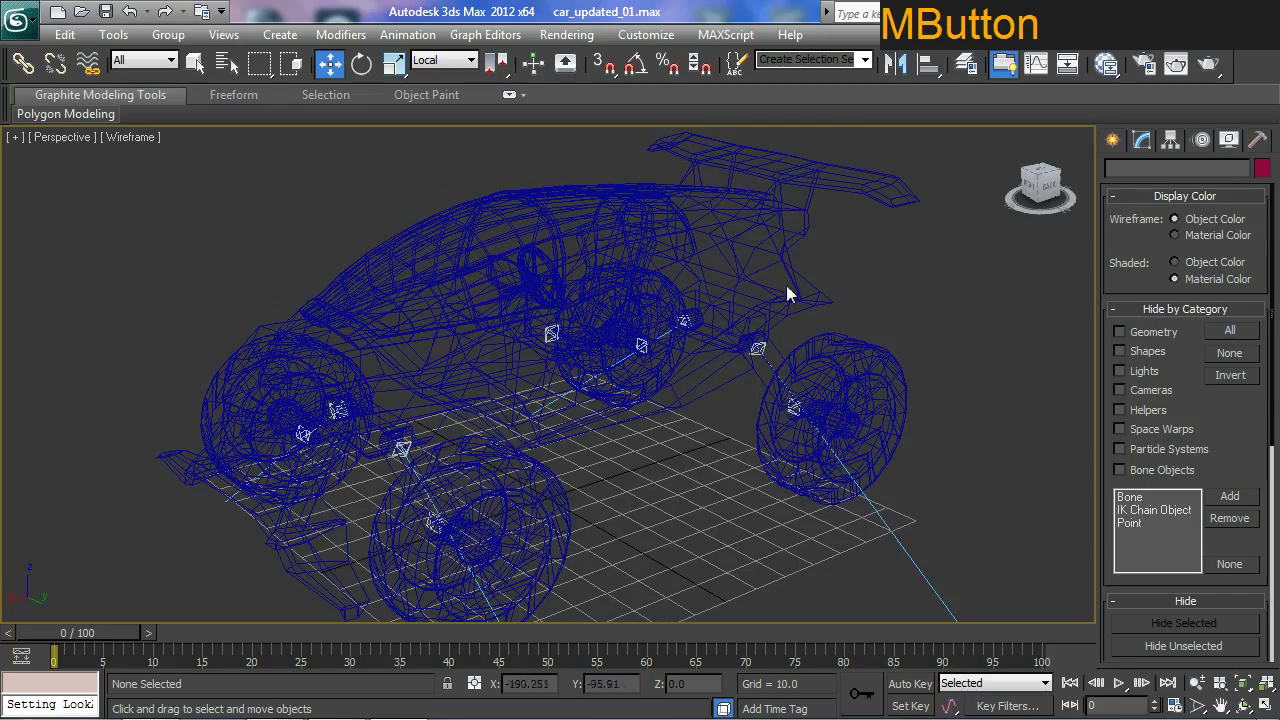
Add a Skin modifier on top of GEO_RaceCar's Editable Poly base
{"action": "left_click", "coordinate": [801, 270]}
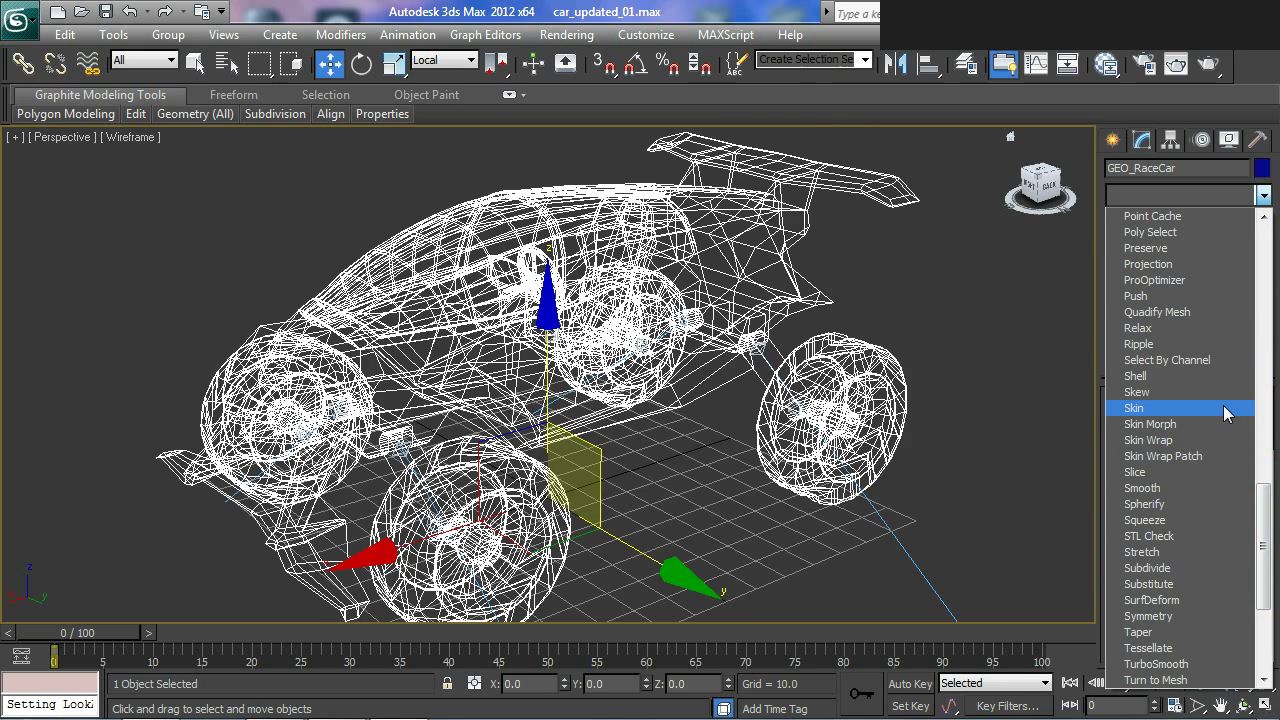
{"action": "left_click", "coordinate": [1231, 408]}
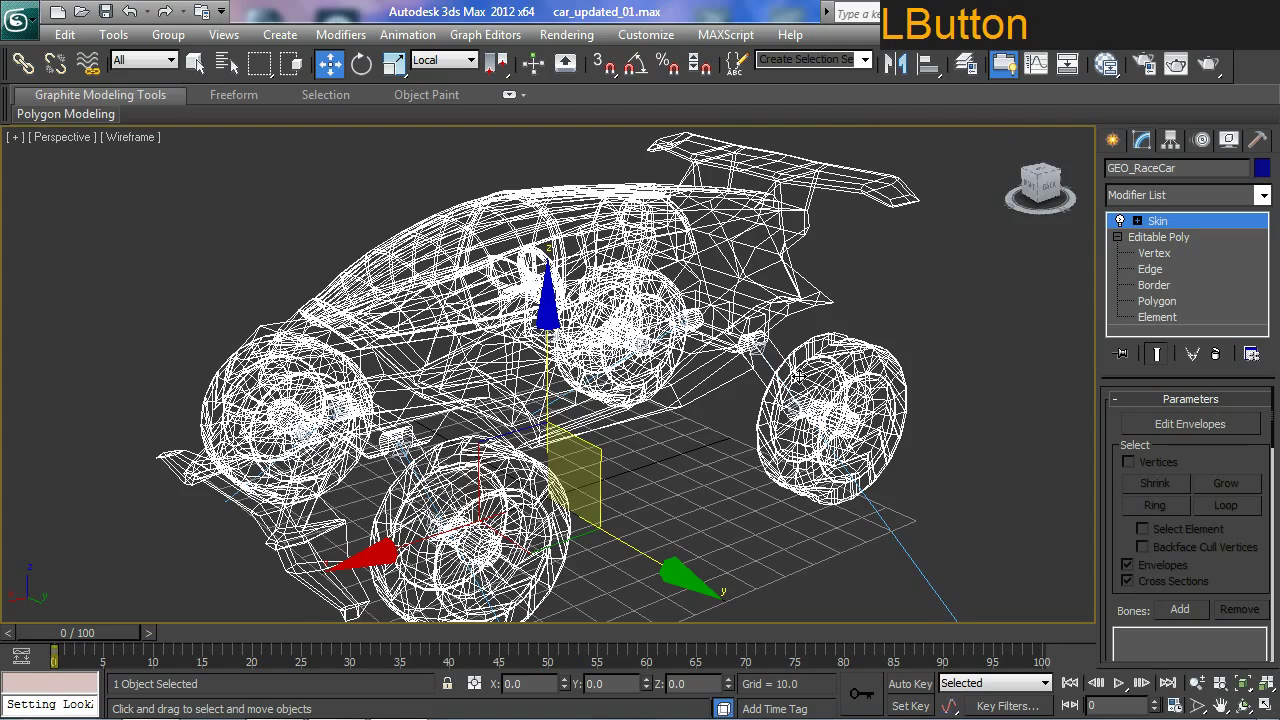
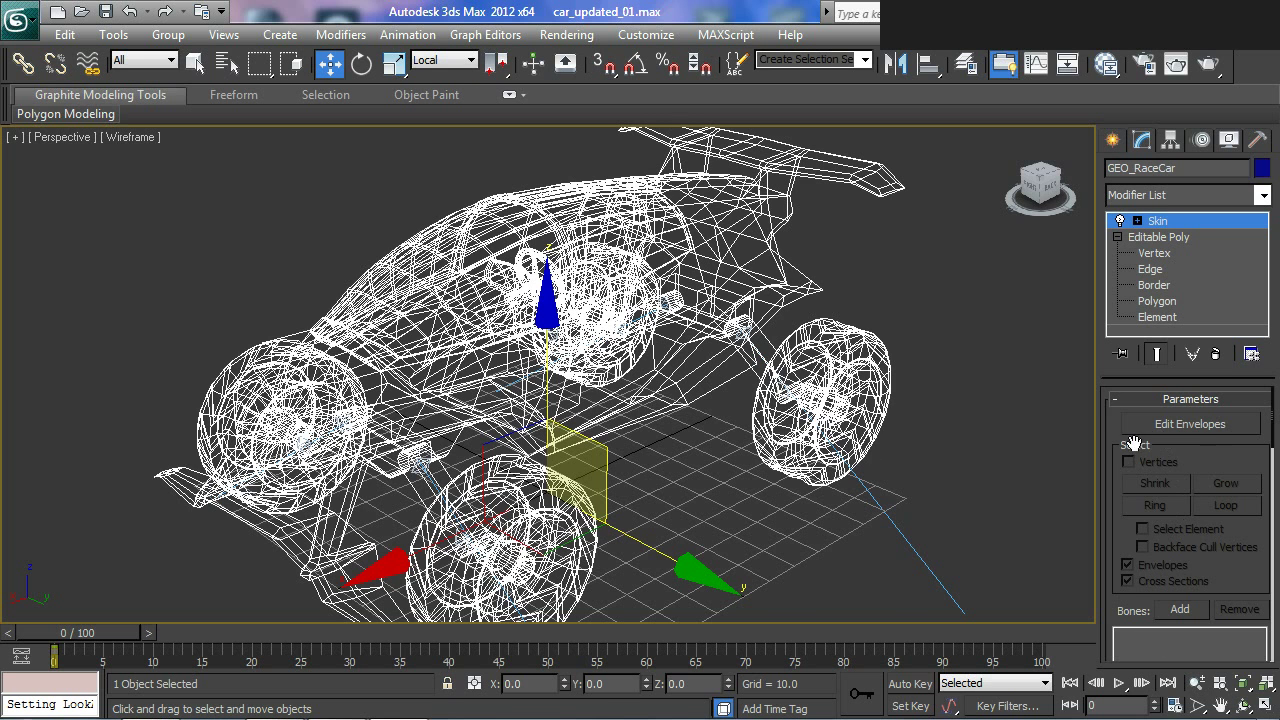
{"action": "left_click", "coordinate": [1118, 456]}
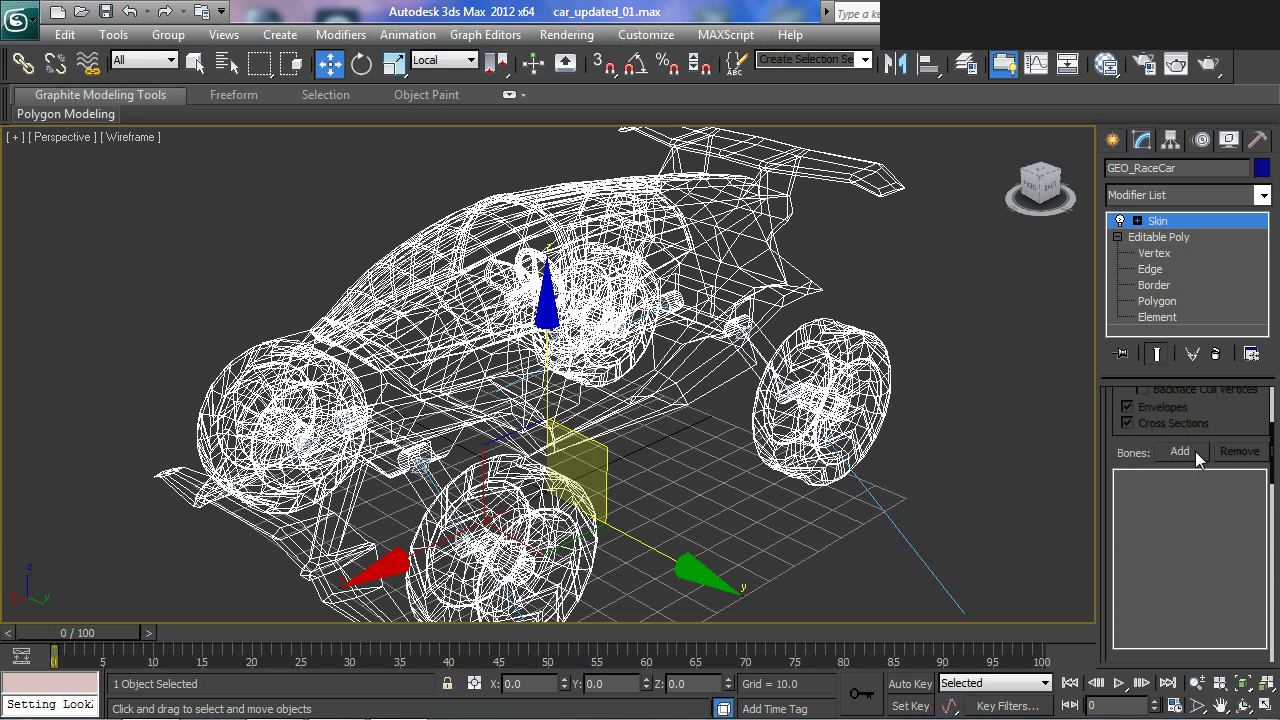
Add all nine bones — four axles, four tires and Root_Bone — to the car's Skin modifier
{"action": "left_click", "coordinate": [1204, 454]}
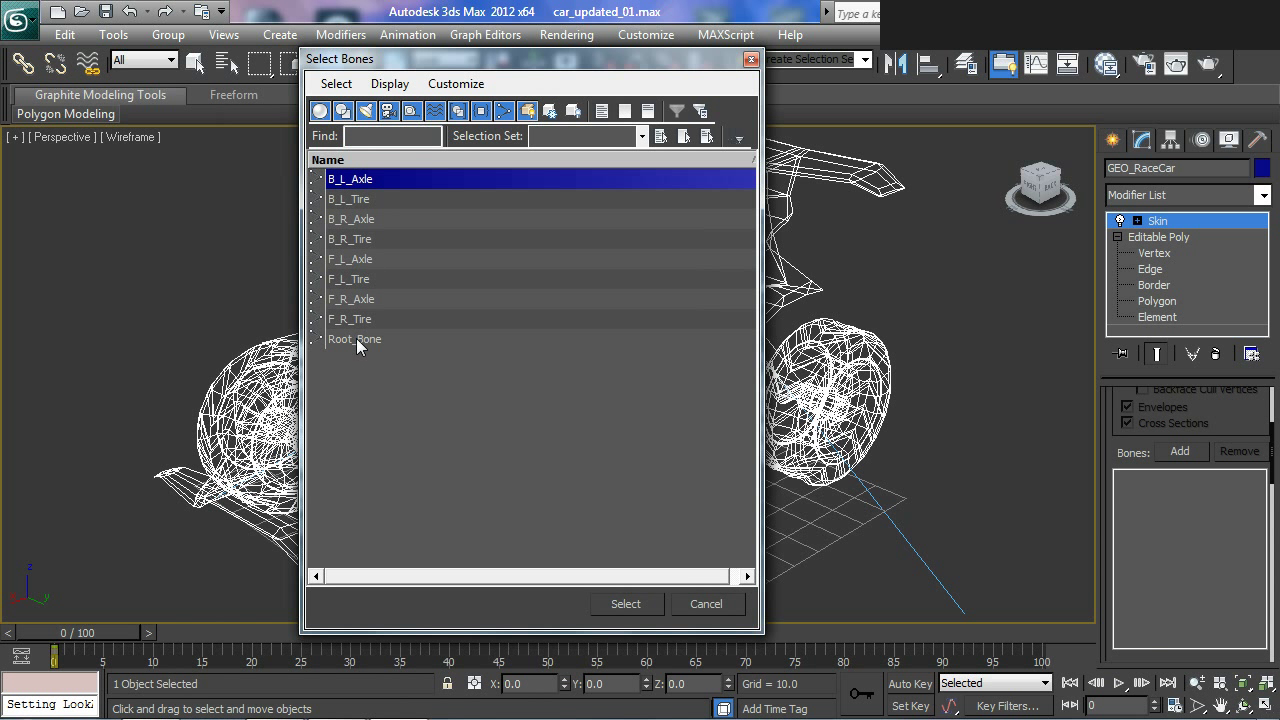
{"action": "left_click", "coordinate": [365, 348]}
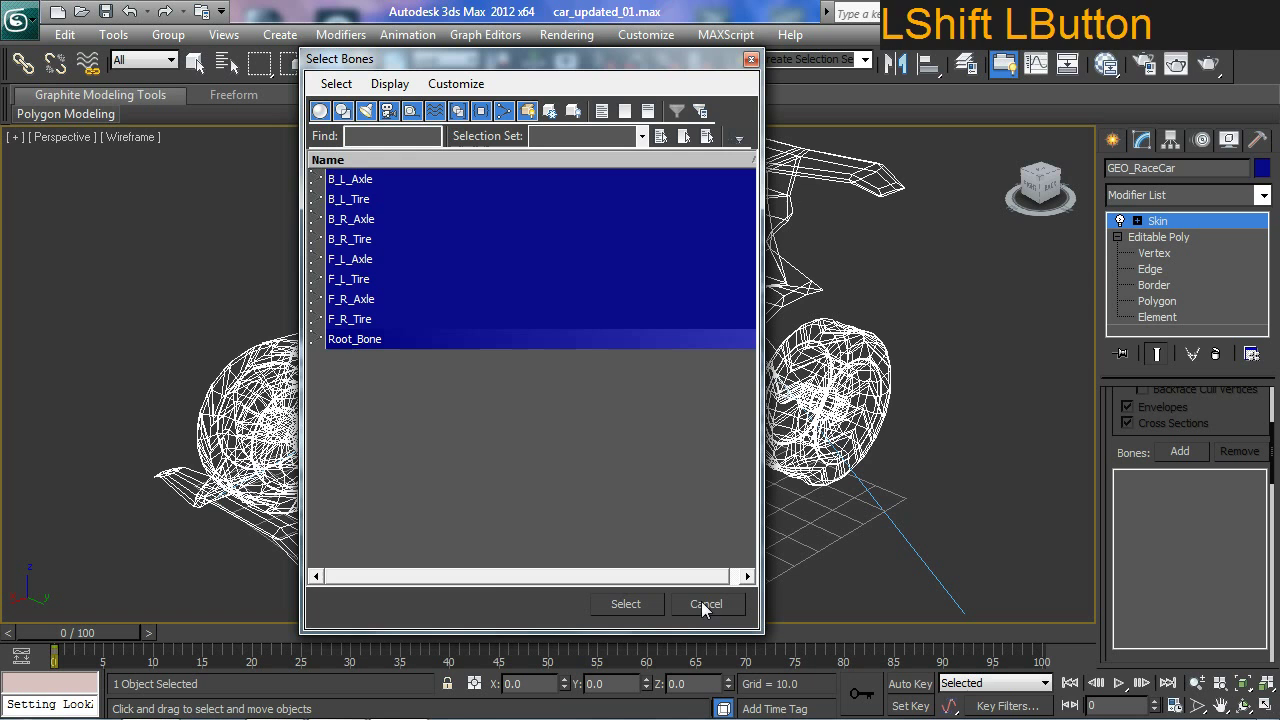
{"action": "left_click", "coordinate": [647, 608]}
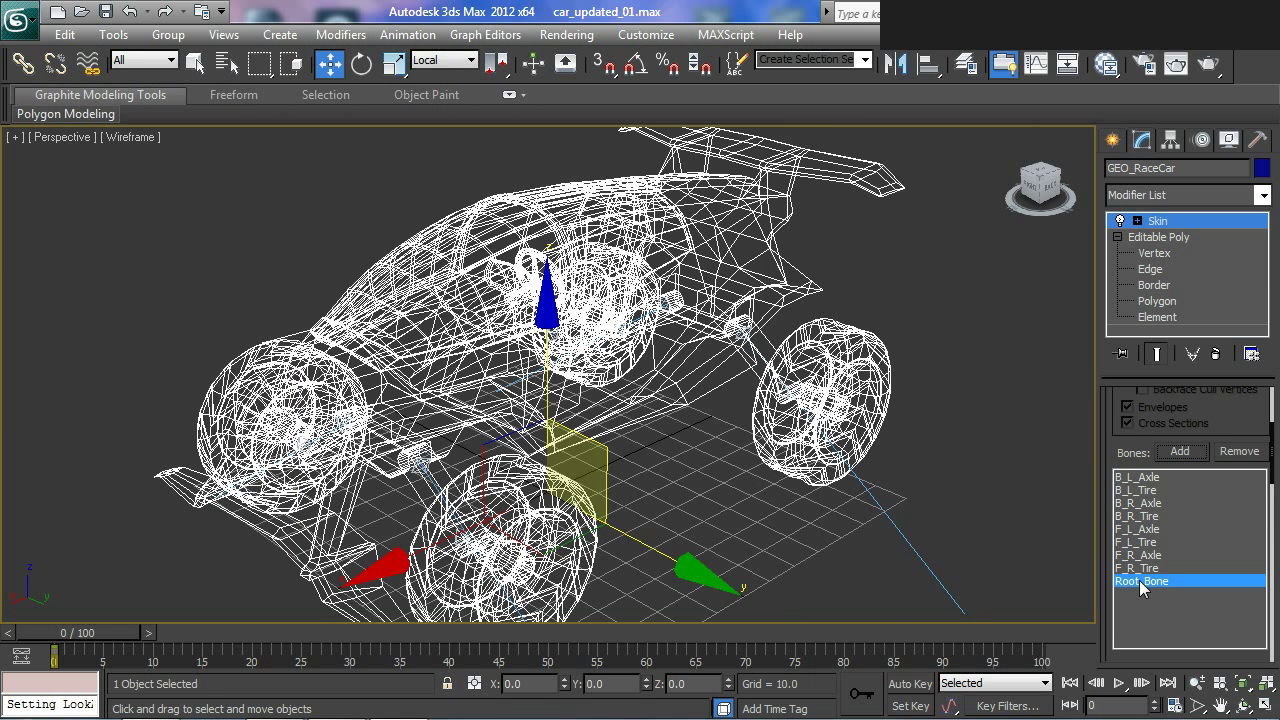
{"action": "left_click", "coordinate": [1127, 464]}
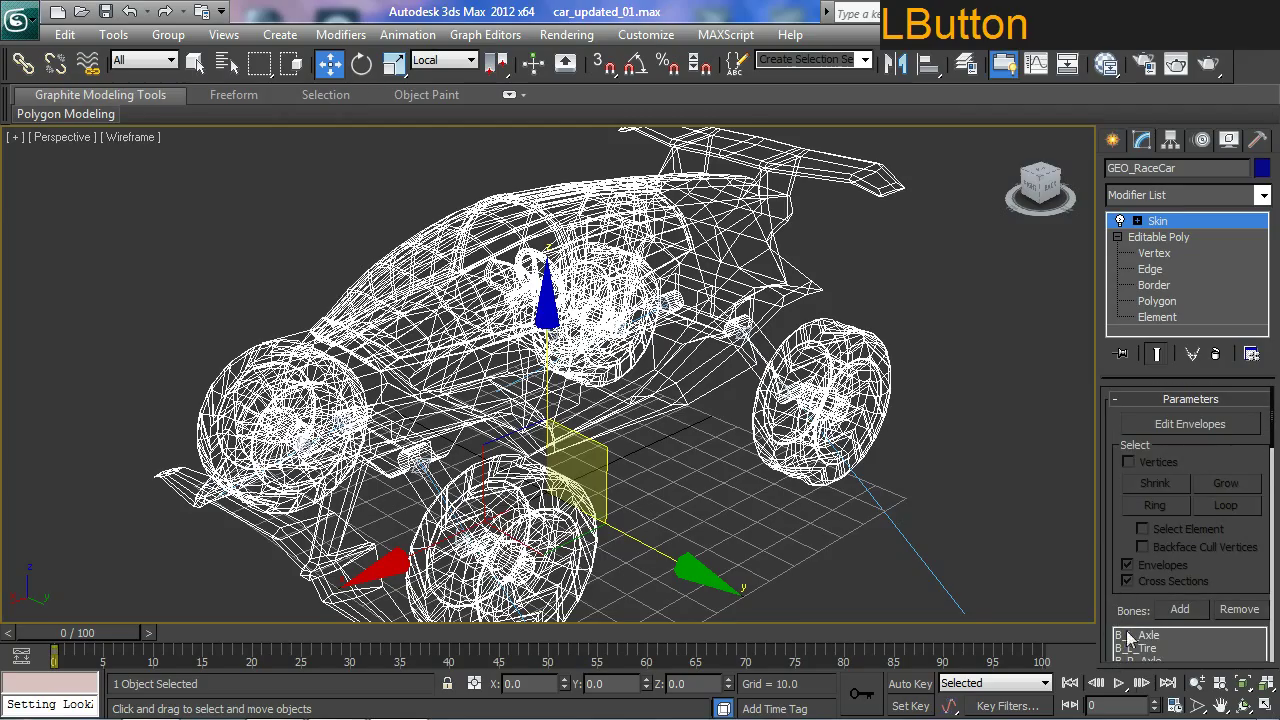
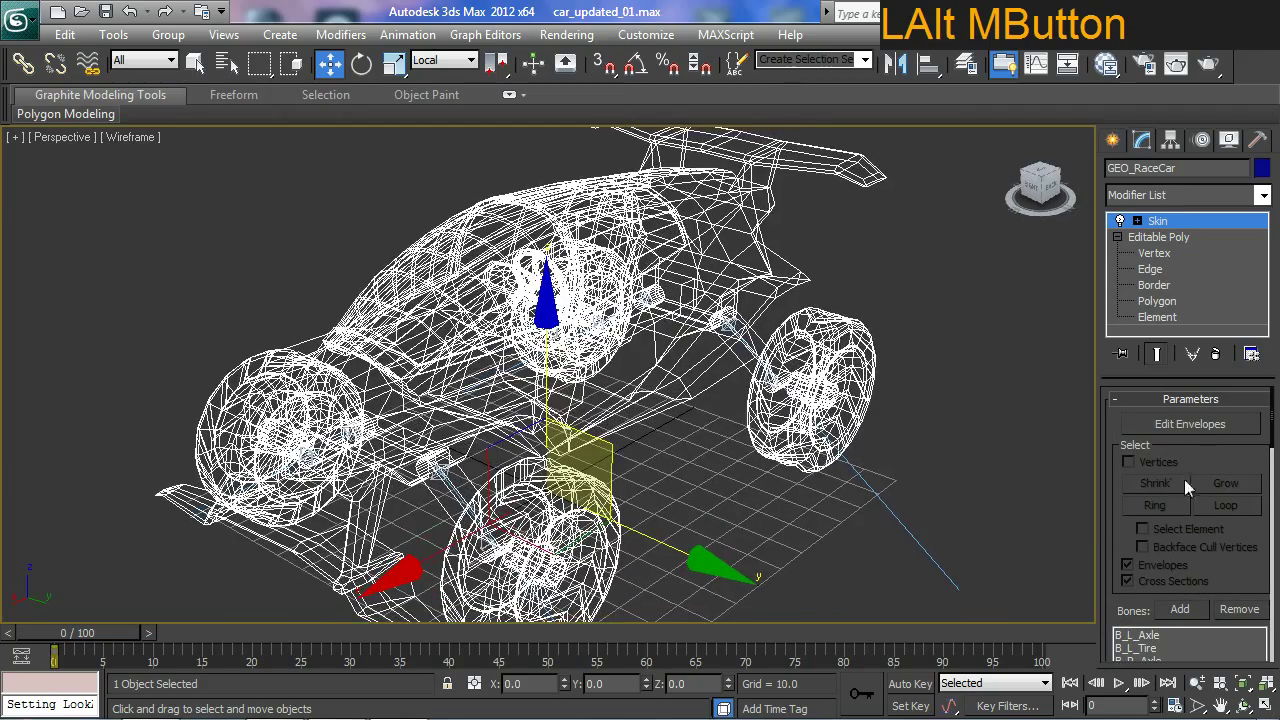
Enter Edit Envelopes, hide edged faces and enable vertex selection on the skinned car
{"action": "left_click", "coordinate": [1196, 437]}
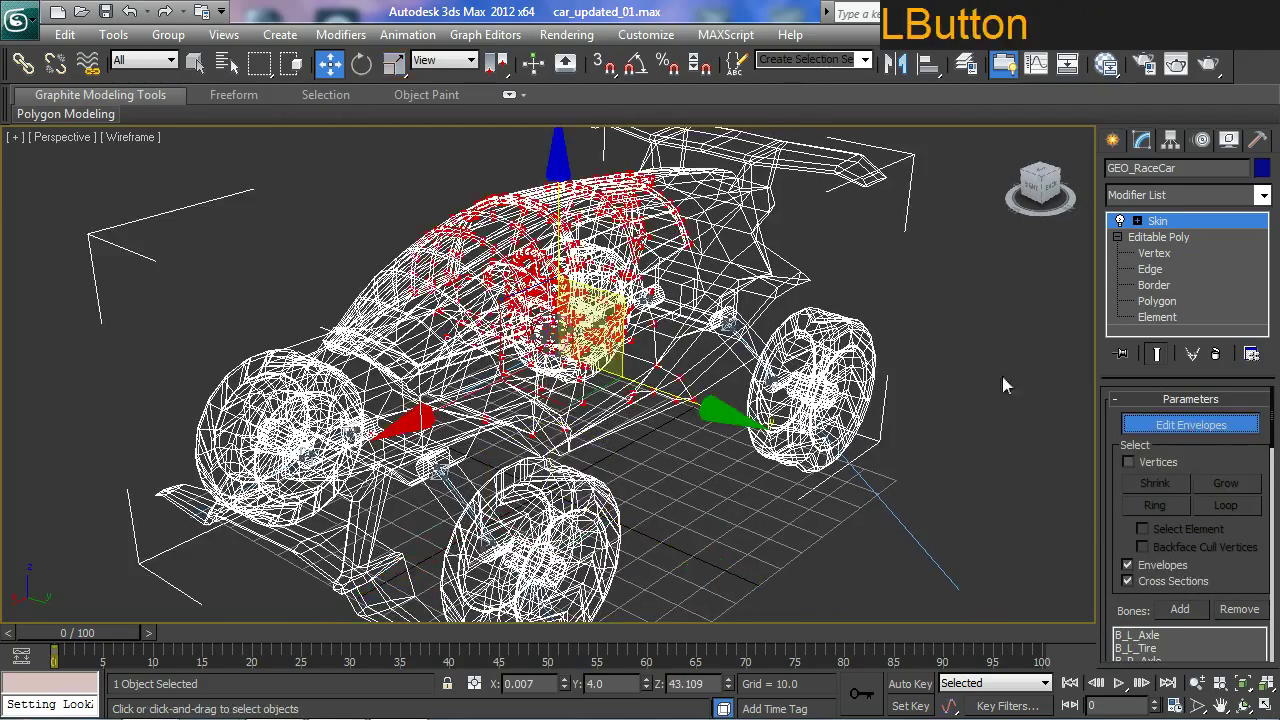
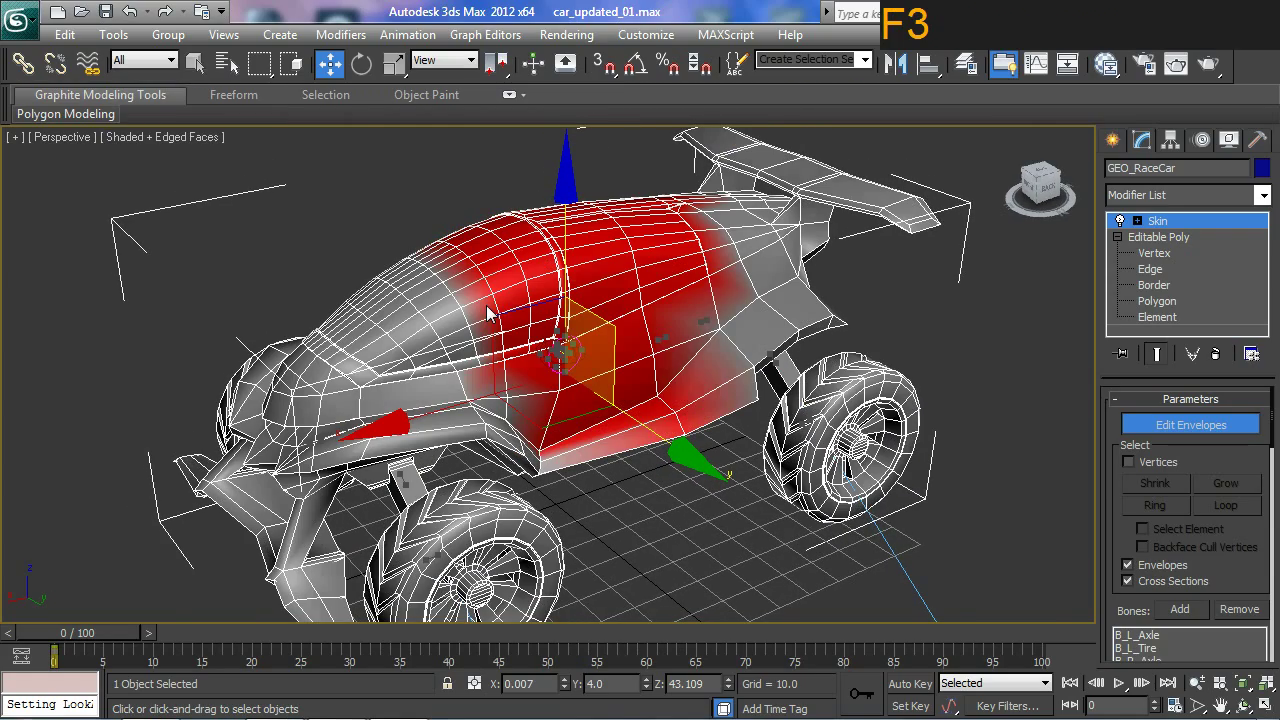
{"action": "key", "text": "F4"}
{"action": "middle_click", "coordinate": [553, 383]}
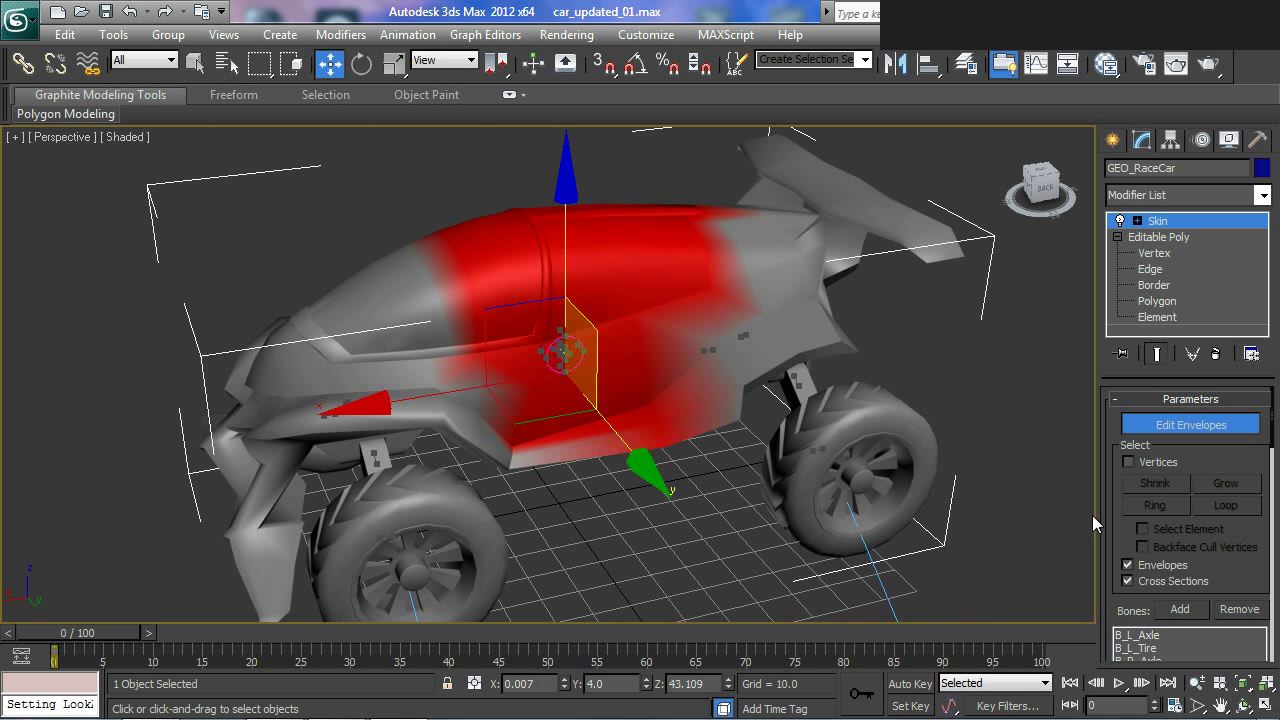
{"action": "left_click", "coordinate": [1106, 516]}
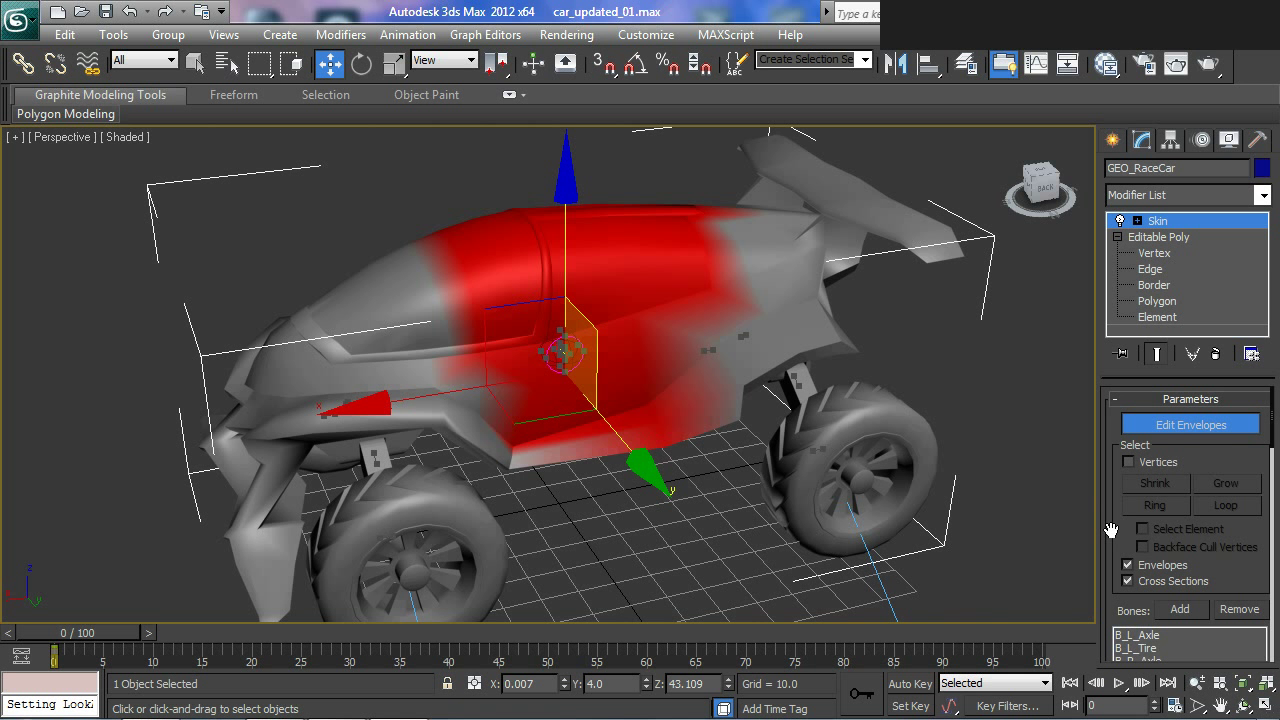
{"action": "left_click", "coordinate": [1112, 530]}
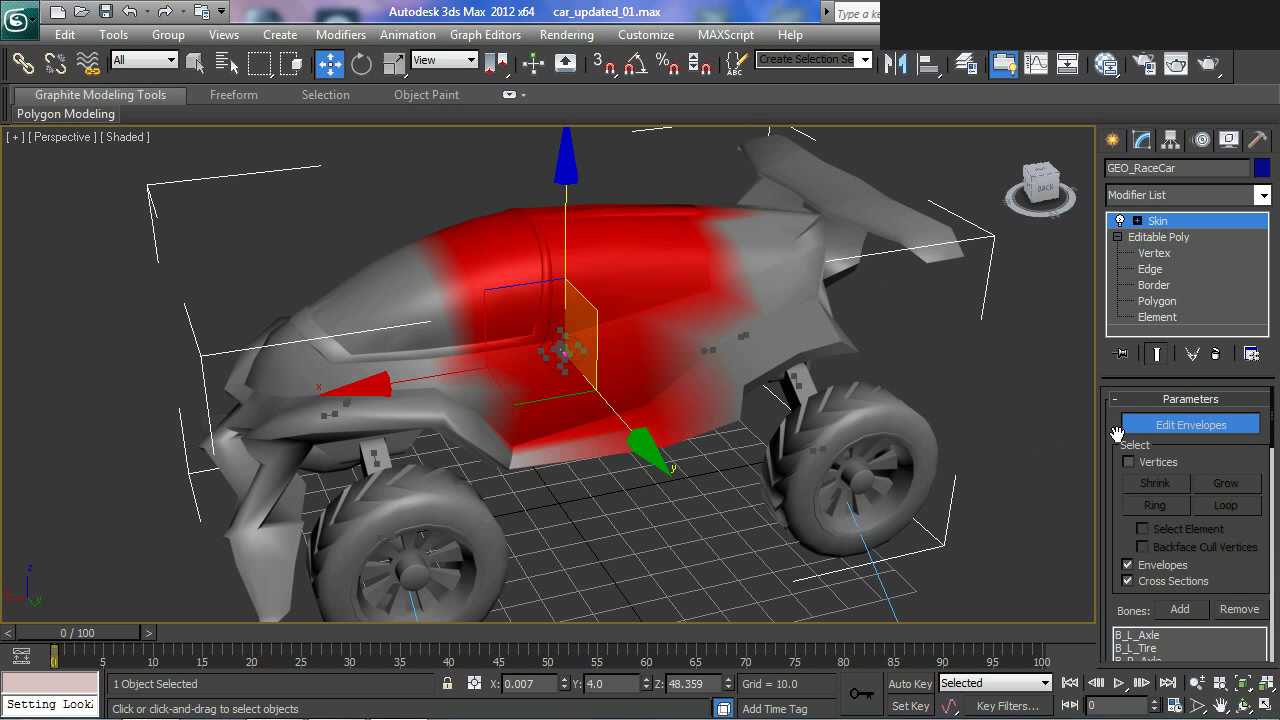
{"action": "left_click", "coordinate": [1138, 470]}
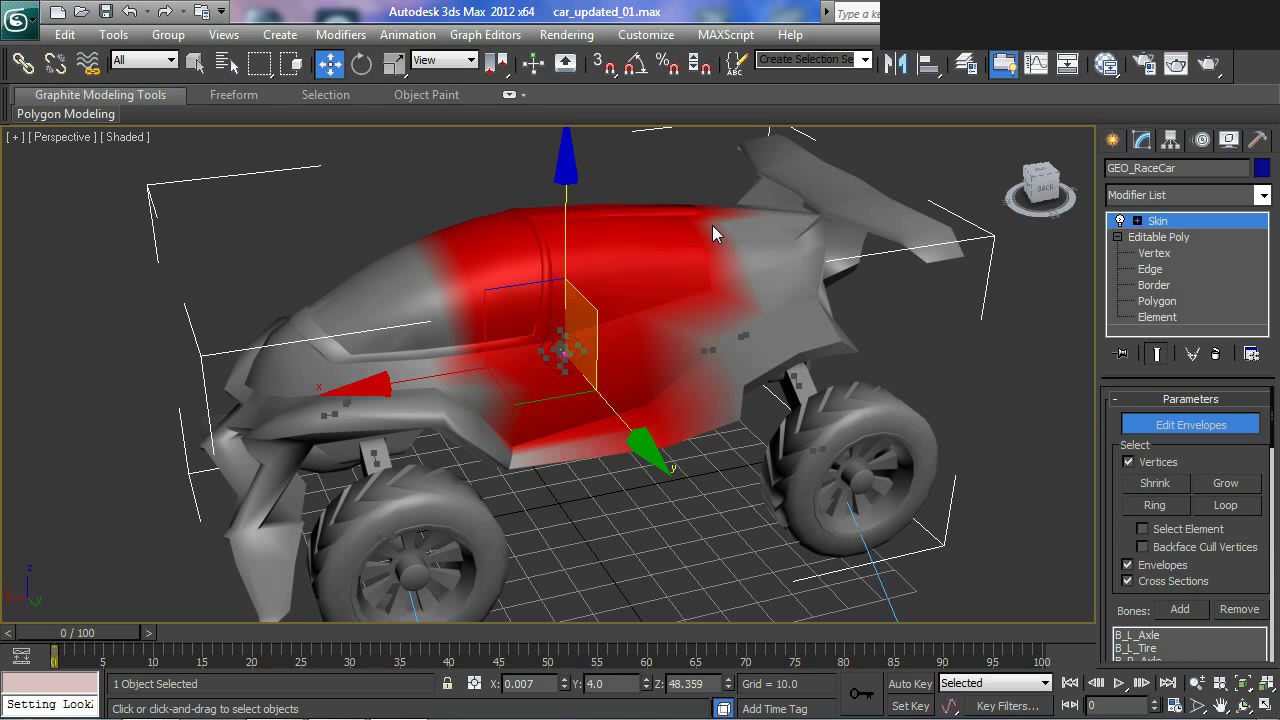
Select the car's mesh vertices and scroll the Skin panel down to the Weight Table
{"action": "middle_click", "coordinate": [658, 350]}
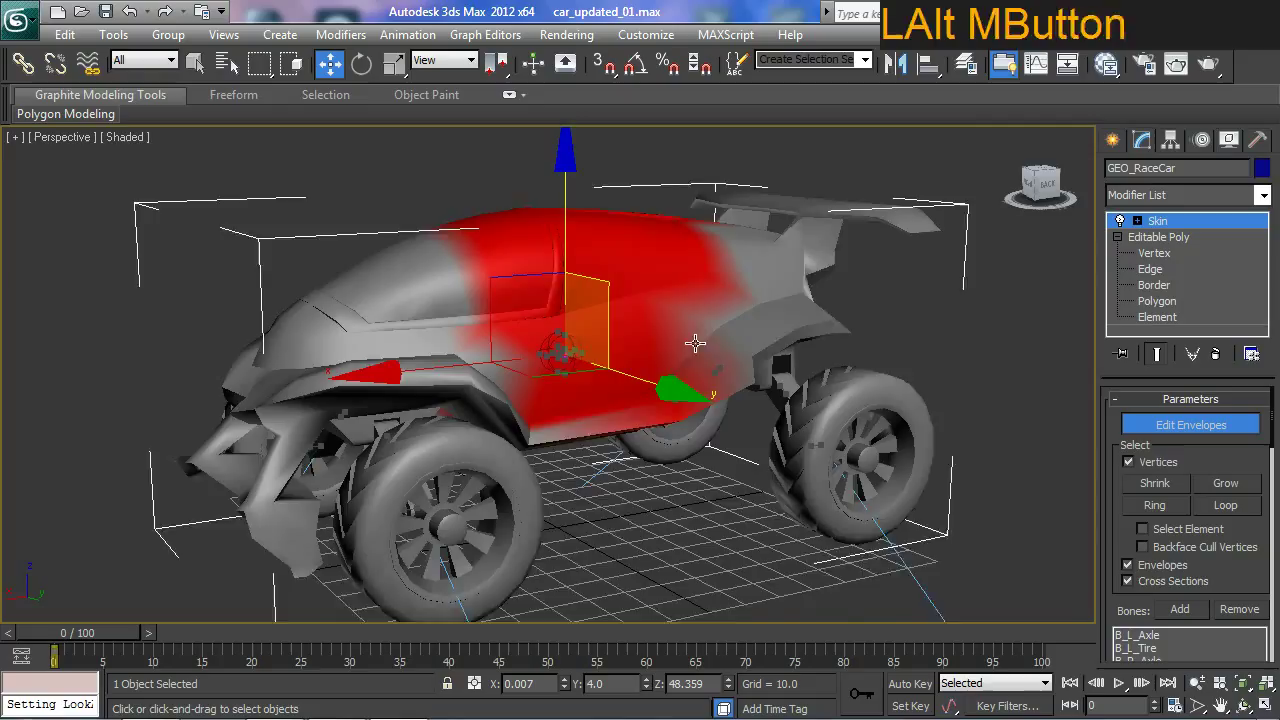
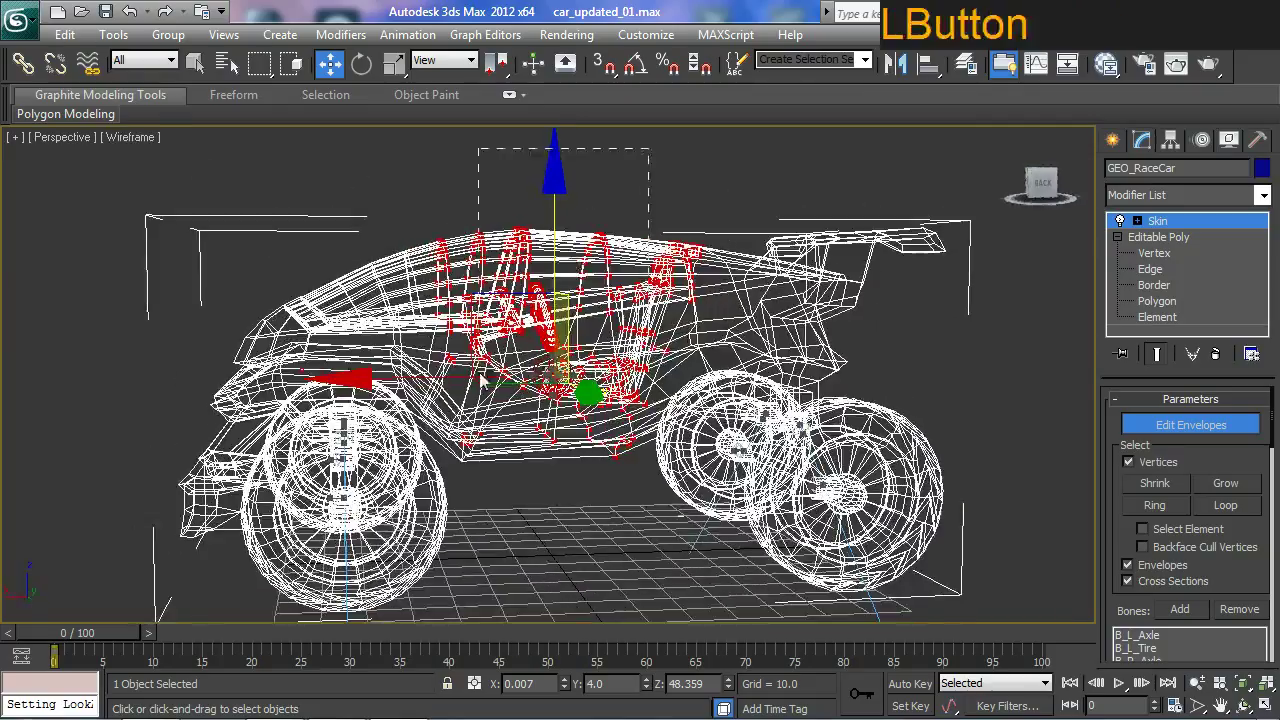
{"action": "middle_click", "coordinate": [198, 234]}
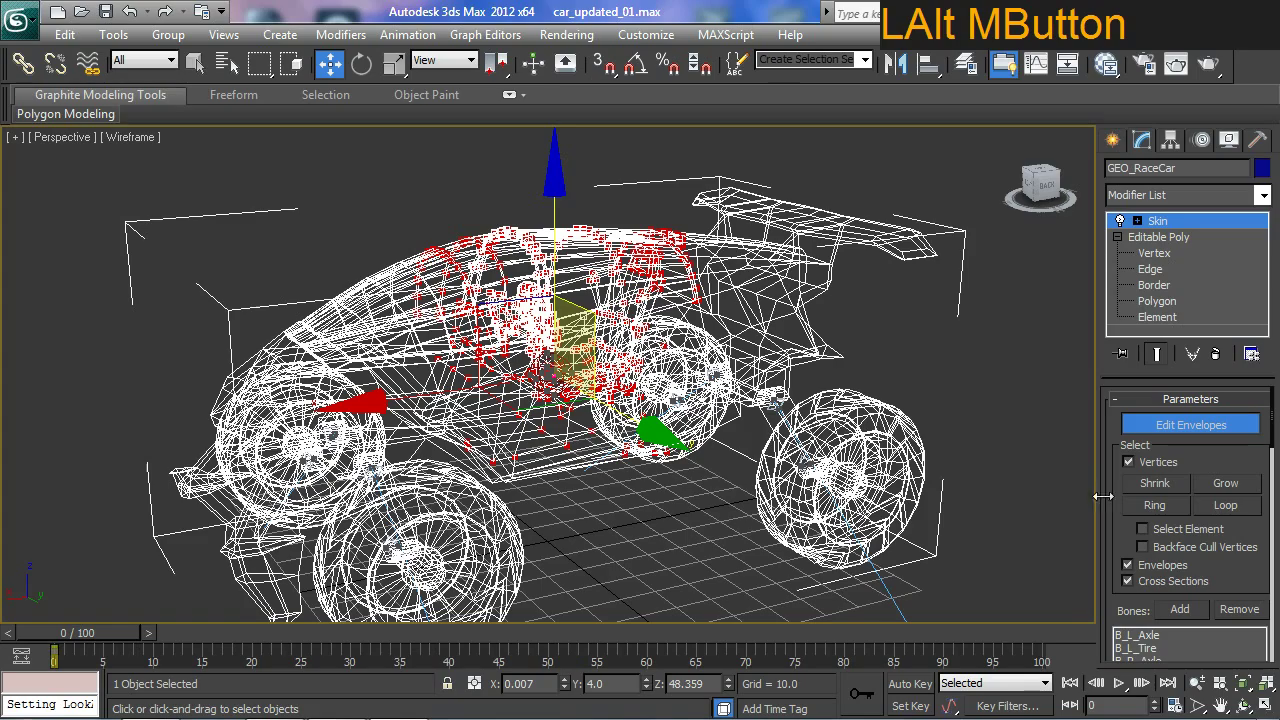
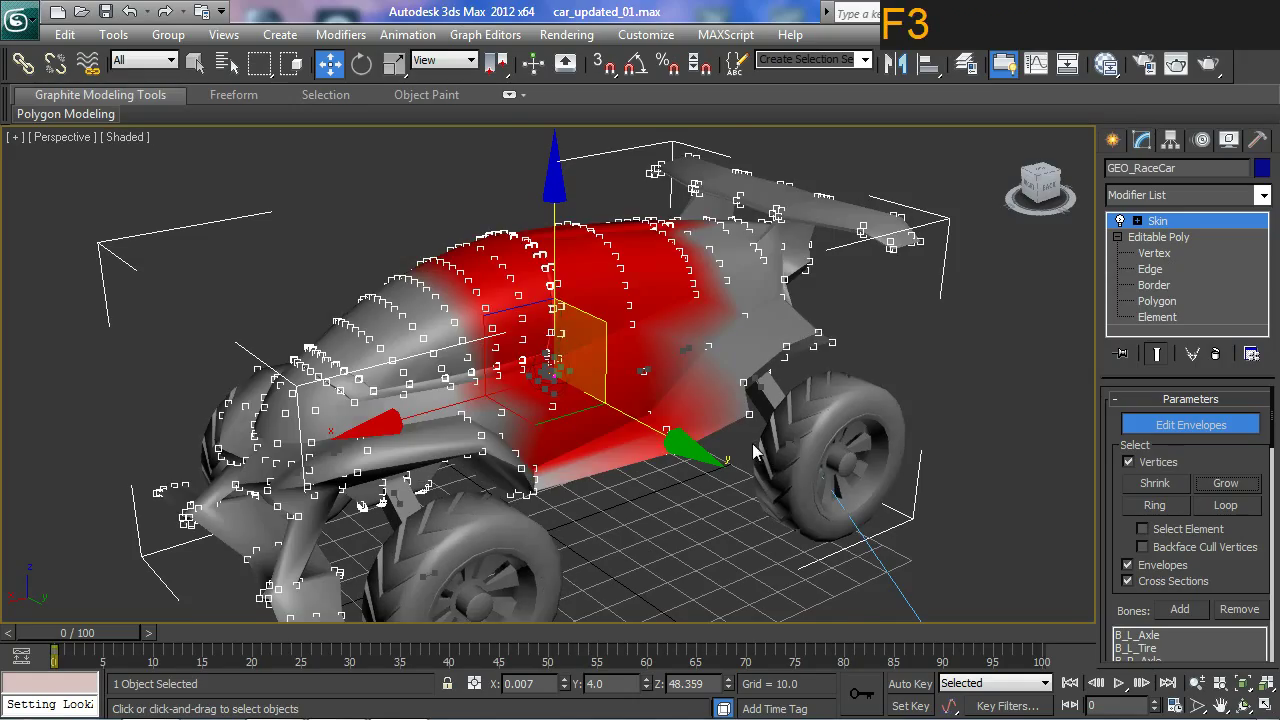
{"action": "middle_click", "coordinate": [821, 399]}
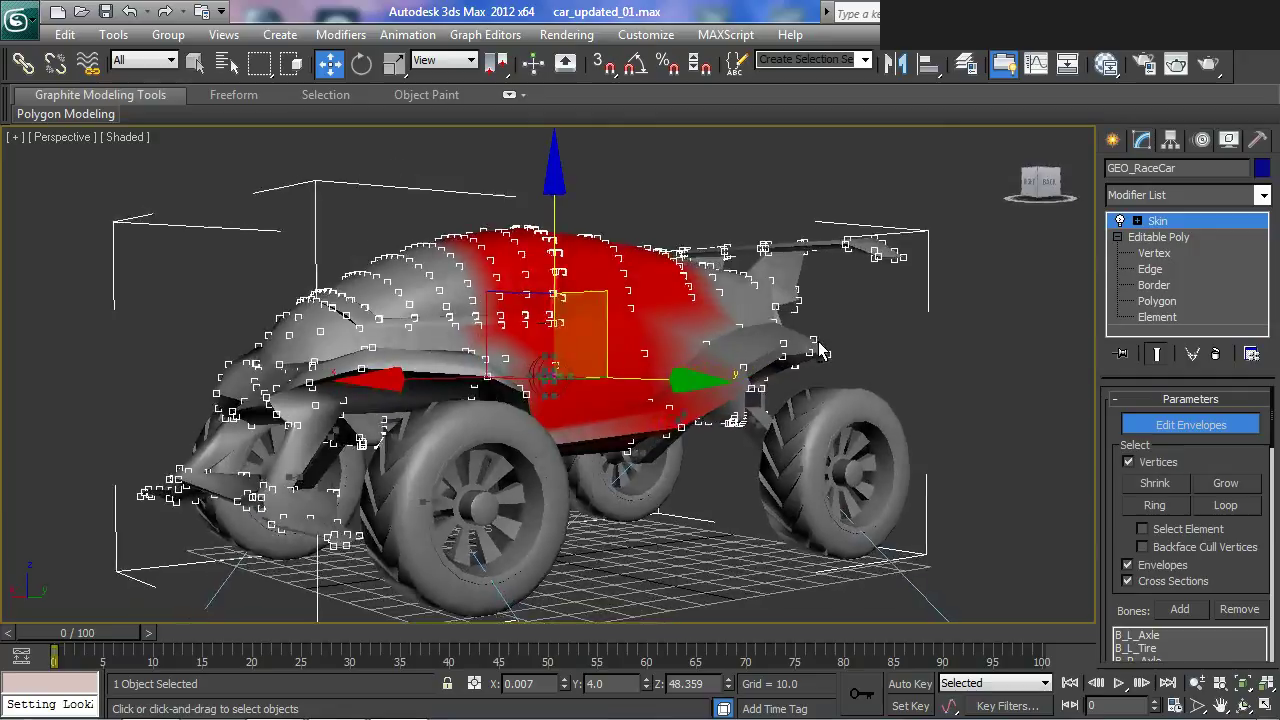
{"action": "middle_click", "coordinate": [613, 402]}
{"action": "middle_click", "coordinate": [674, 332]}
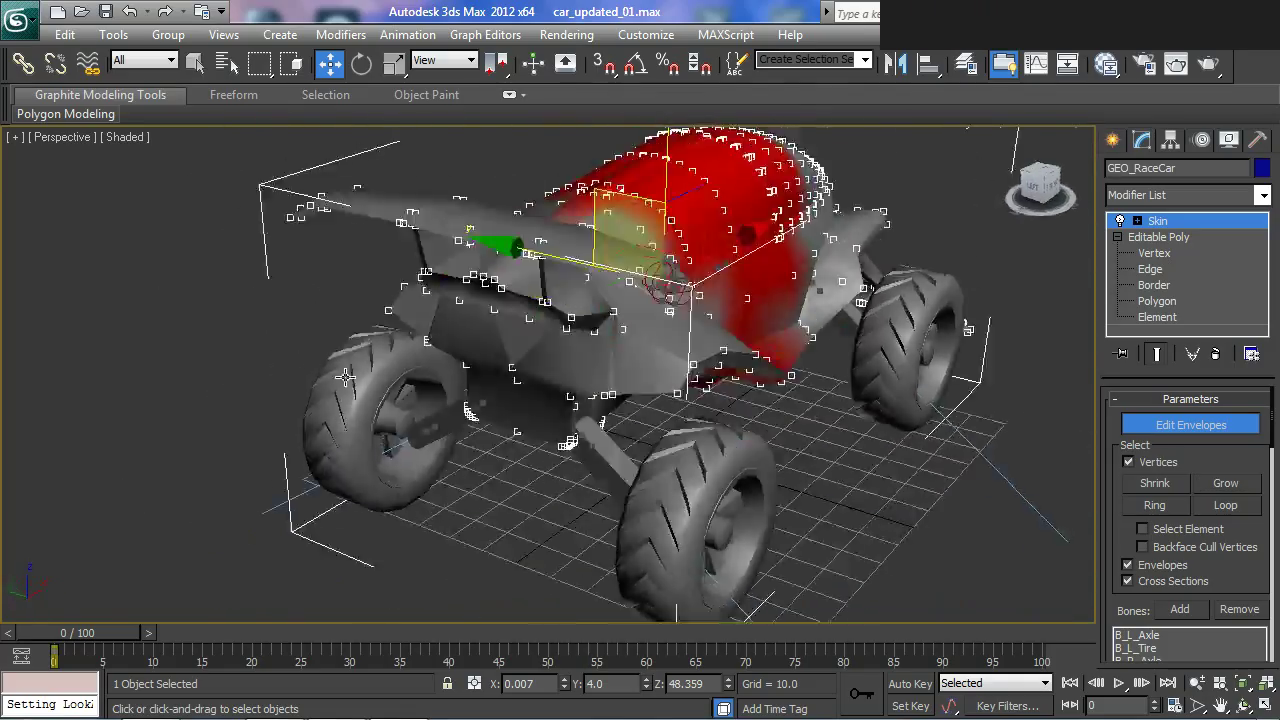
{"action": "middle_click", "coordinate": [636, 377]}
{"action": "middle_click", "coordinate": [614, 399]}
{"action": "left_click", "coordinate": [1114, 491]}
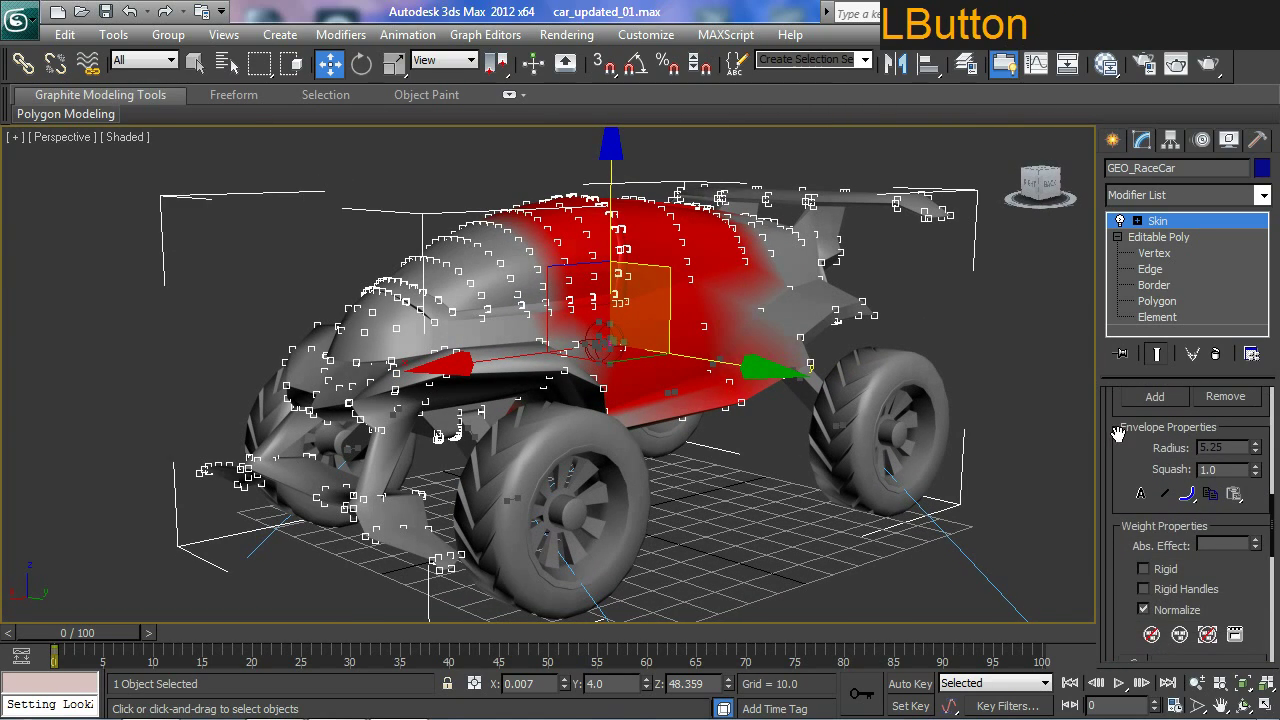
{"action": "left_click", "coordinate": [1120, 443]}
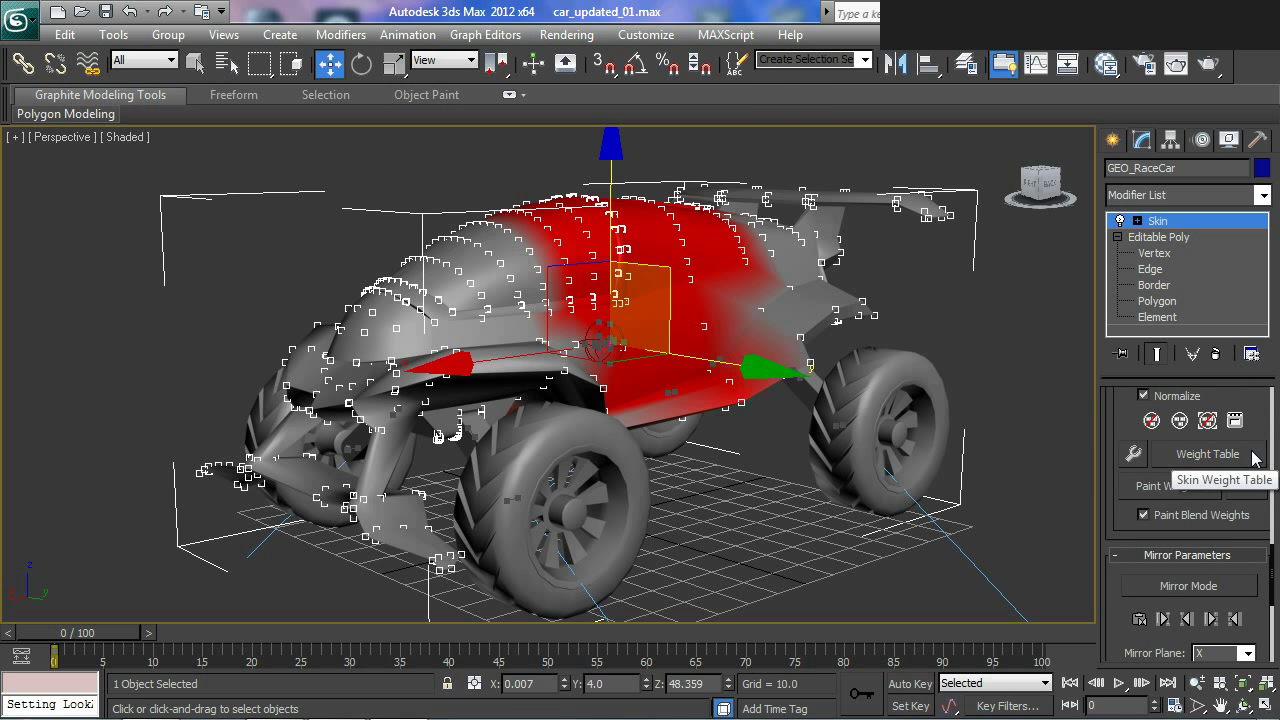
Open the Skin Weight Table and filter it to Selected Vertices only
{"action": "left_click", "coordinate": [1257, 458]}
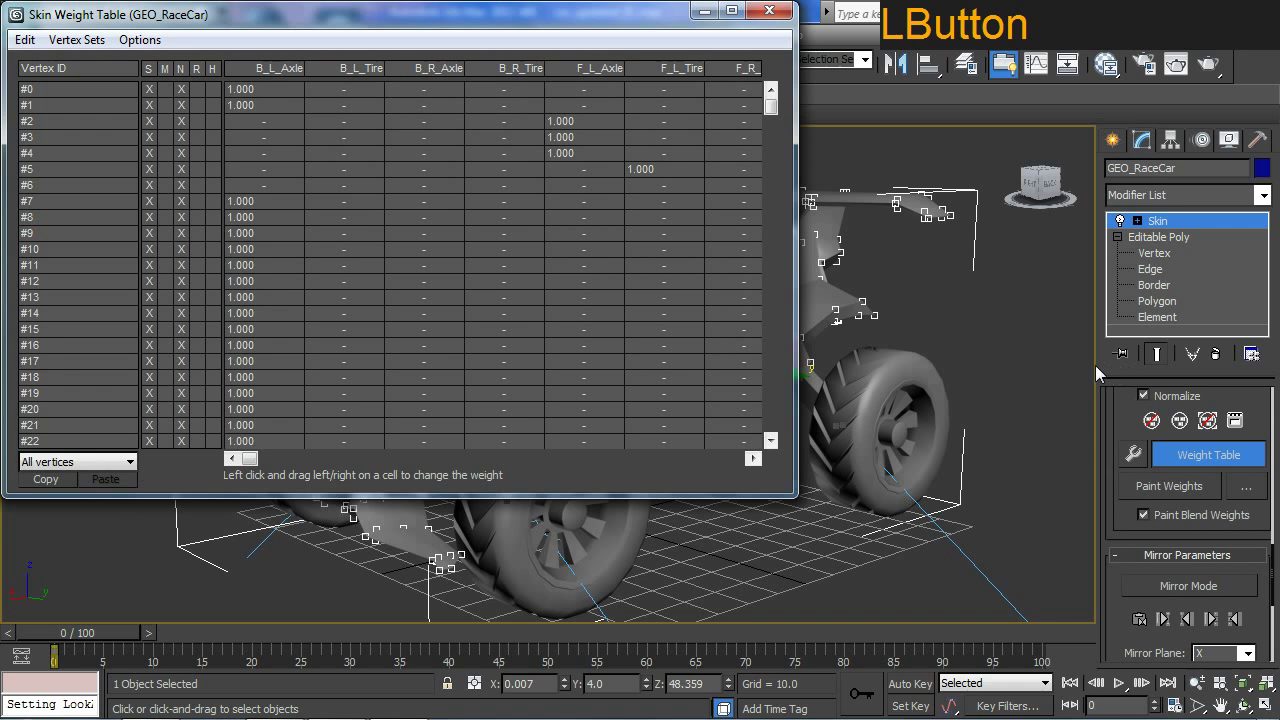
{"action": "left_click", "coordinate": [429, 17]}
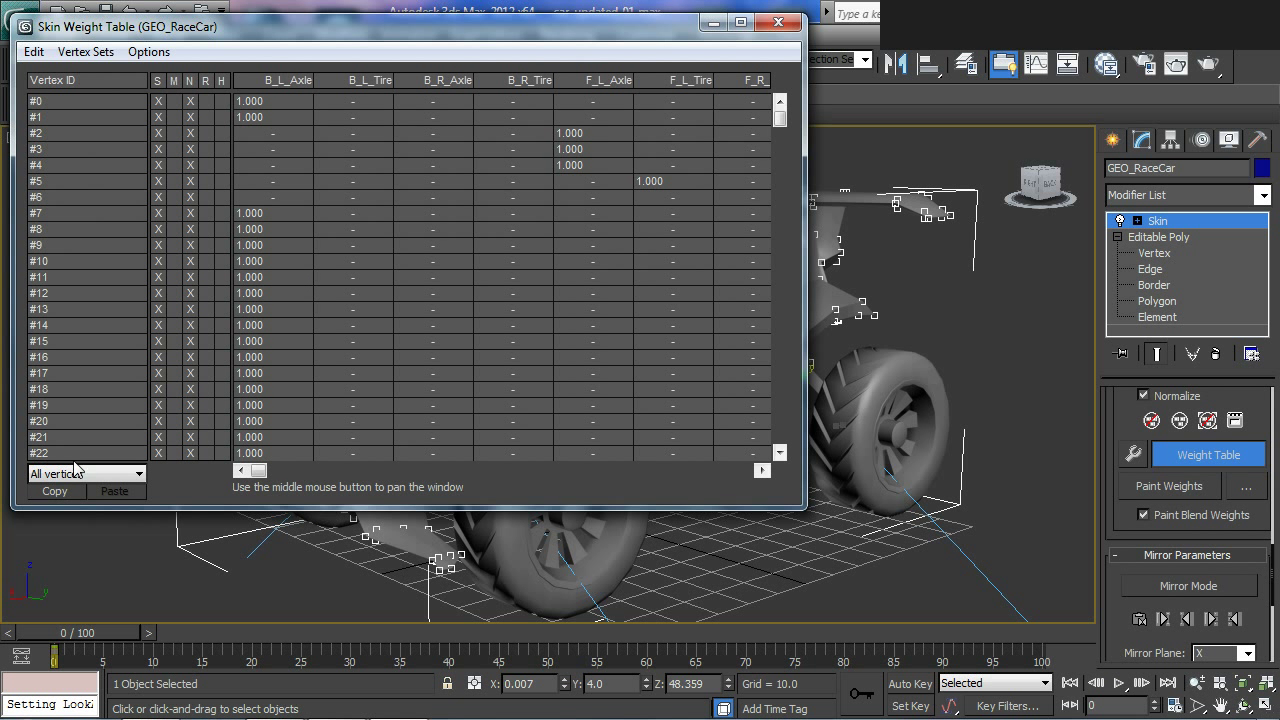
{"action": "left_click", "coordinate": [115, 473]}
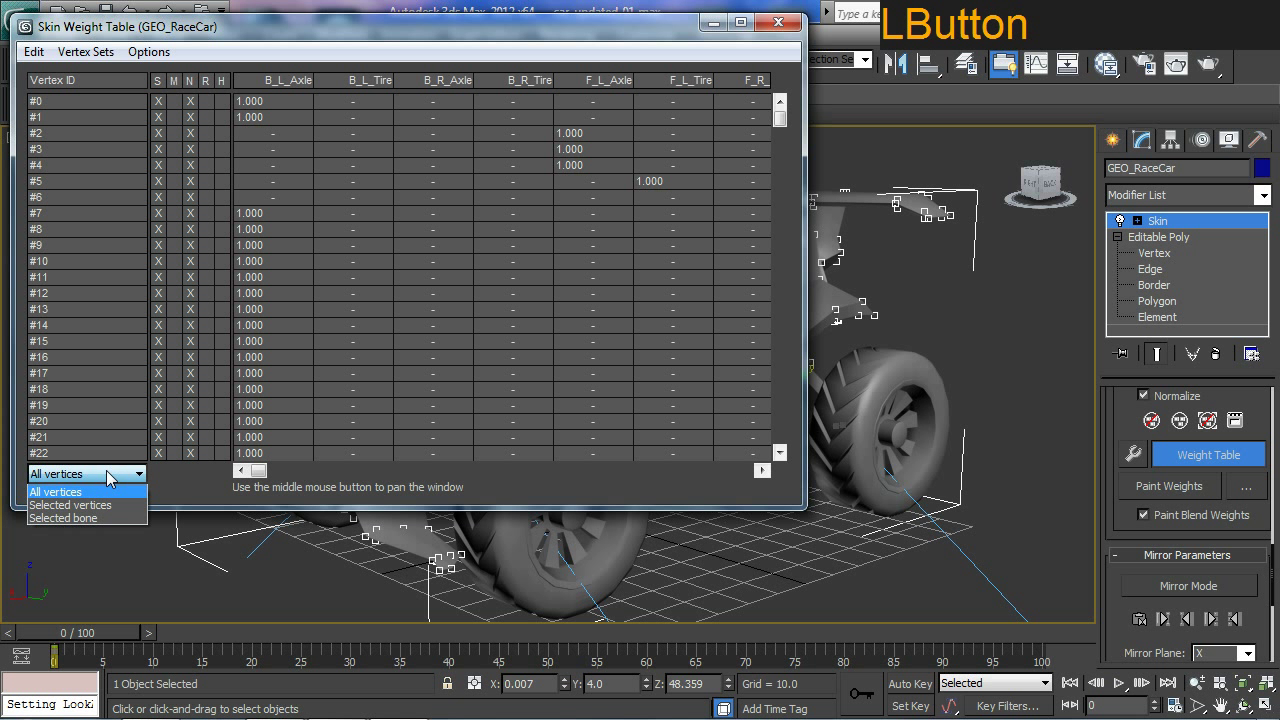
{"action": "left_click", "coordinate": [104, 508]}
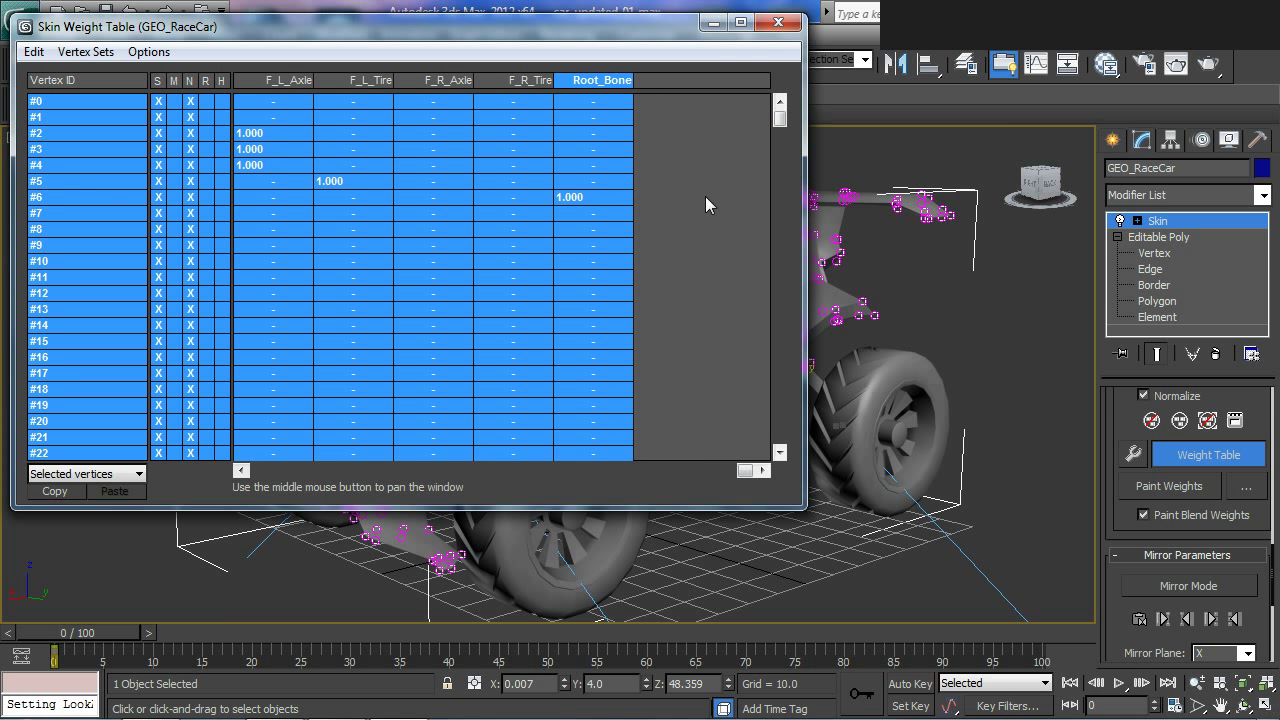
Set every listed vertex's Root_Bone weight to 1.000, zeroing the axle and tire weights
{"action": "key", "text": "ctrl+2"}
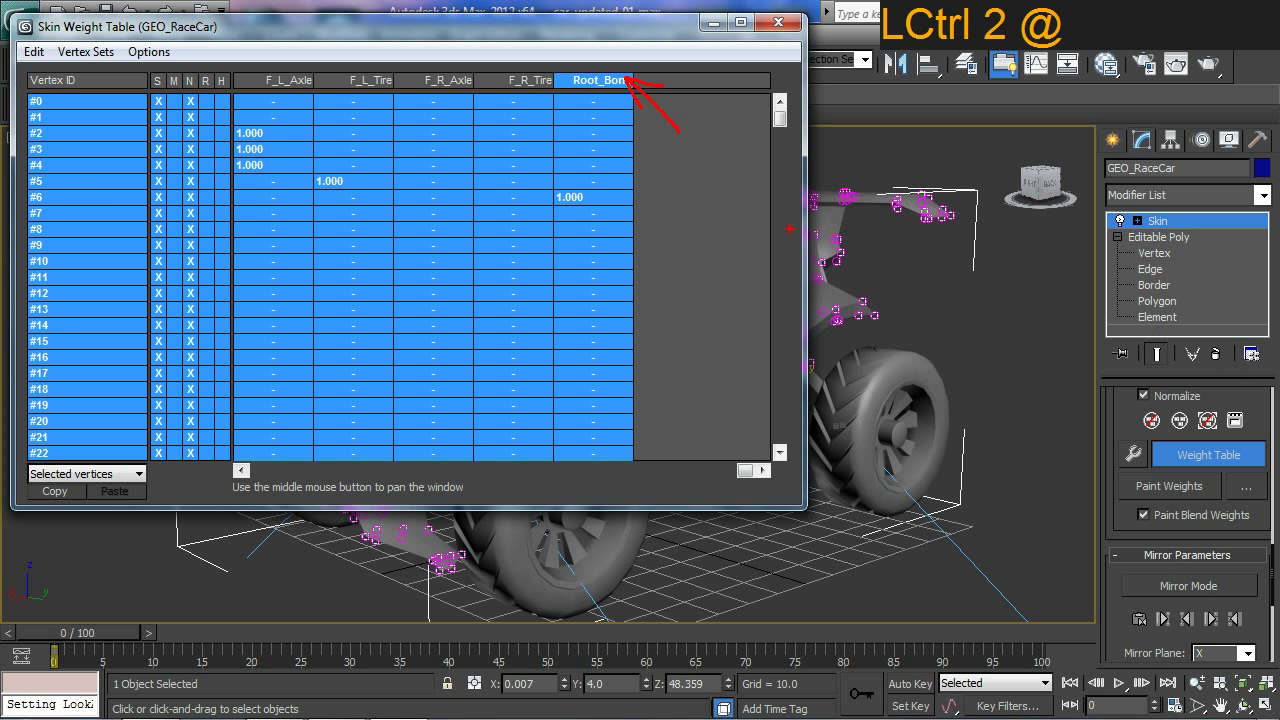
{"action": "key", "text": "Escape"}
{"action": "left_click", "coordinate": [592, 153]}
{"action": "key", "text": "1"}
{"action": "key", "text": "Return"}
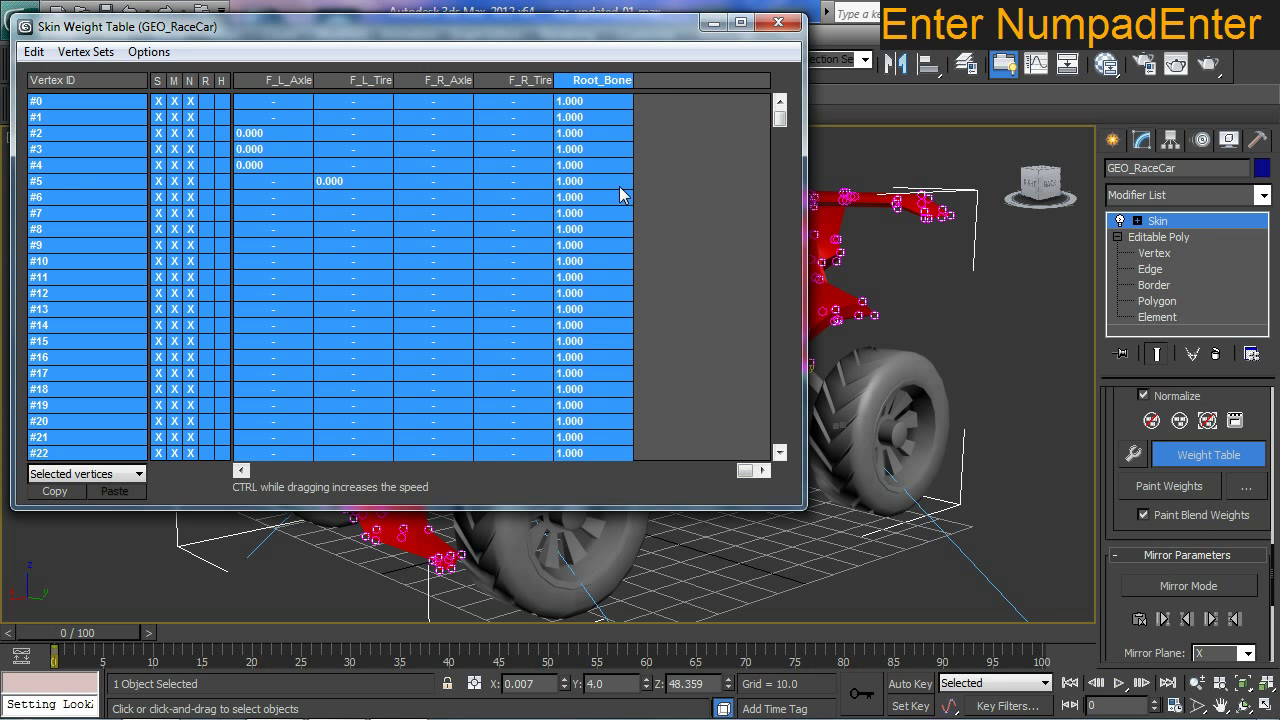
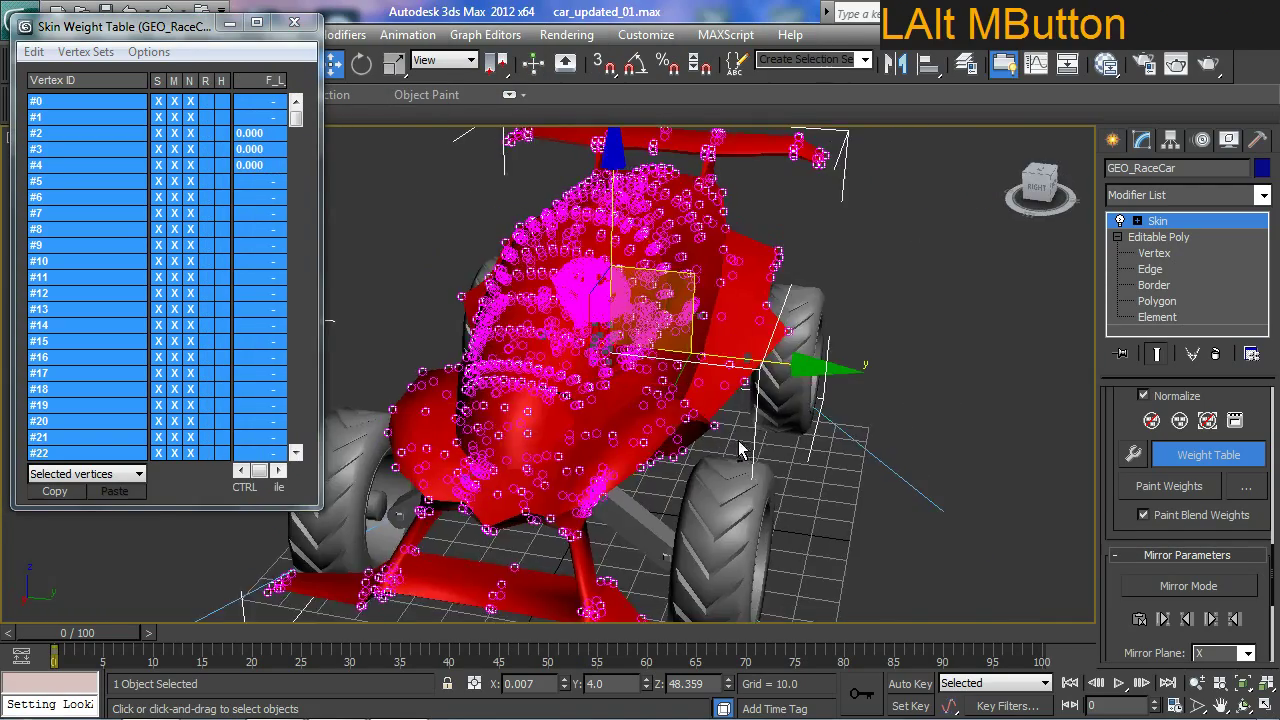
Inspect the car's weighting and bring the back-left tire into close view
{"action": "middle_click", "coordinate": [747, 462]}
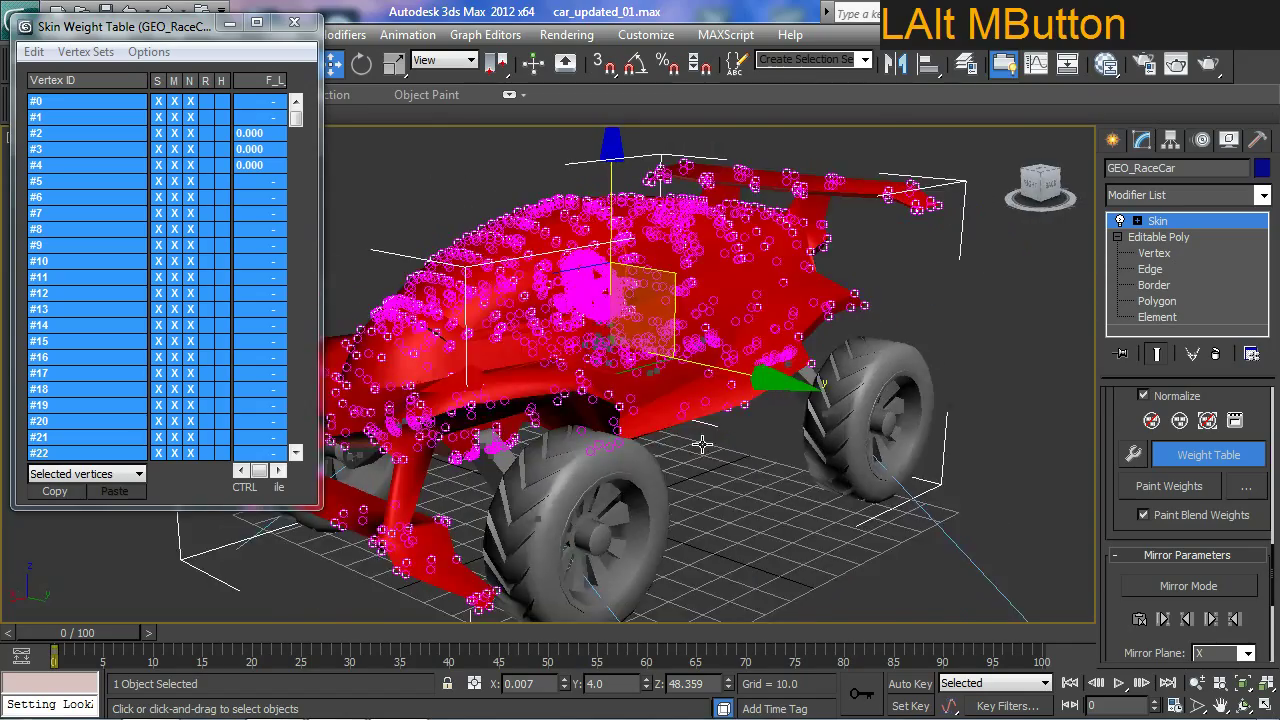
{"action": "middle_click", "coordinate": [804, 411]}
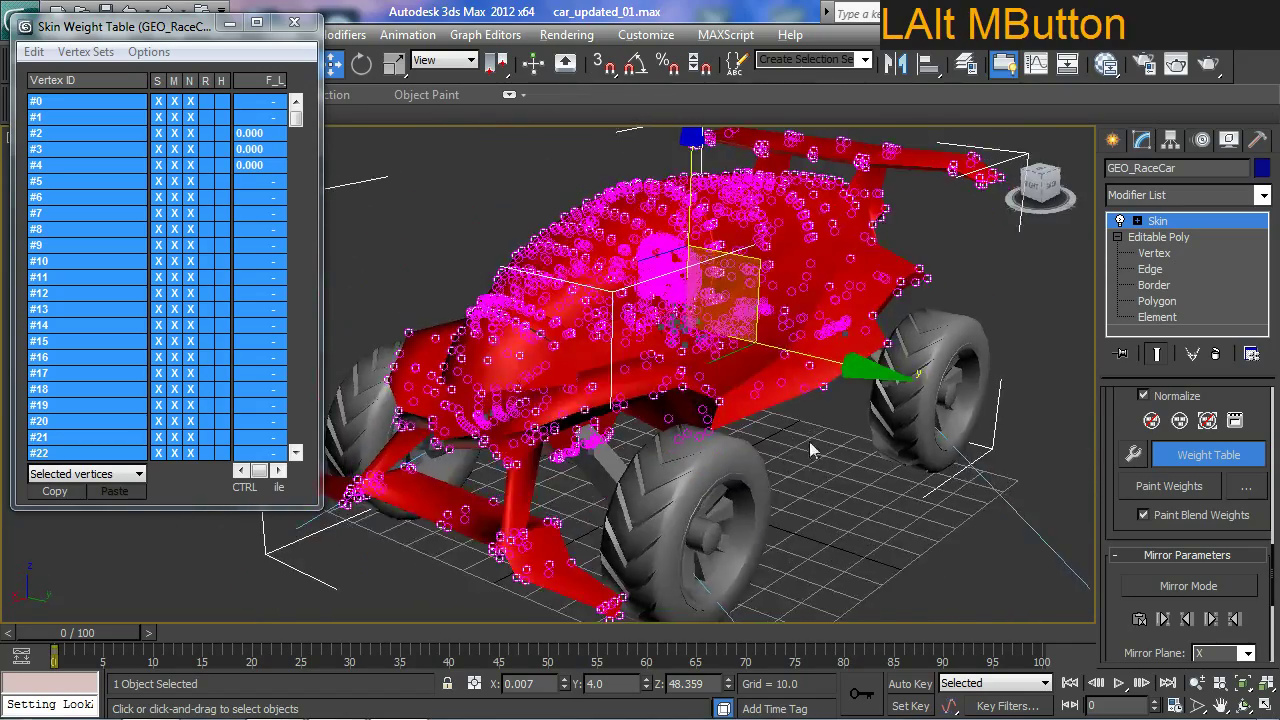
{"action": "middle_click", "coordinate": [774, 449]}
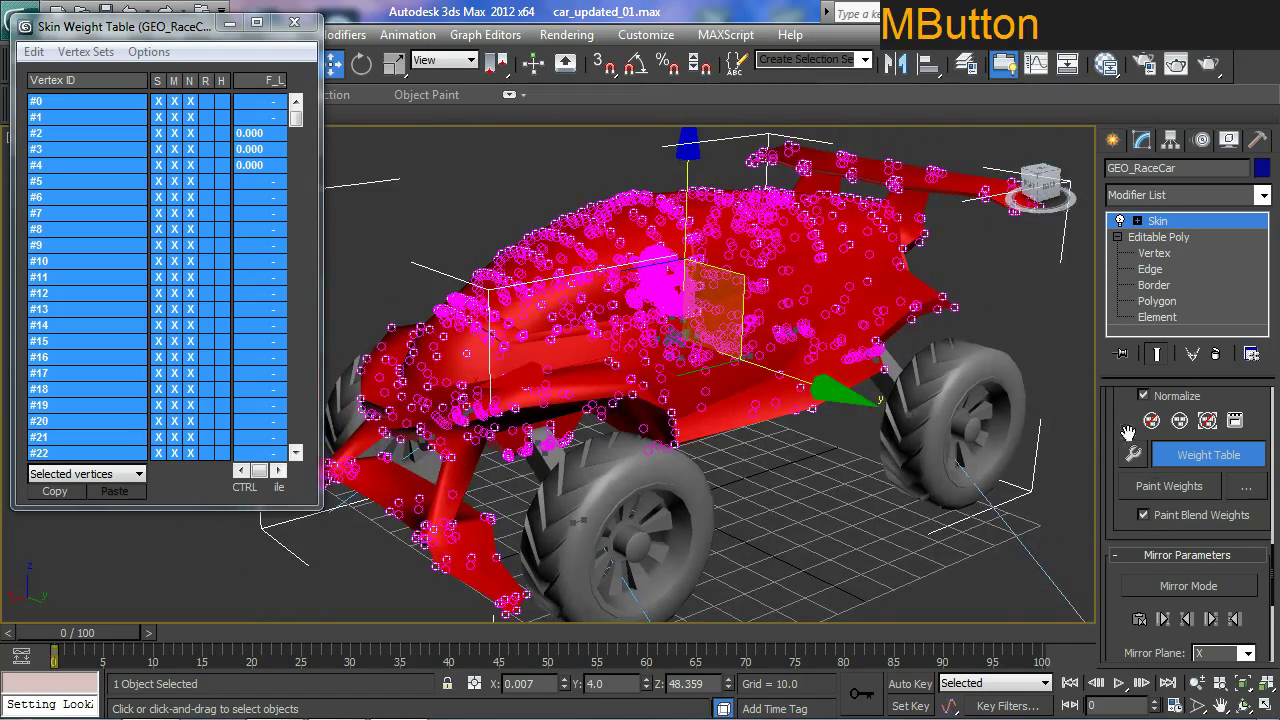
{"action": "left_click", "coordinate": [1124, 419]}
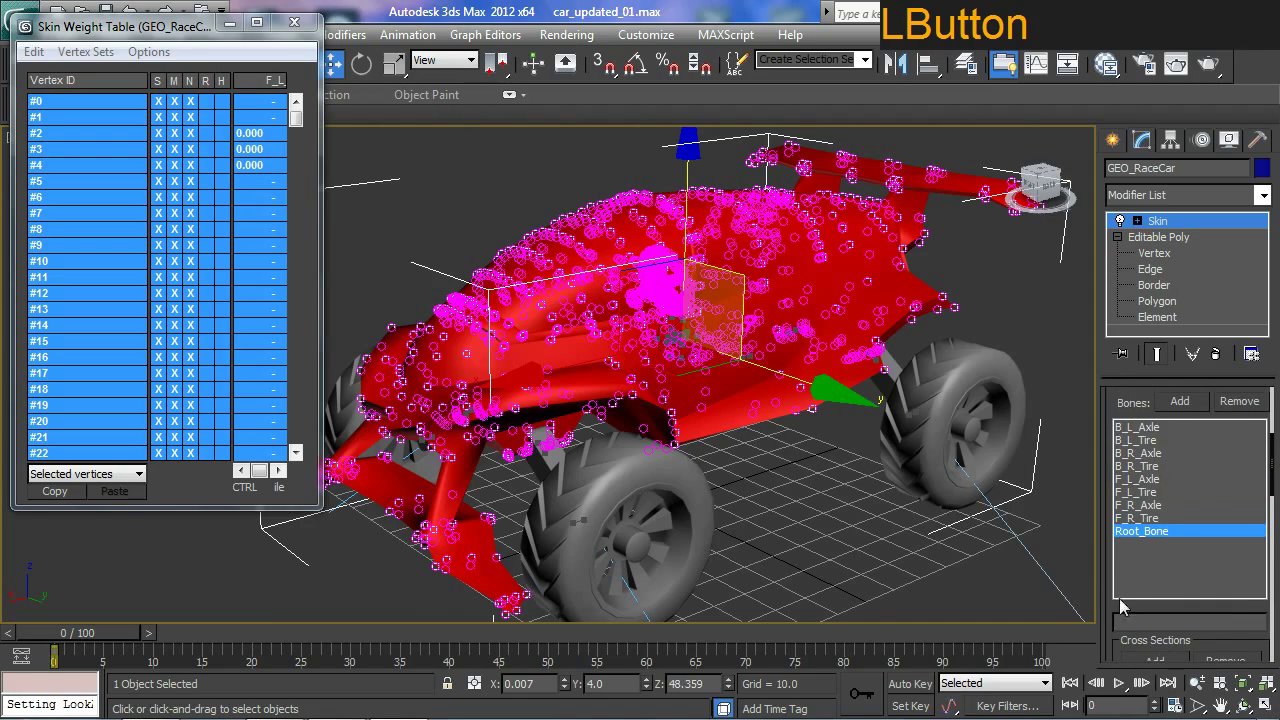
{"action": "middle_click", "coordinate": [810, 509]}
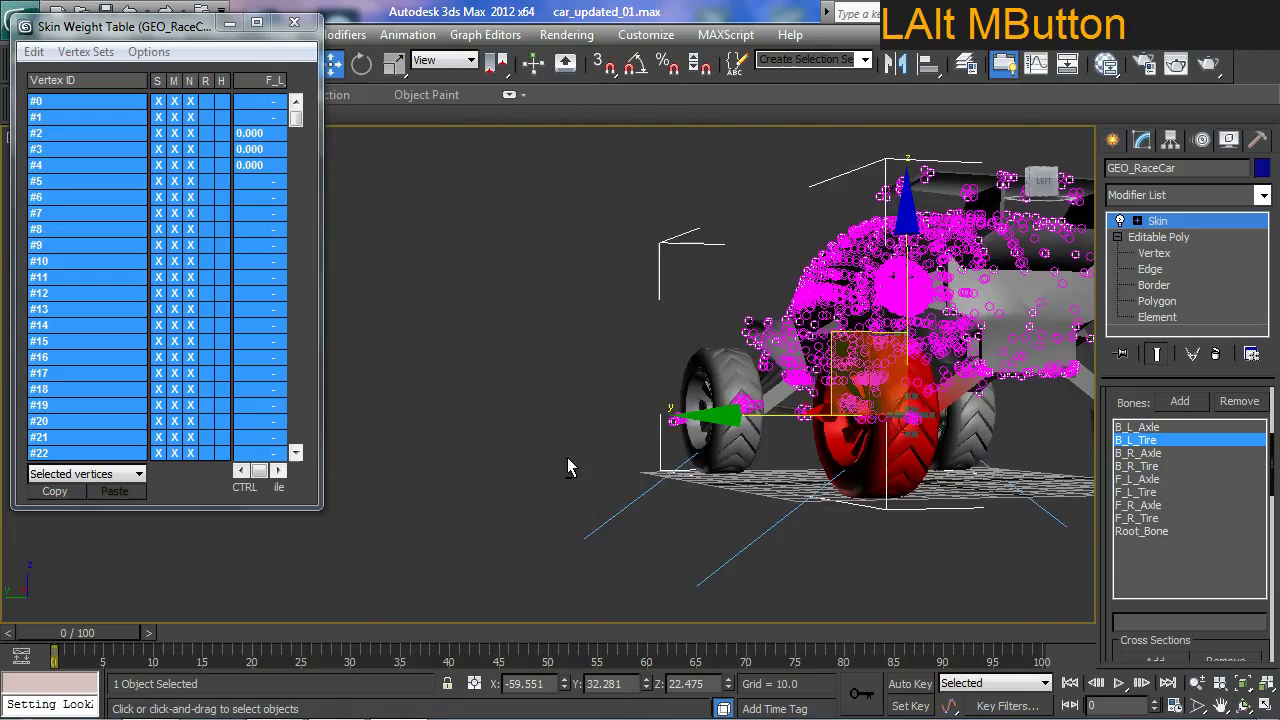
{"action": "middle_click", "coordinate": [705, 495]}
{"action": "middle_click", "coordinate": [726, 499]}
{"action": "middle_click", "coordinate": [770, 434]}
{"action": "middle_click", "coordinate": [726, 468]}
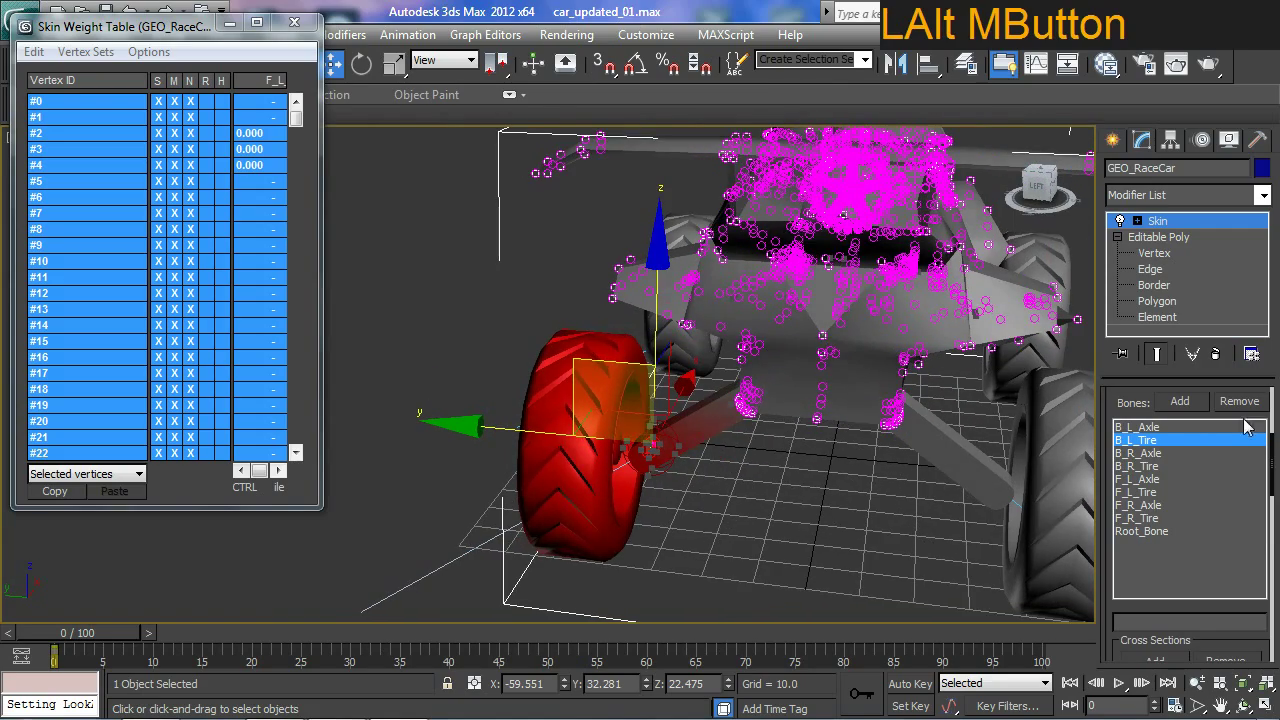
Select a single vertex on the rear-left axle so B_L_Axle's envelope becomes active
{"action": "left_click", "coordinate": [1144, 430]}
{"action": "middle_click", "coordinate": [786, 422]}
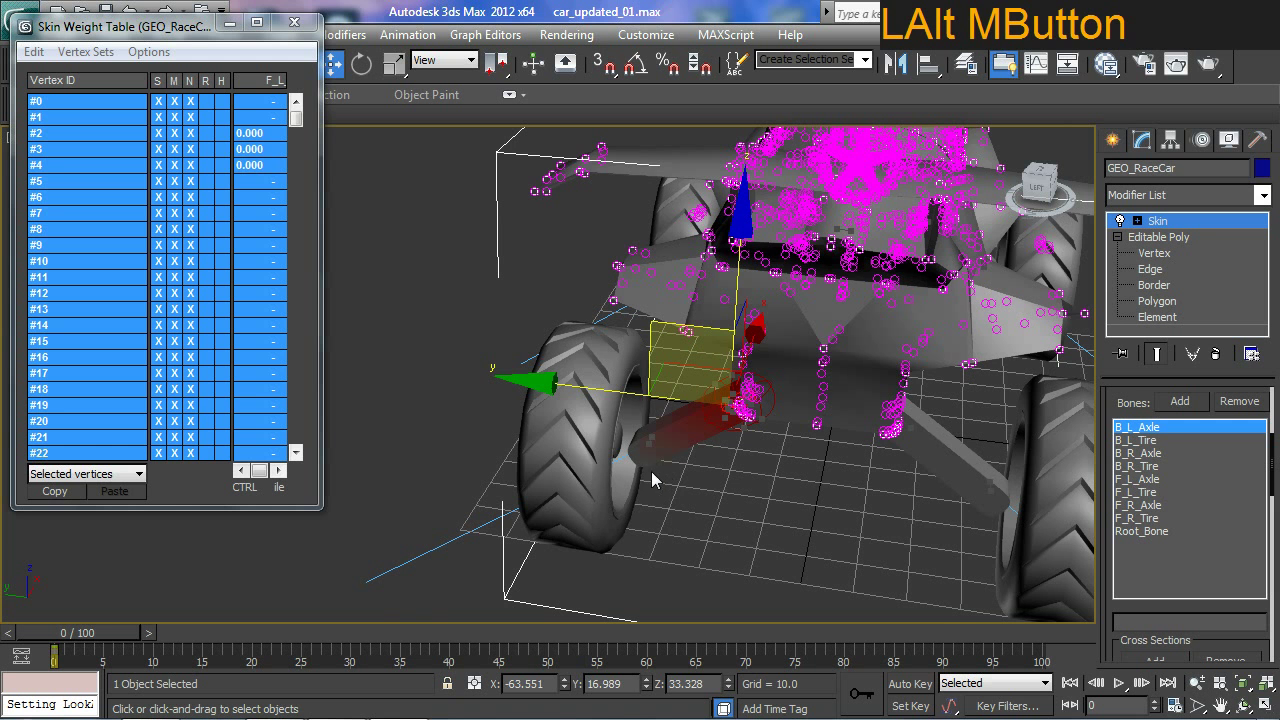
{"action": "left_click", "coordinate": [651, 464]}
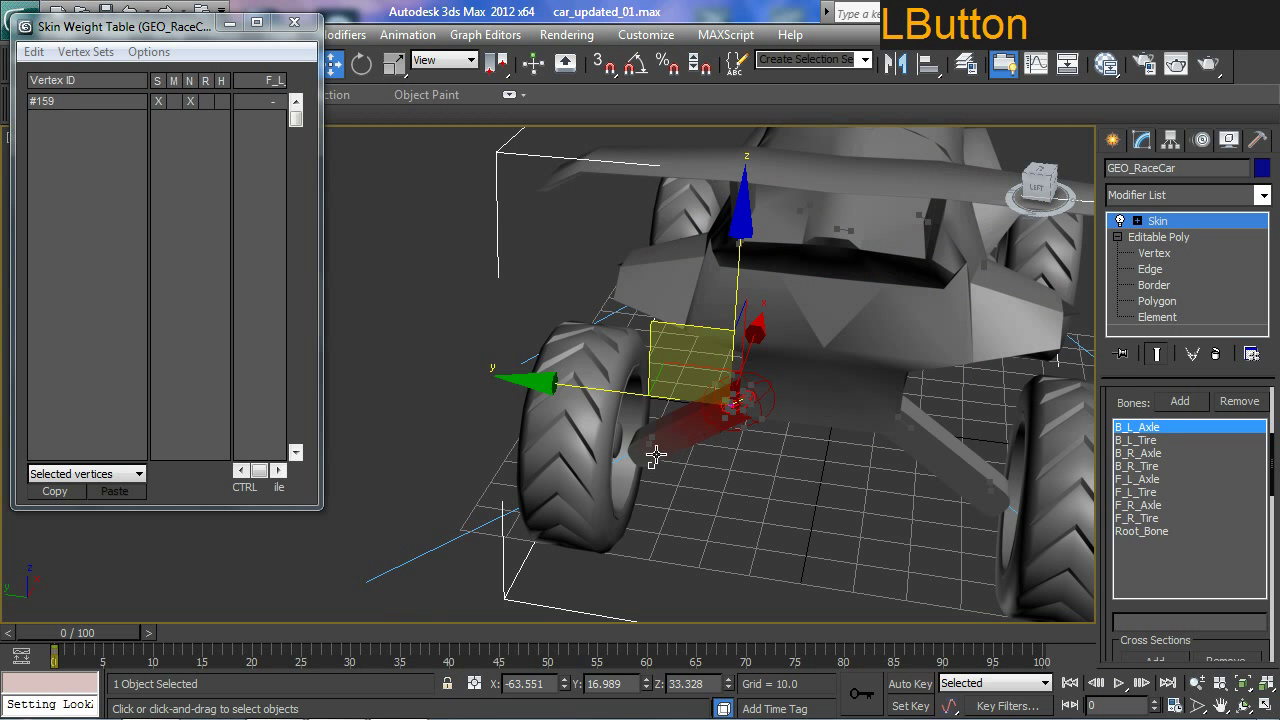
{"action": "left_click", "coordinate": [1113, 413]}
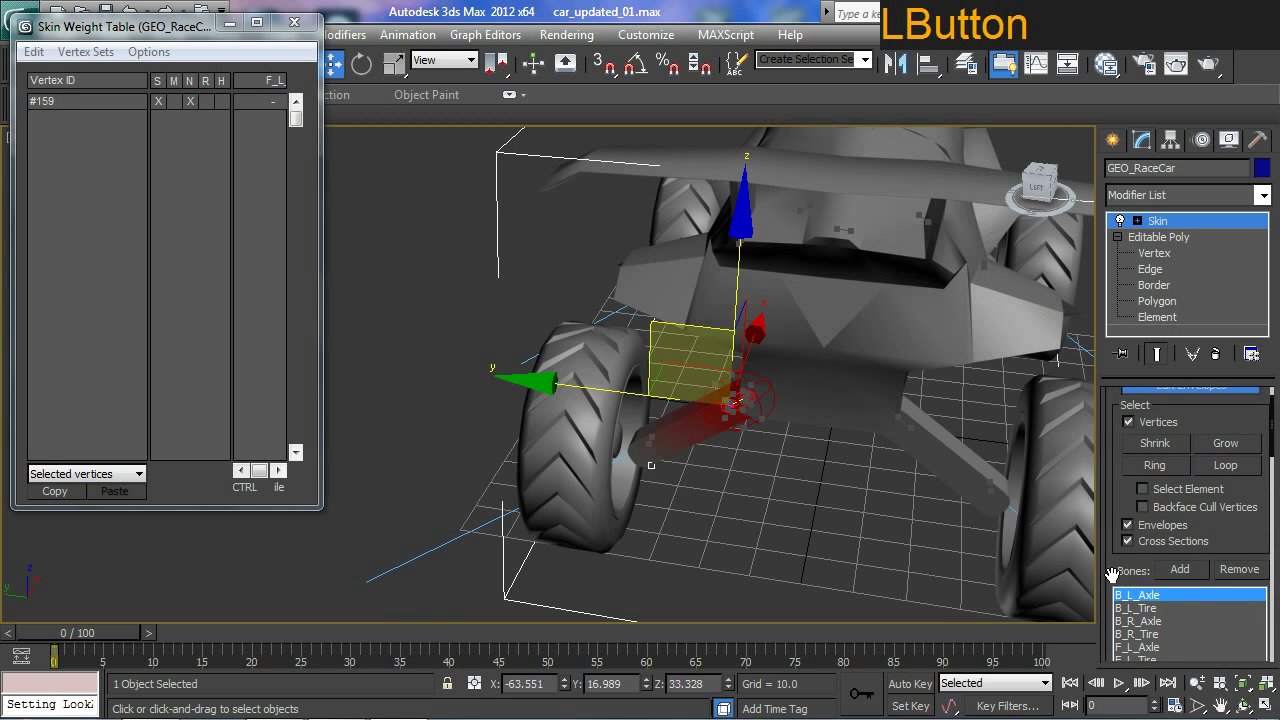
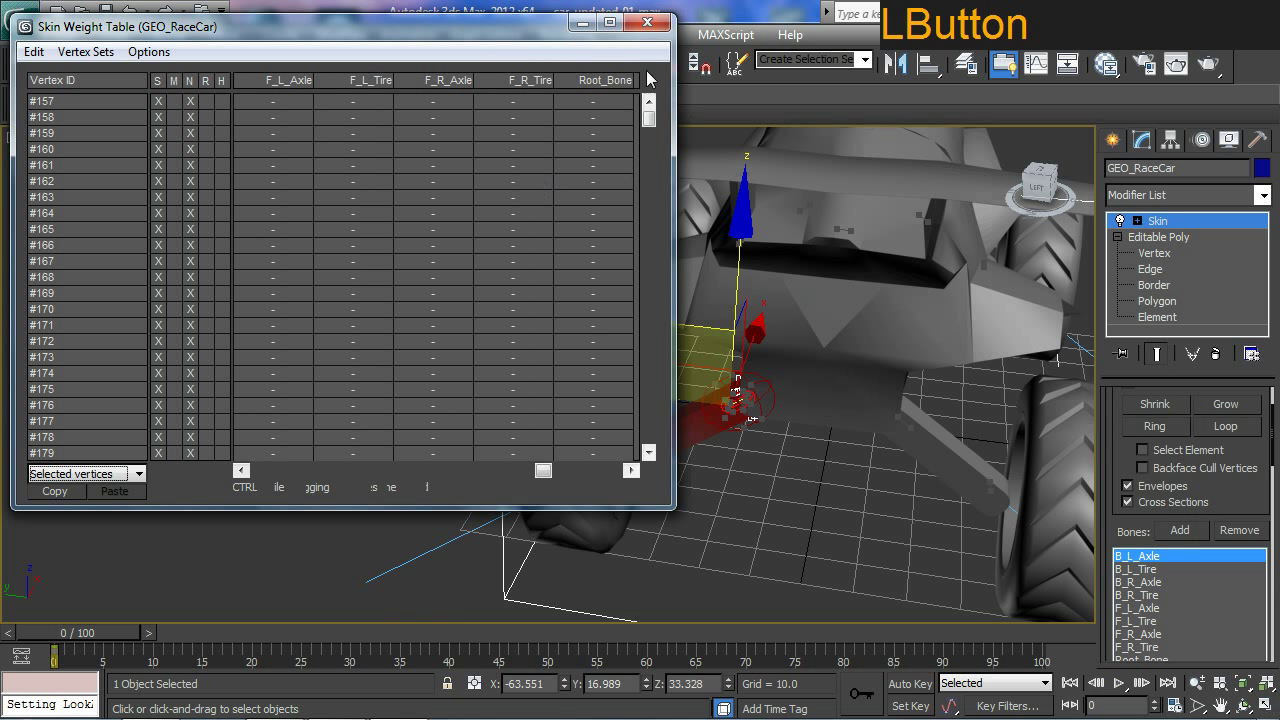
Give every listed rear-left wheel vertex a full 1.000 weight on B_L_Axle
{"action": "left_click", "coordinate": [534, 478]}
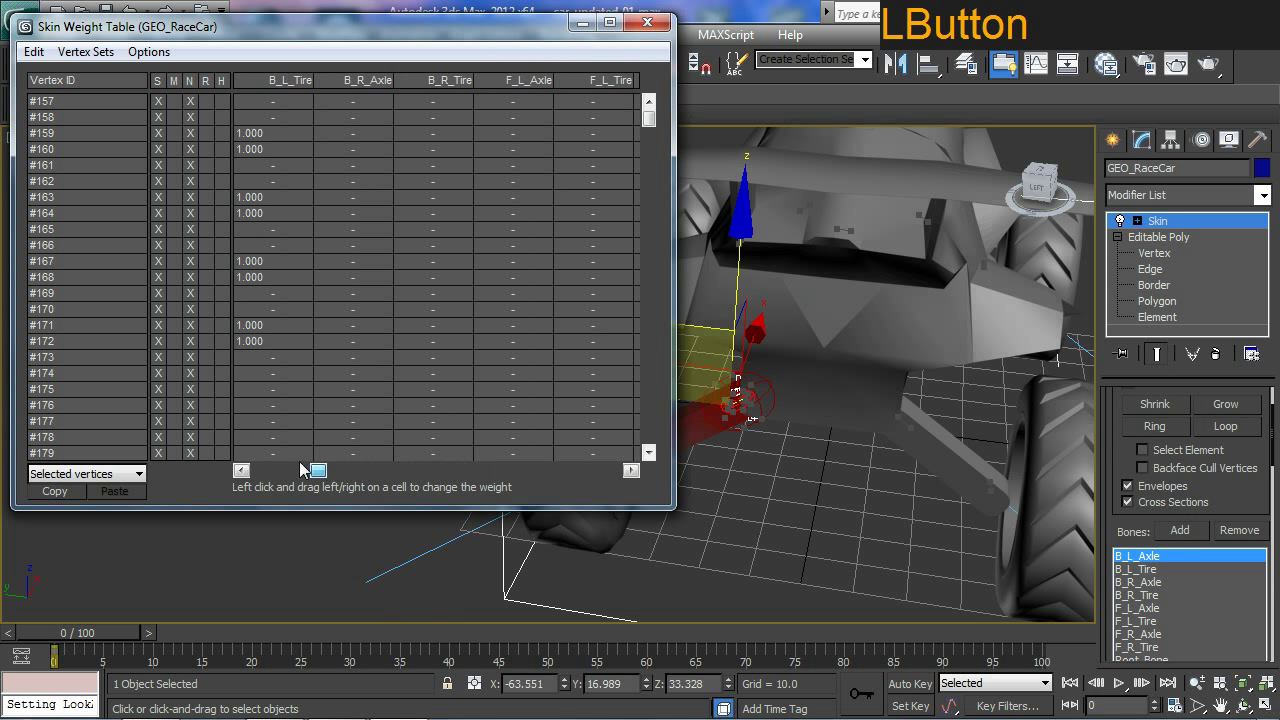
{"action": "left_click", "coordinate": [38, 60]}
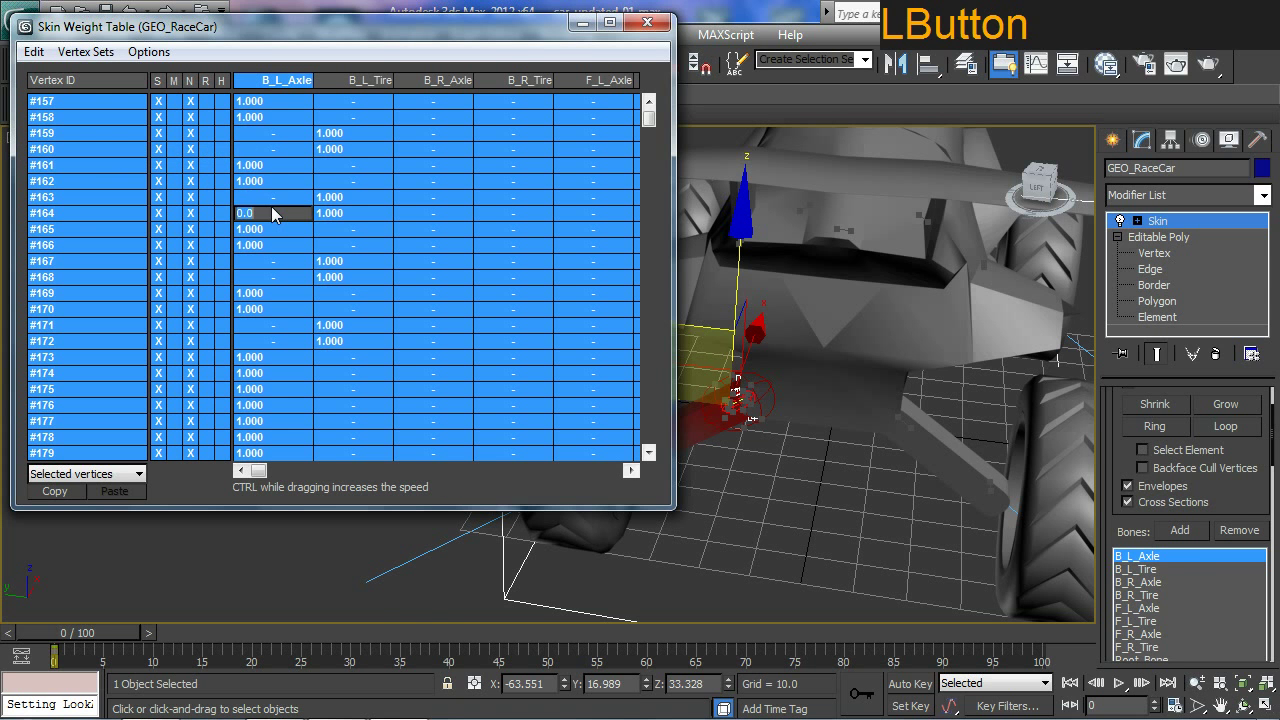
{"action": "key", "text": "1"}
{"action": "key", "text": "Return"}
{"action": "key", "text": "KP_Enter"}
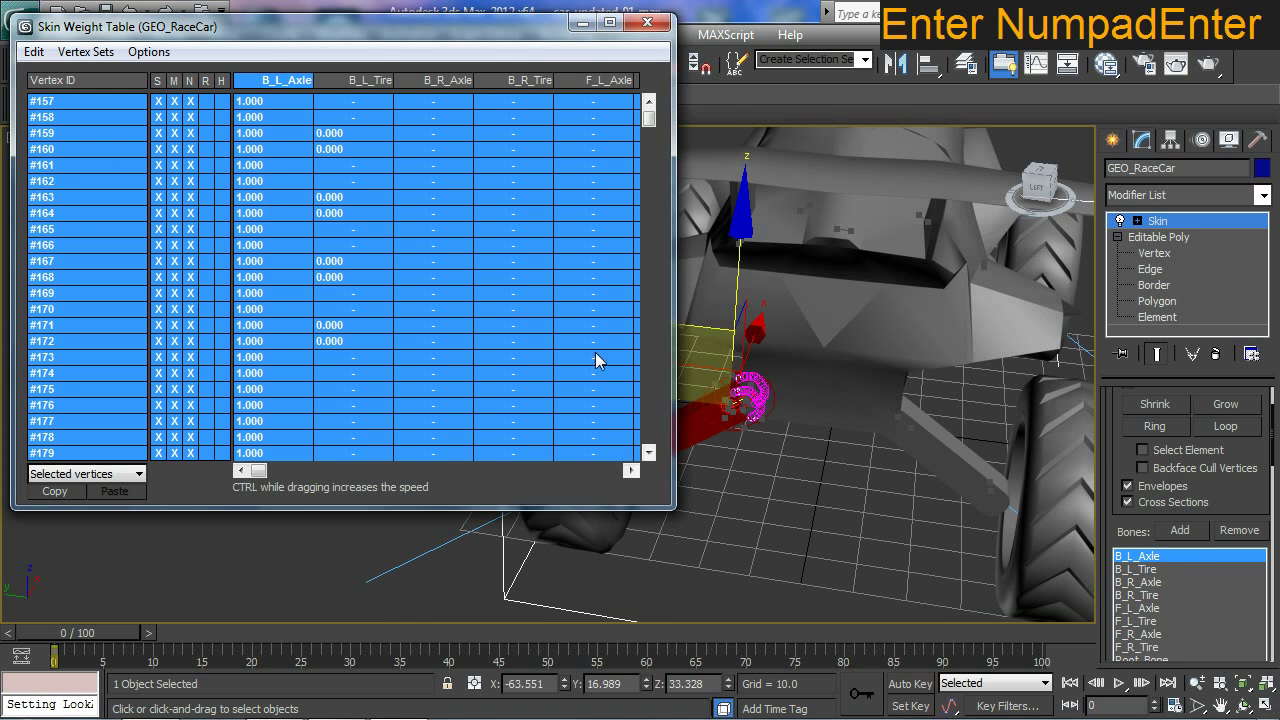
Give every rear-right wheel vertex a full 1.000 weight on B_R_Axle, zeroing B_R_Tire
{"action": "middle_click", "coordinate": [742, 436]}
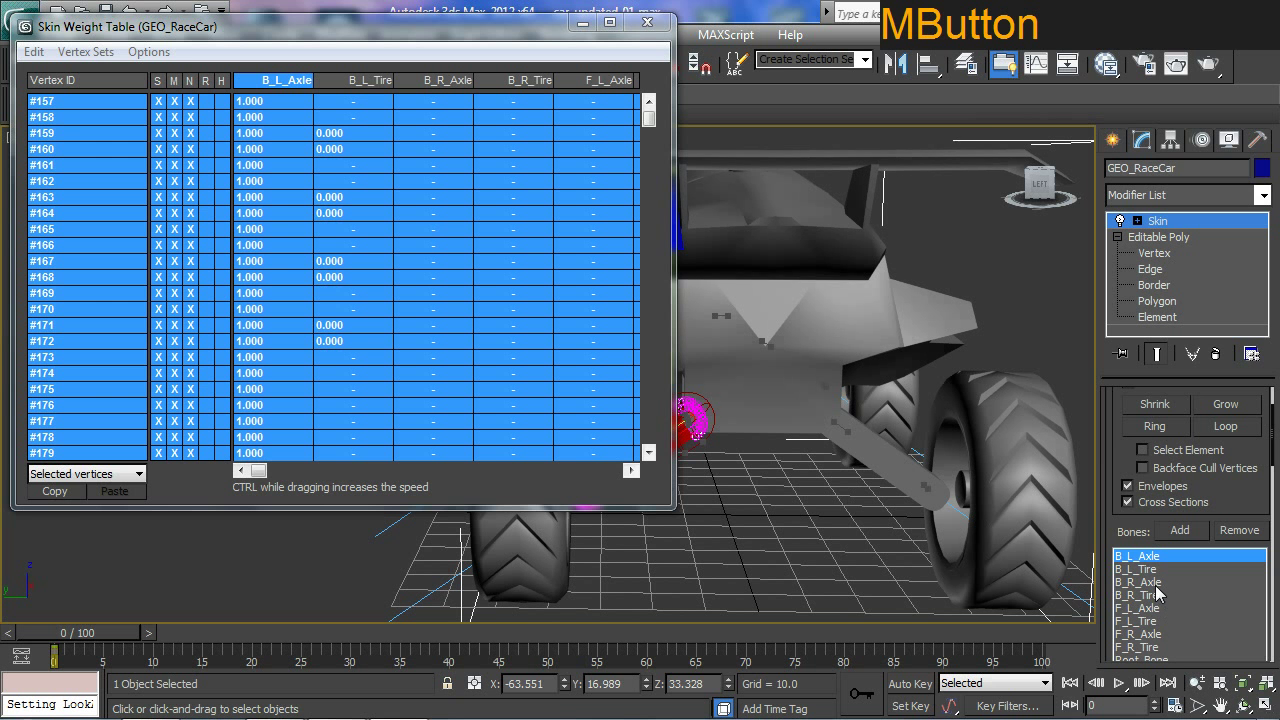
{"action": "left_click", "coordinate": [1158, 591]}
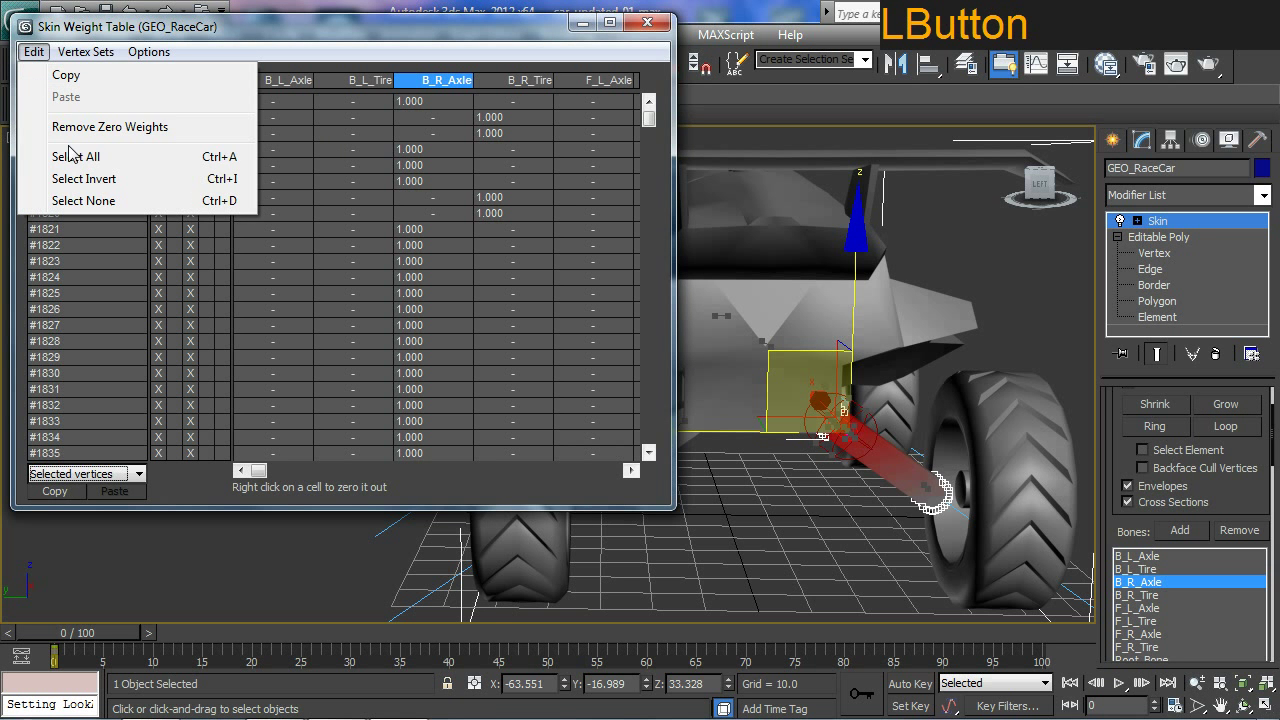
{"action": "key", "text": "1"}
{"action": "key", "text": "0"}
{"action": "key", "text": "Return"}
{"action": "key", "text": "KP_Enter"}
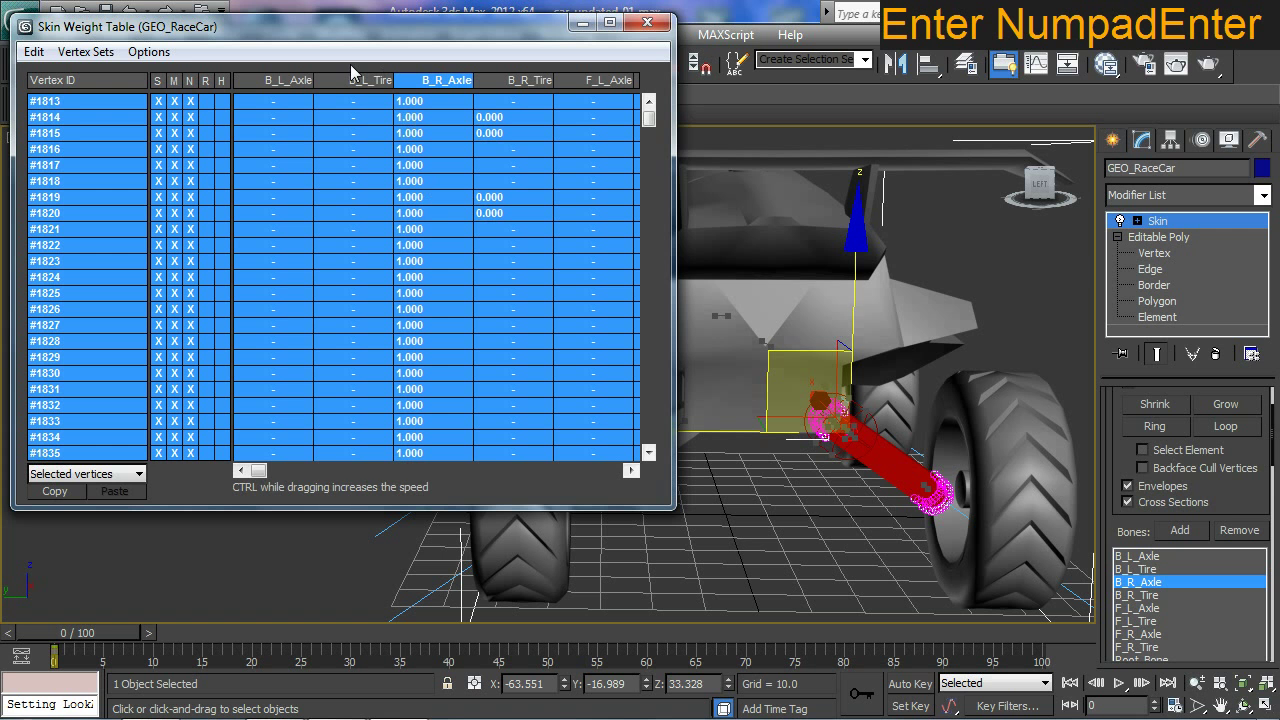
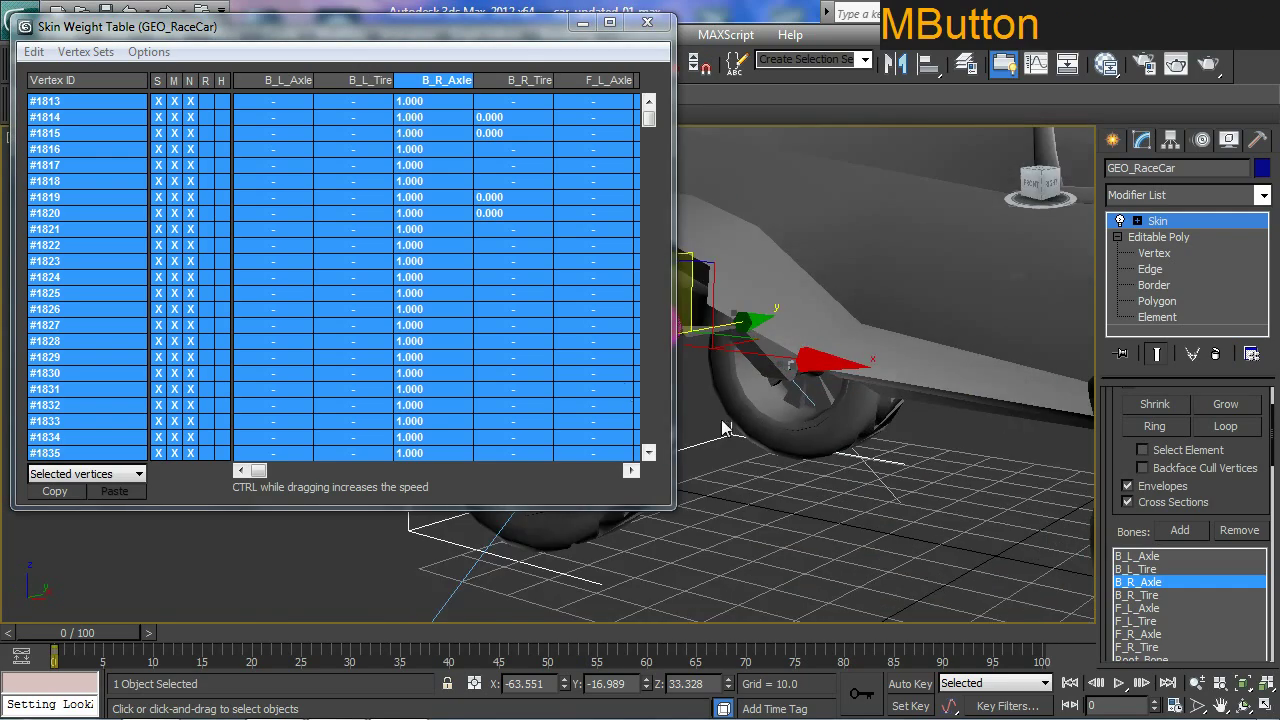
{"action": "middle_click", "coordinate": [945, 469]}
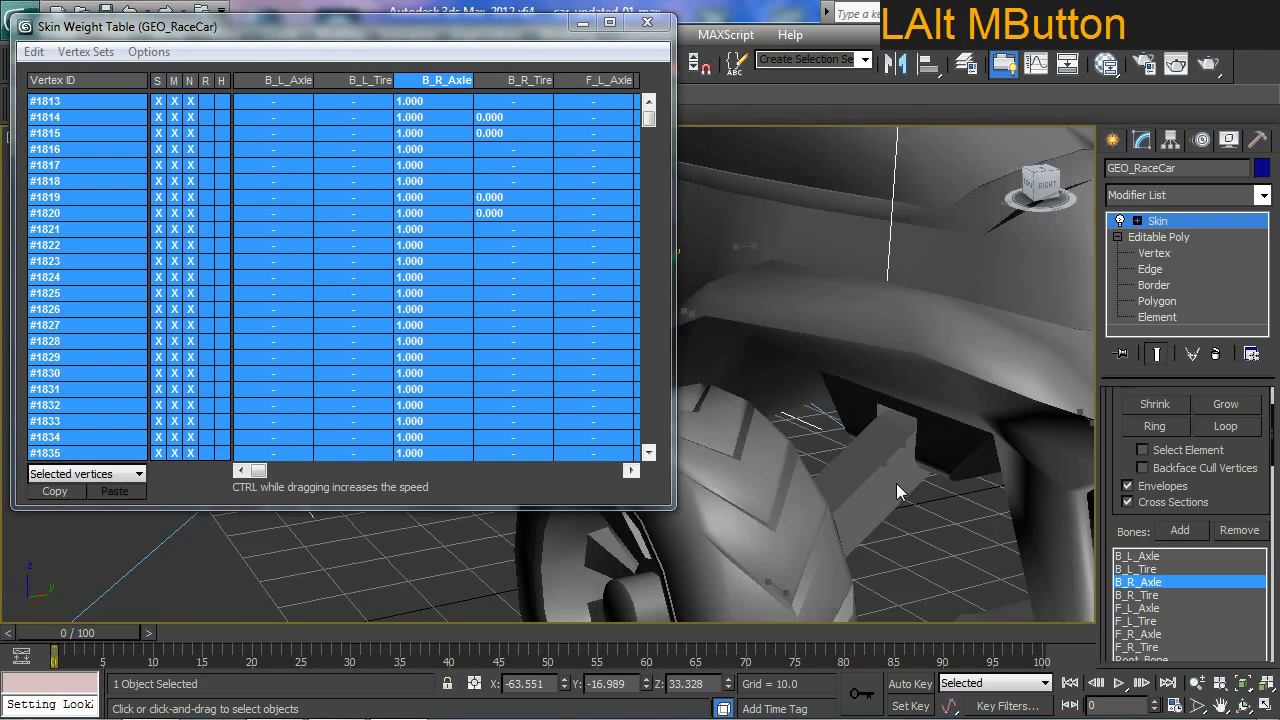
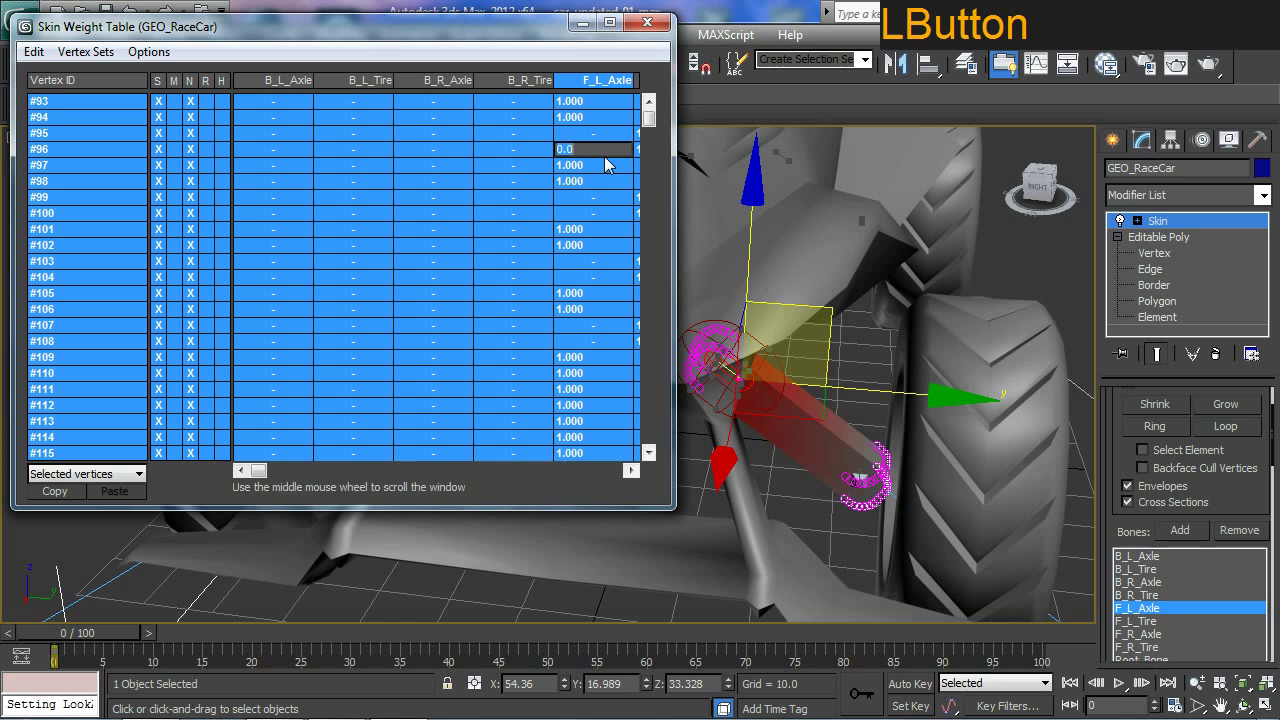
Give the front-left wheel vertices a full 1.000 weight on F_L_Axle
{"action": "key", "text": "1"}
{"action": "key", "text": "Return"}
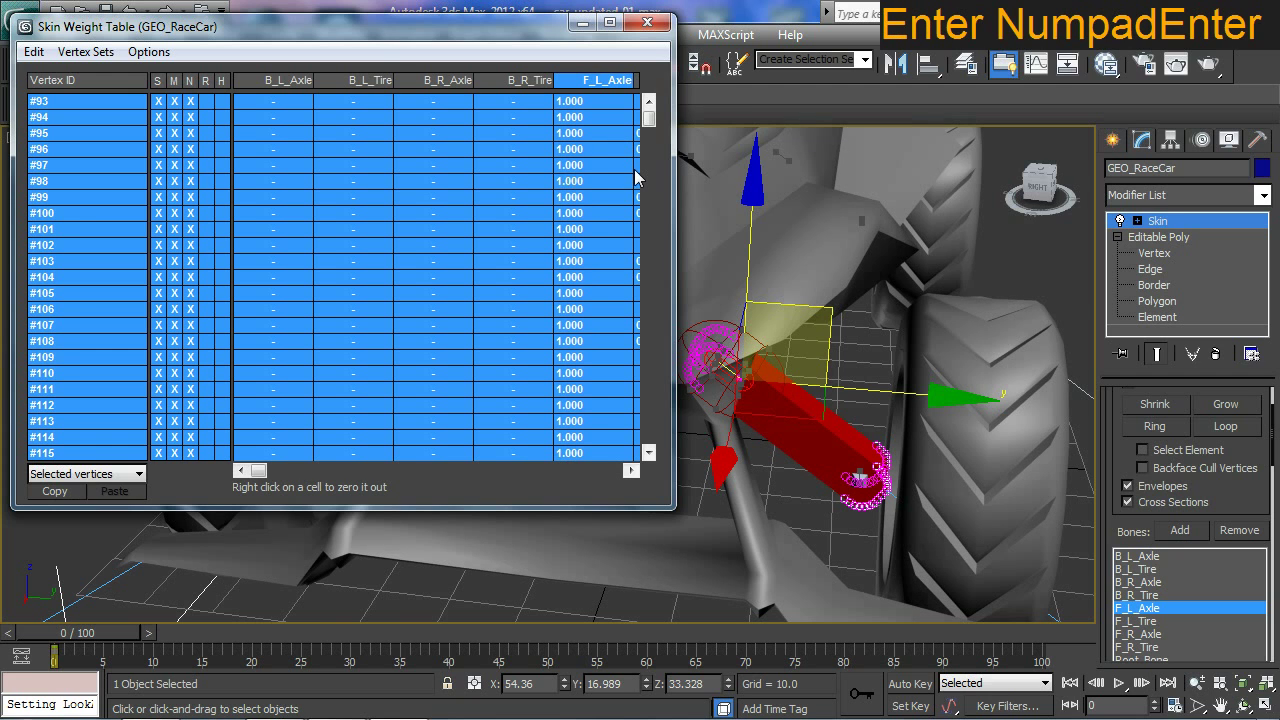
{"action": "middle_click", "coordinate": [869, 287]}
{"action": "middle_click", "coordinate": [946, 288]}
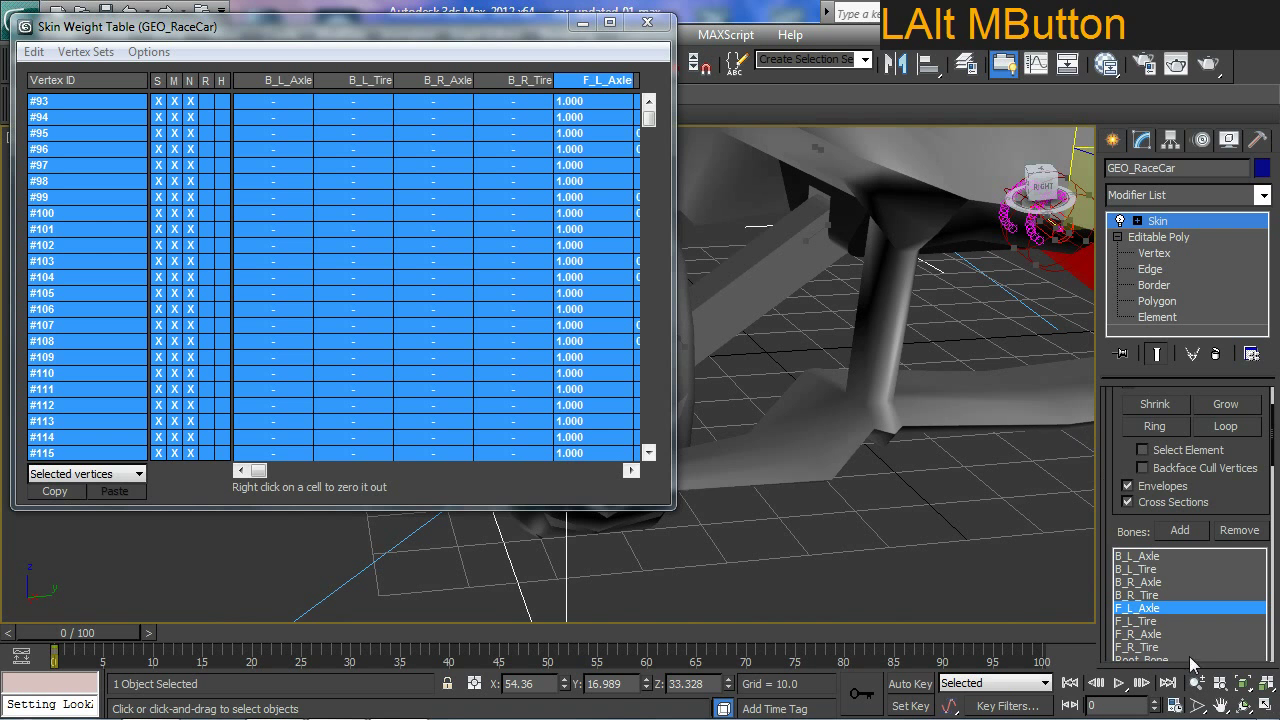
{"action": "left_click", "coordinate": [1153, 645]}
{"action": "middle_click", "coordinate": [807, 355]}
{"action": "middle_click", "coordinate": [777, 340]}
Weight all front-right axle vertices 1.000 to F_R_Axle, then finish editing envelopes
{"action": "left_click", "coordinate": [784, 381]}
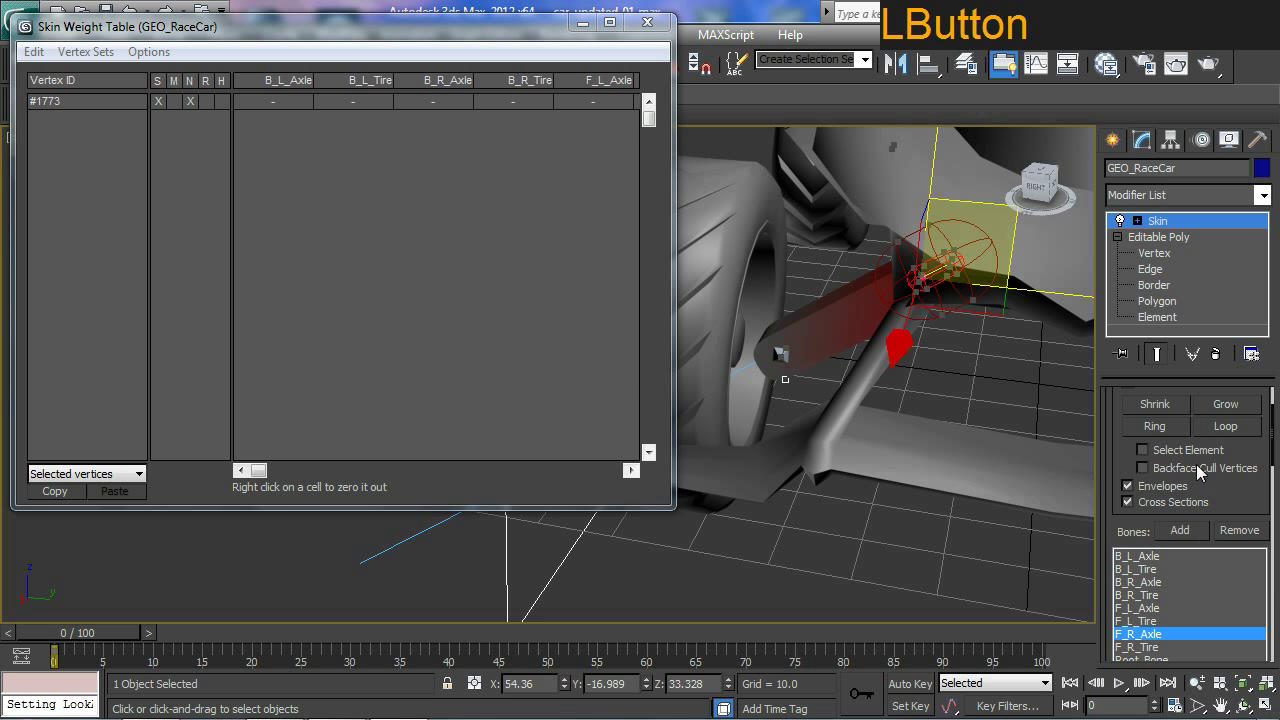
{"action": "left_click", "coordinate": [1238, 416]}
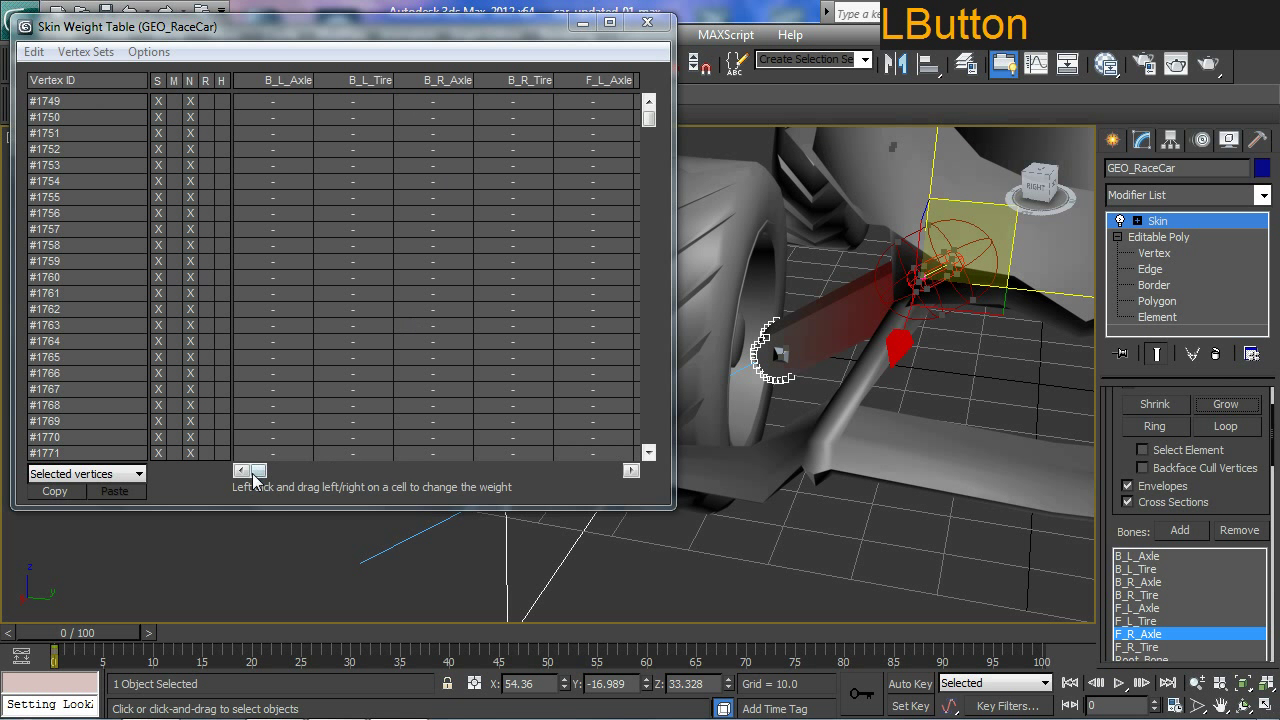
{"action": "left_click", "coordinate": [272, 478]}
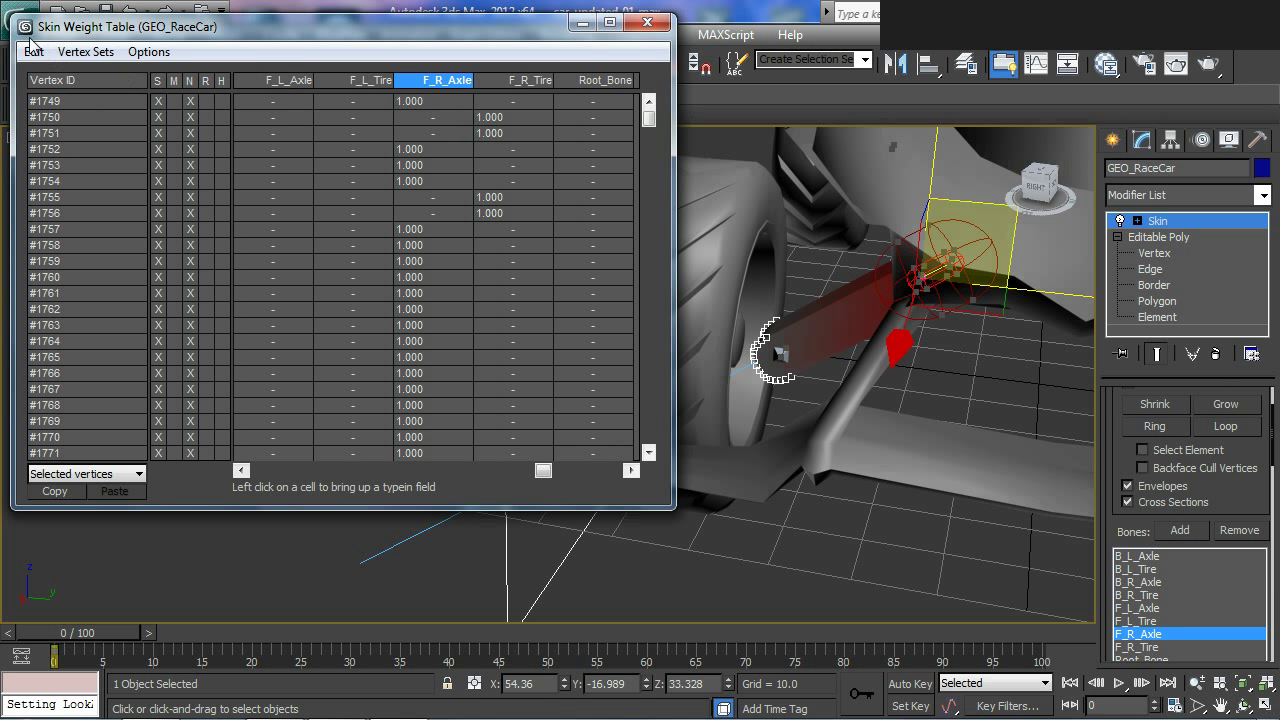
{"action": "left_click", "coordinate": [35, 53]}
{"action": "key", "text": "1"}
{"action": "key", "text": "Return"}
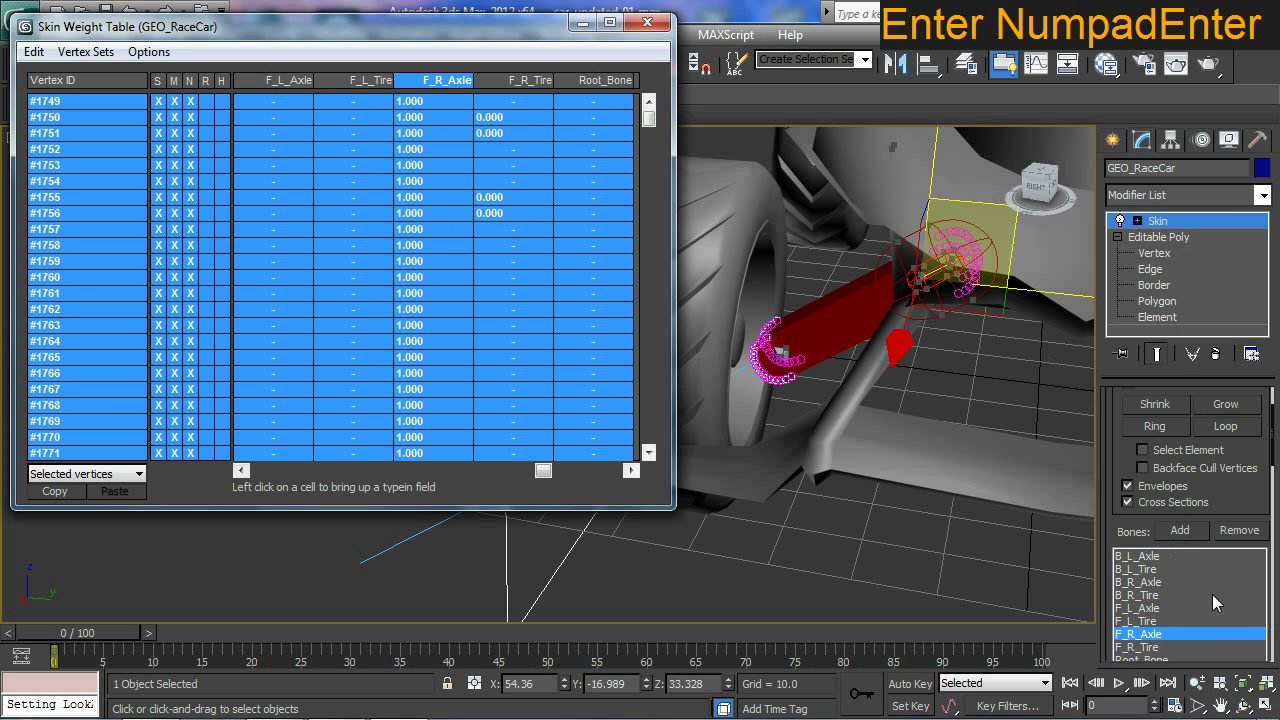
{"action": "left_click", "coordinate": [1111, 423]}
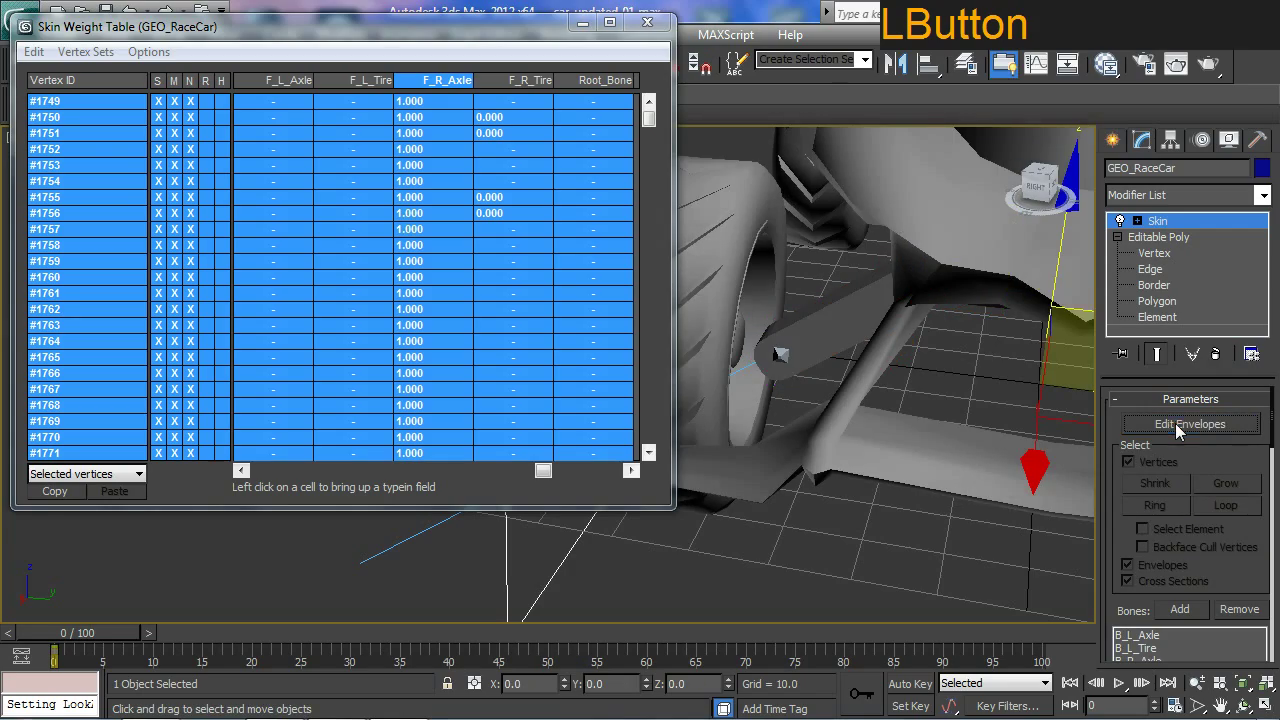
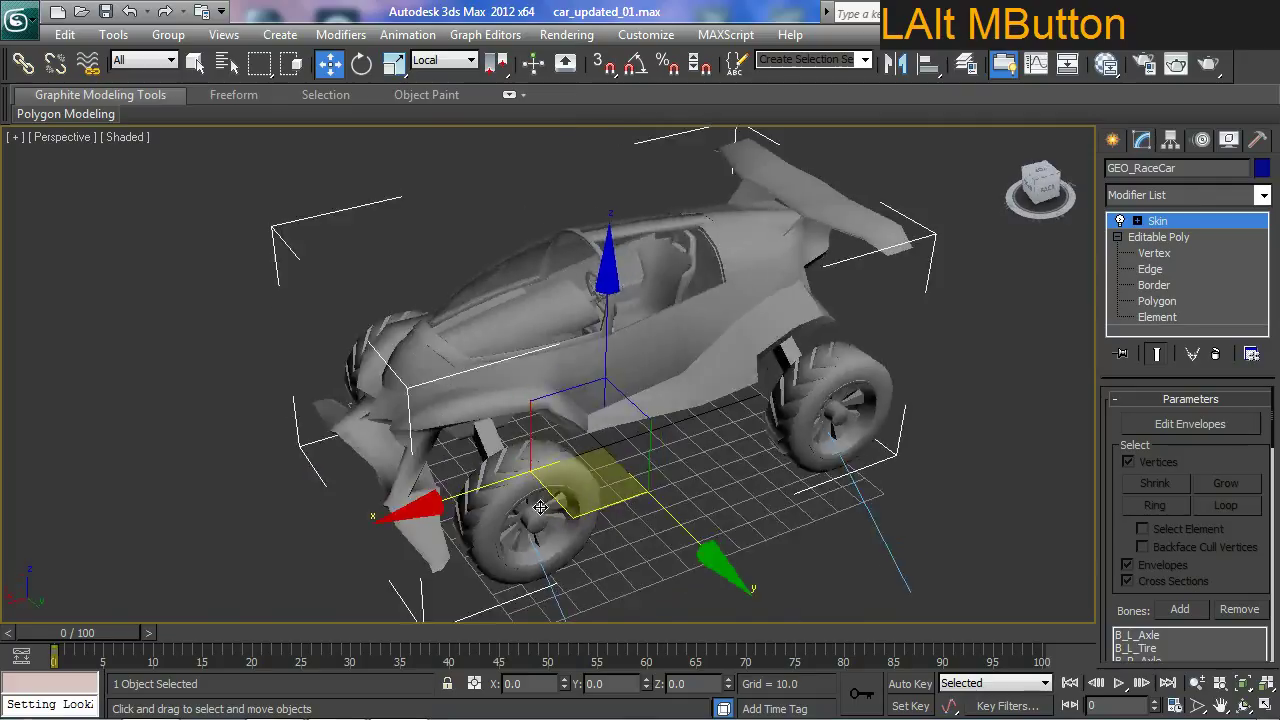
Deselect the race car and bring up the file commands for exporting
{"action": "left_click", "coordinate": [967, 353]}
{"action": "middle_click", "coordinate": [891, 413]}
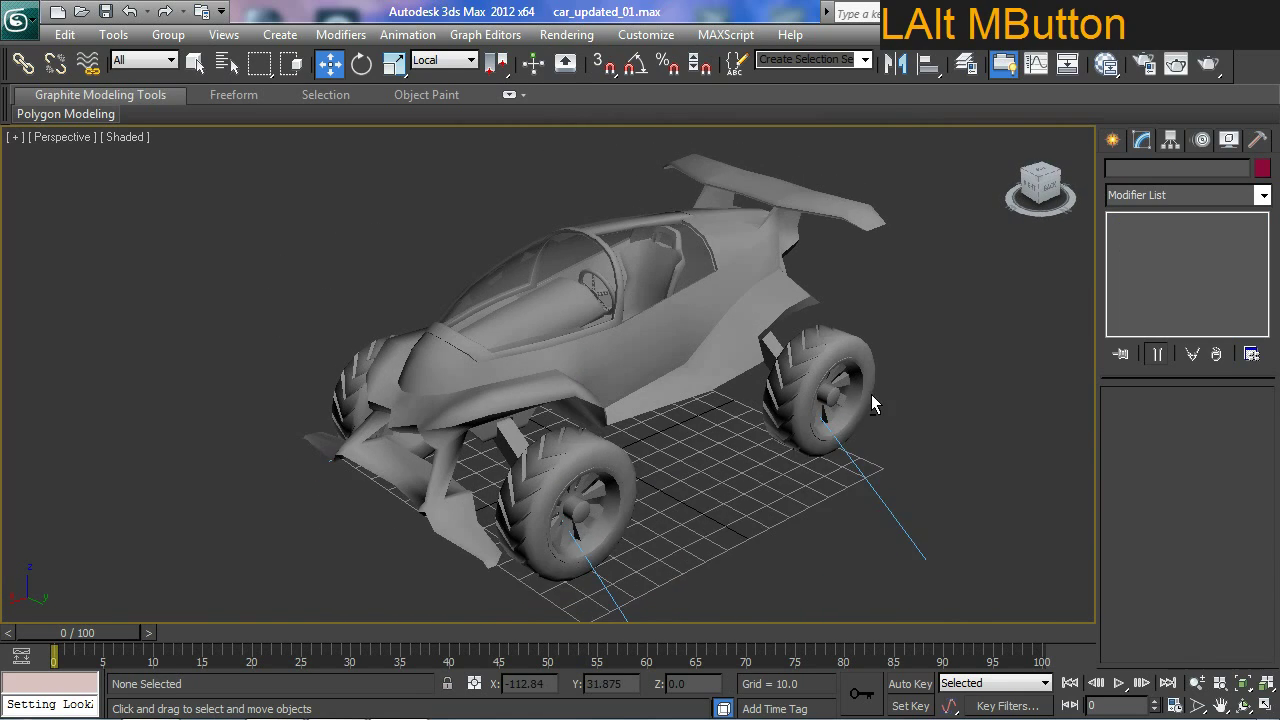
{"action": "middle_click", "coordinate": [865, 417]}
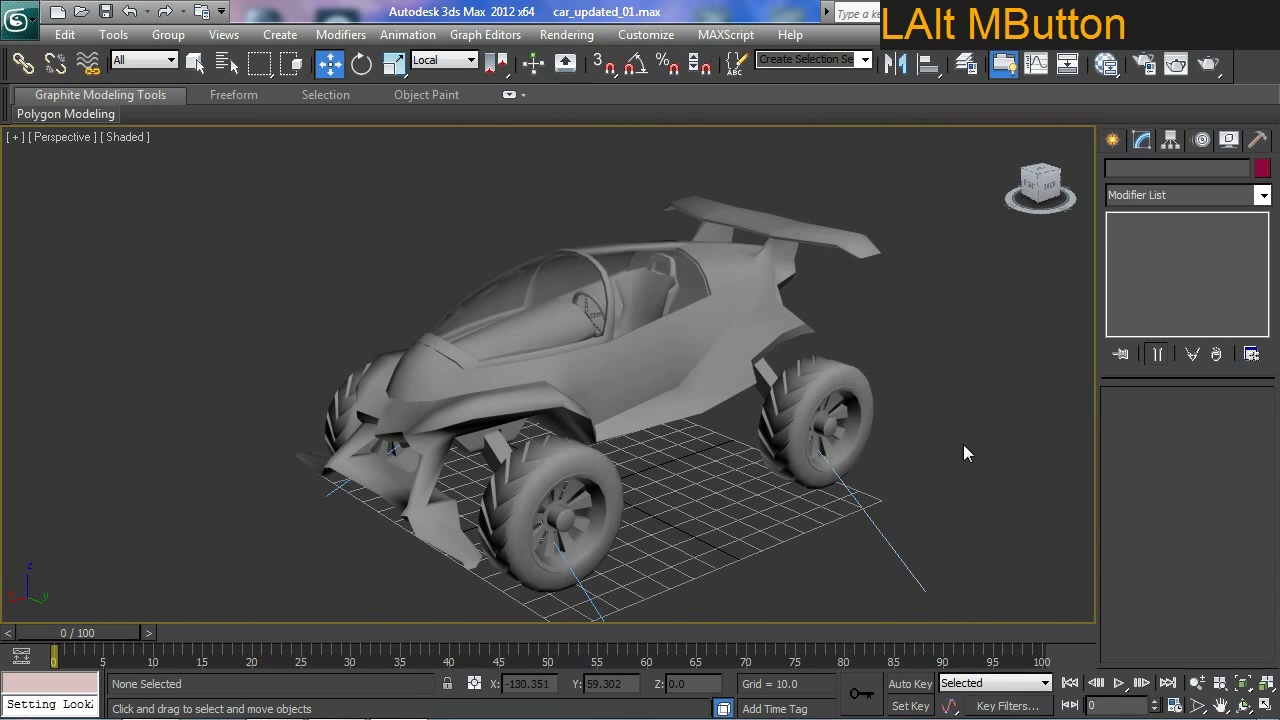
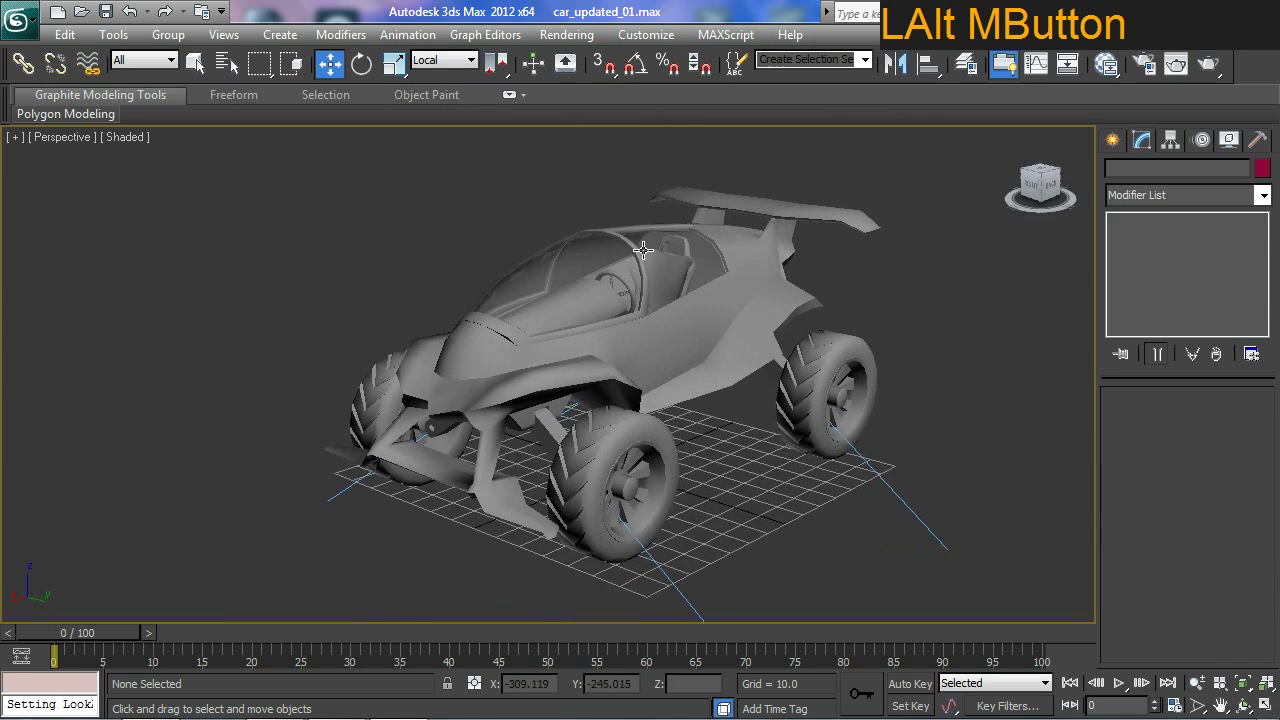
{"action": "middle_click", "coordinate": [700, 287]}
{"action": "left_click", "coordinate": [981, 332]}
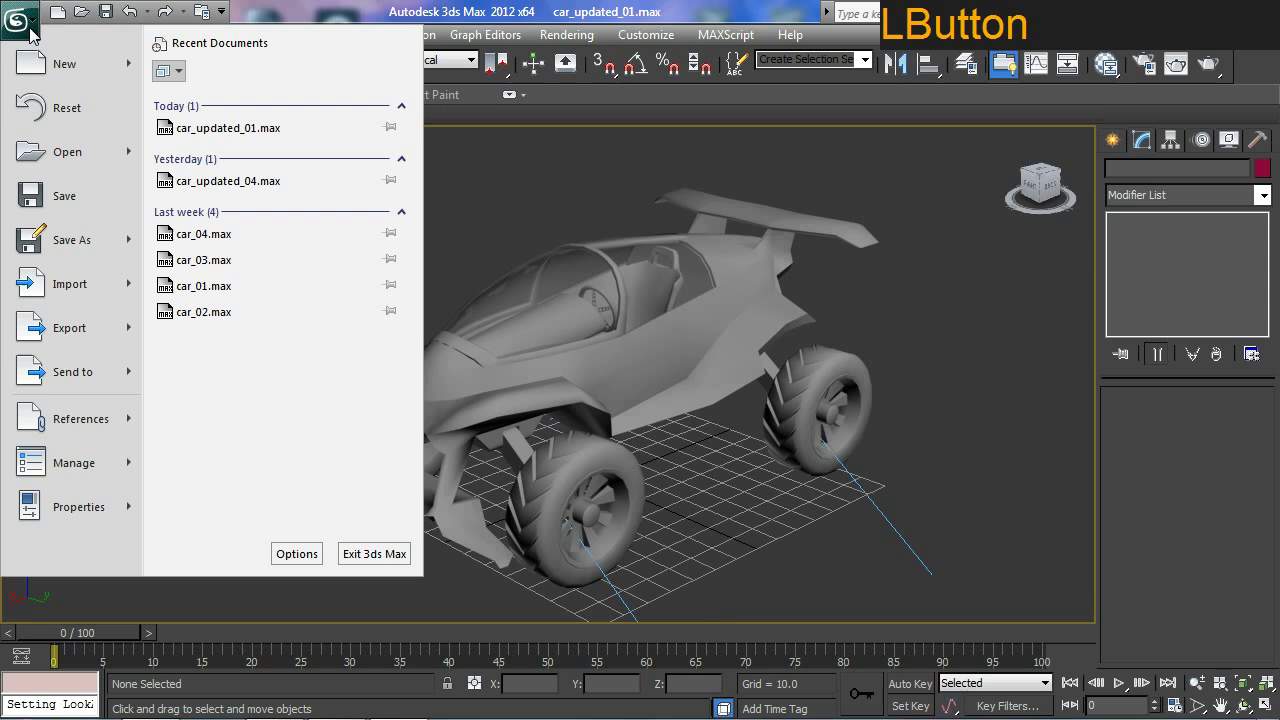
Export the scene as Autodesk FBX named 'tute_raceCar' on the 500gb Ext drive
{"action": "left_click", "coordinate": [94, 324]}
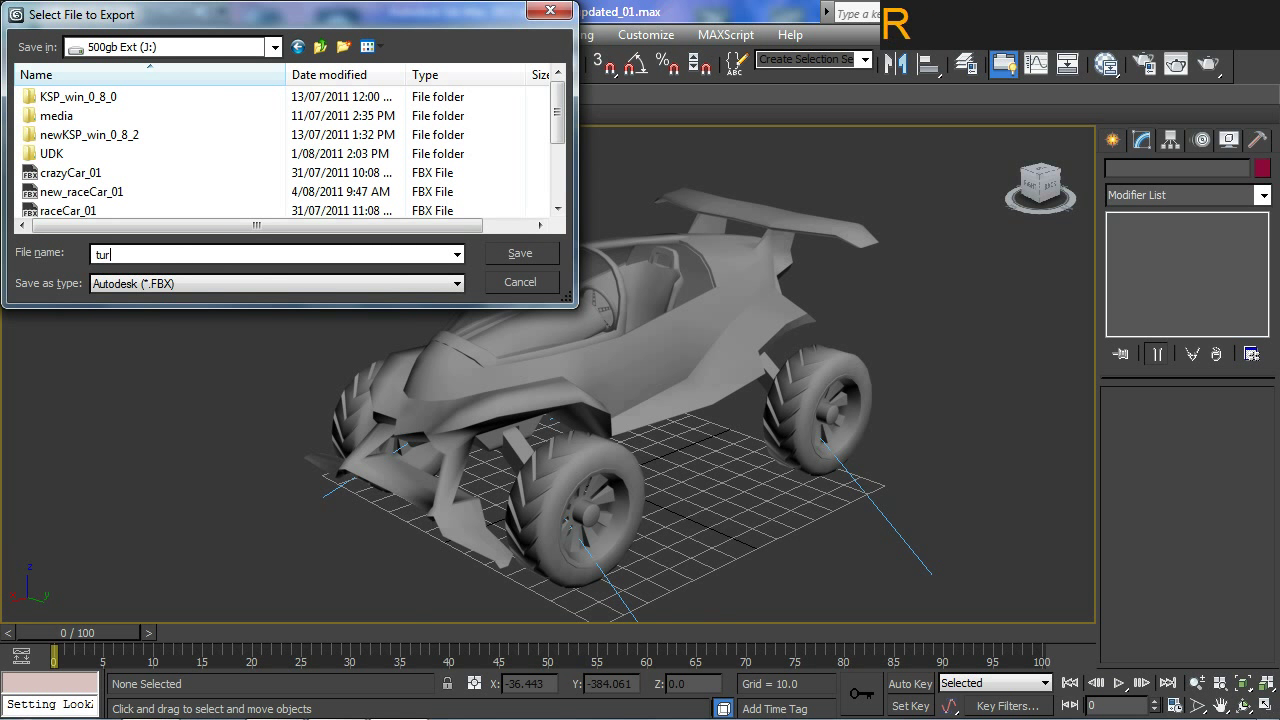
{"action": "key", "text": "BackSpace"}
{"action": "key", "text": "shift+-"}
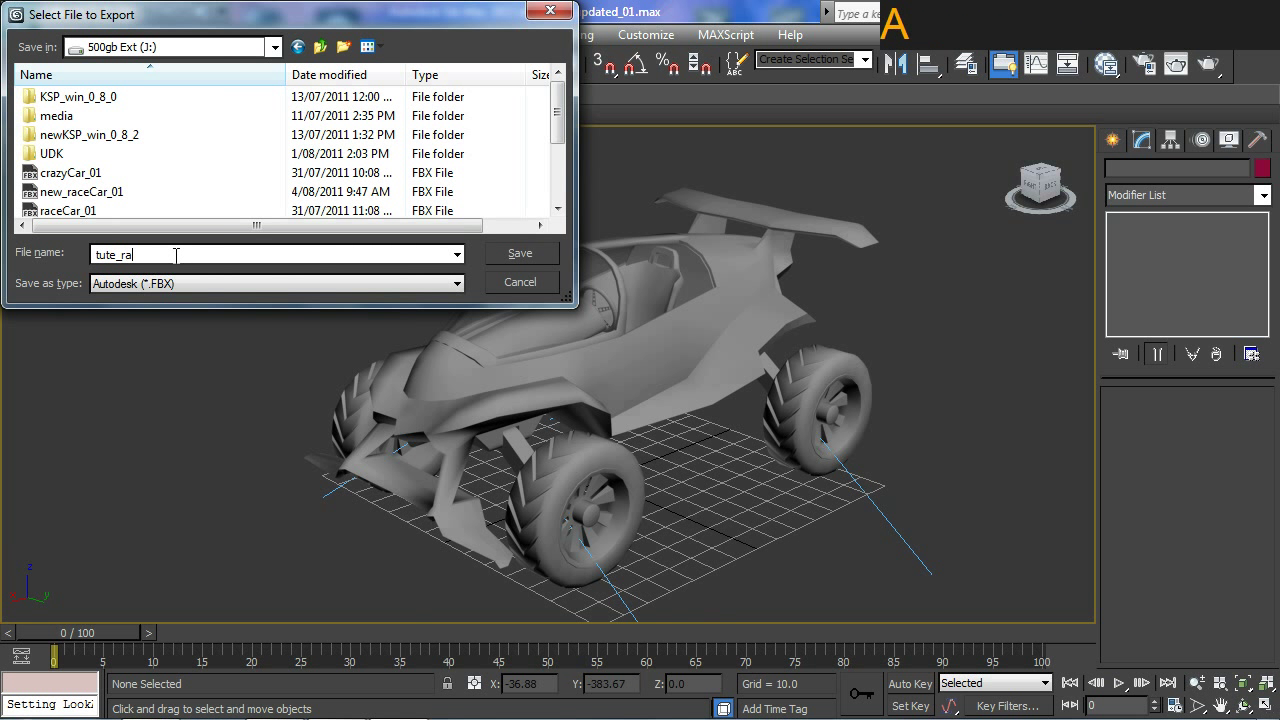
{"action": "key", "text": "e"}
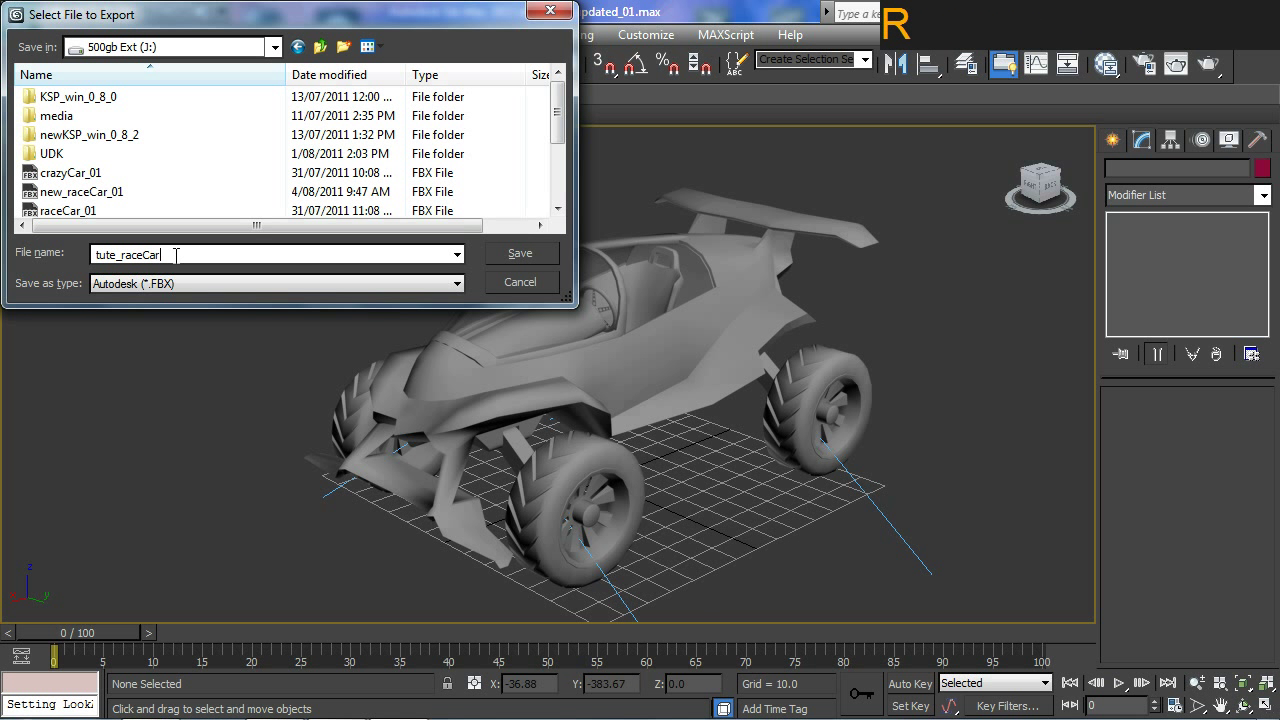
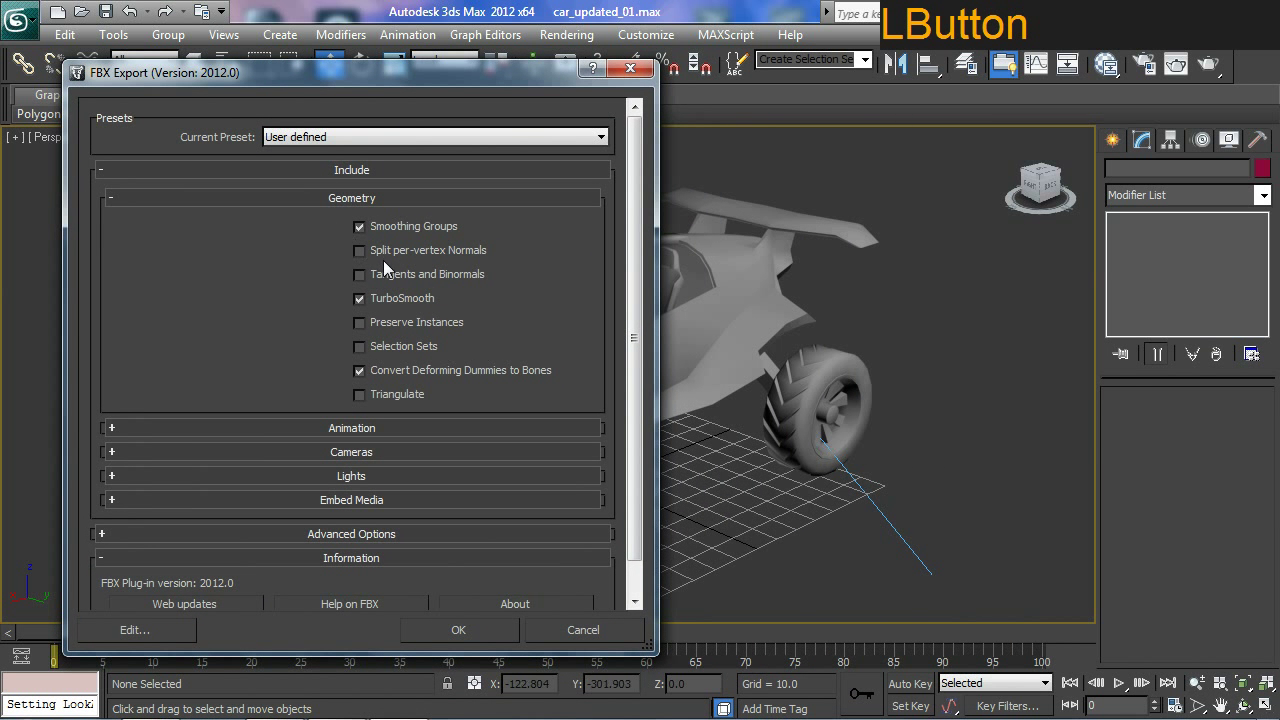
Run the FBX export with Smoothing Groups kept and accept the warnings report
{"action": "key", "text": "ctrl+2"}
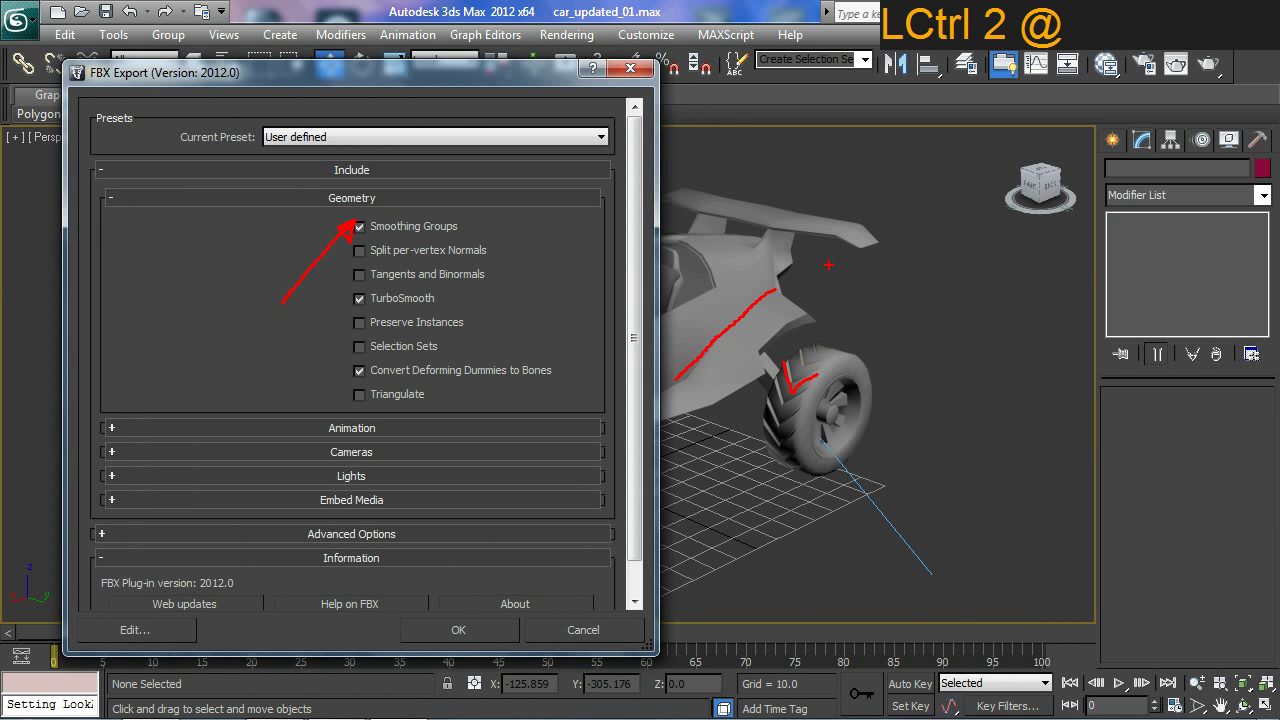
{"action": "key", "text": "Escape"}
{"action": "left_click", "coordinate": [472, 625]}
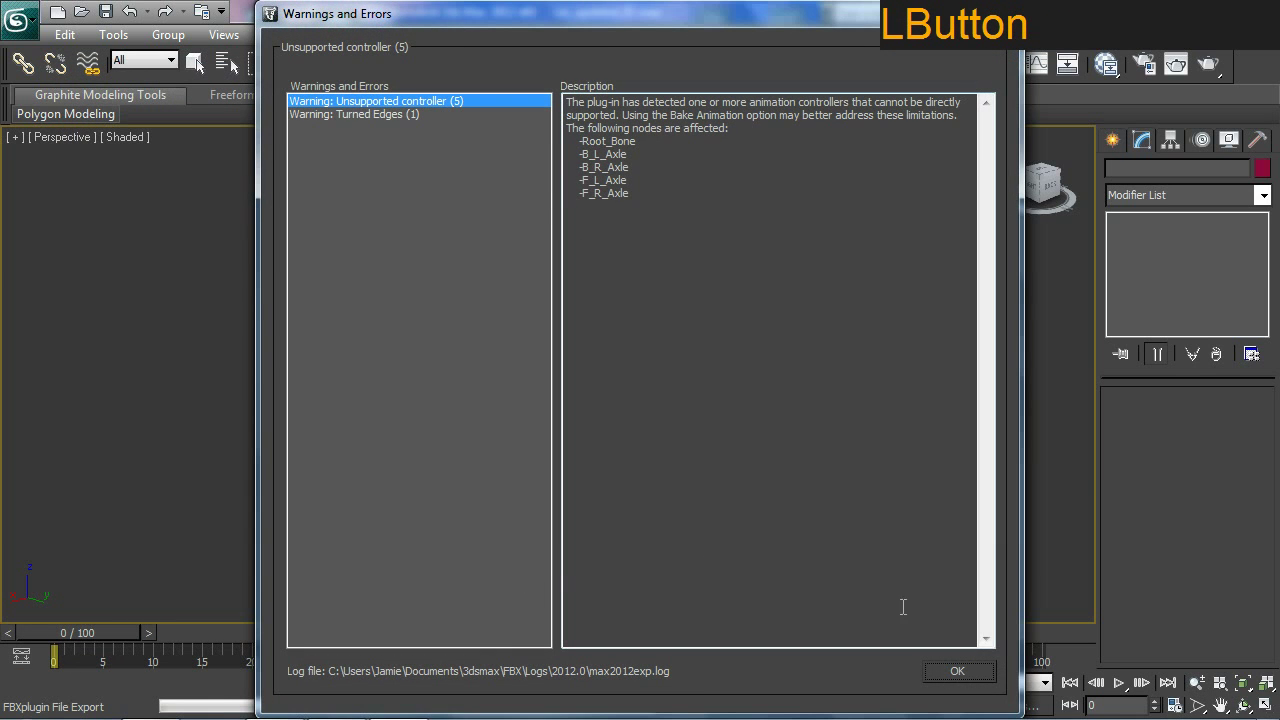